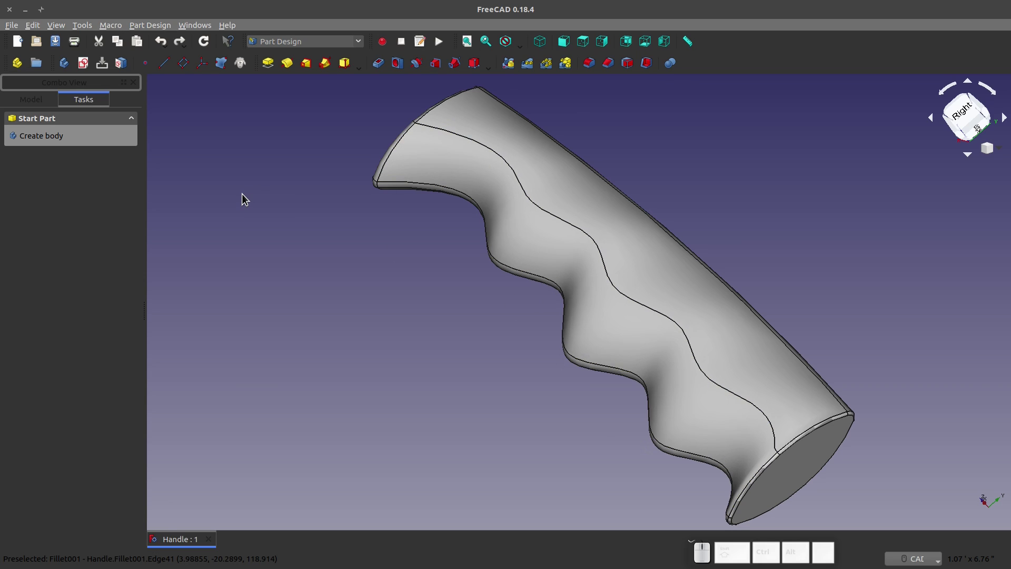
Start a new empty document and create a new sketch in it
click(86, 66)
click(82, 126)
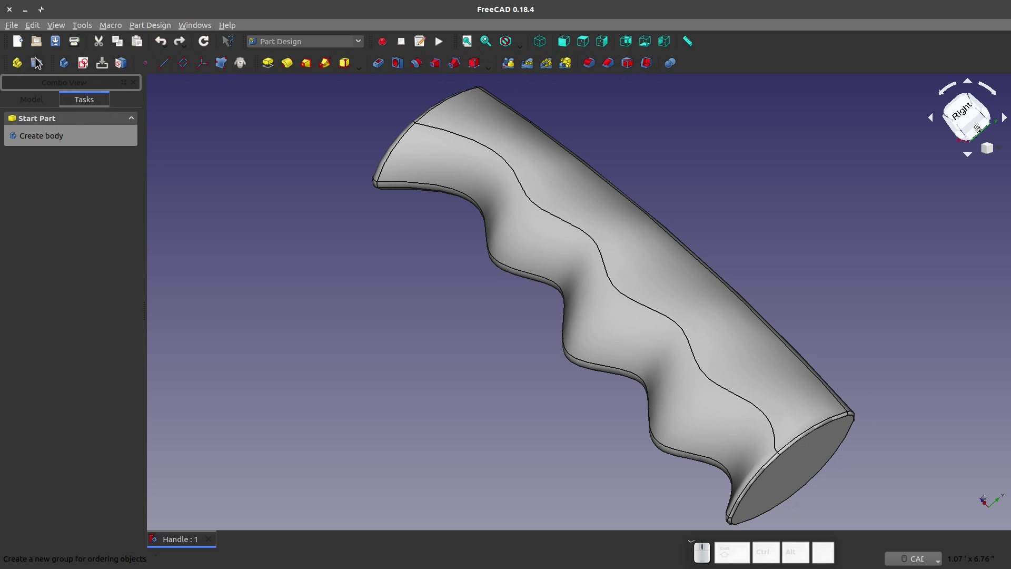
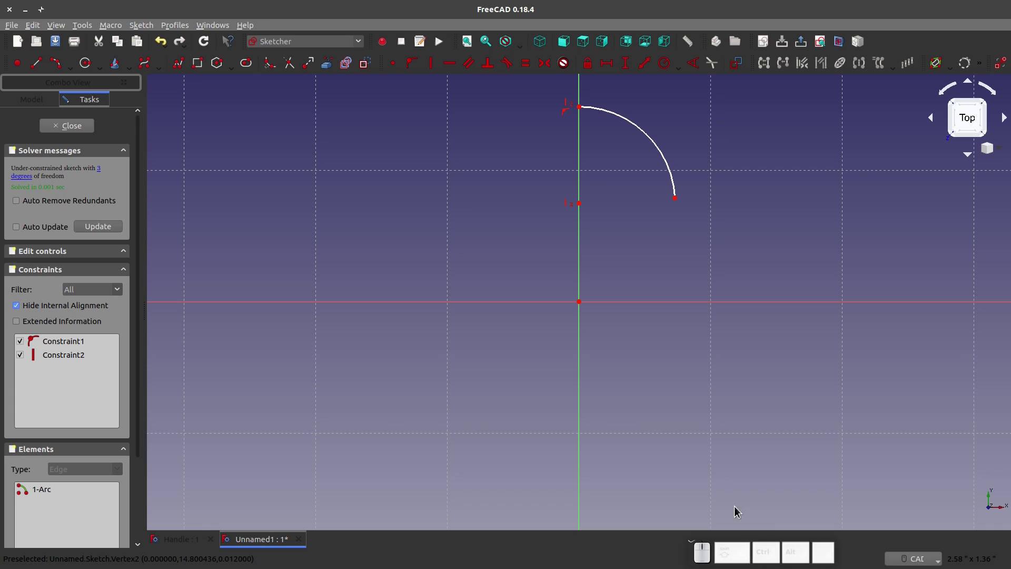
Draw the second tangent arc ending on the horizontal axis and set the profile height to 1 inch
click(677, 199)
click(480, 236)
click(56, 65)
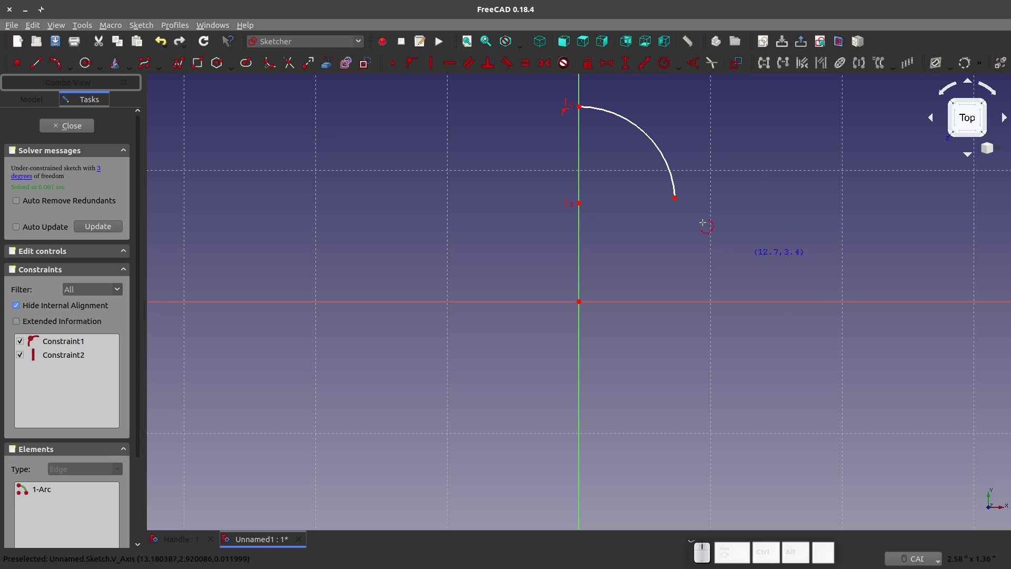
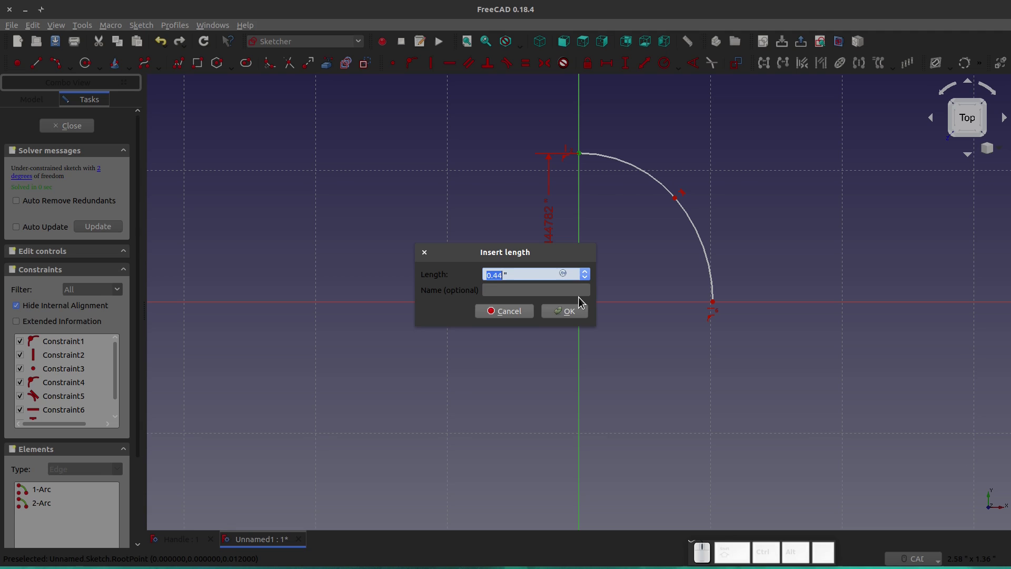
key(KP_1)
key(KP_Enter)
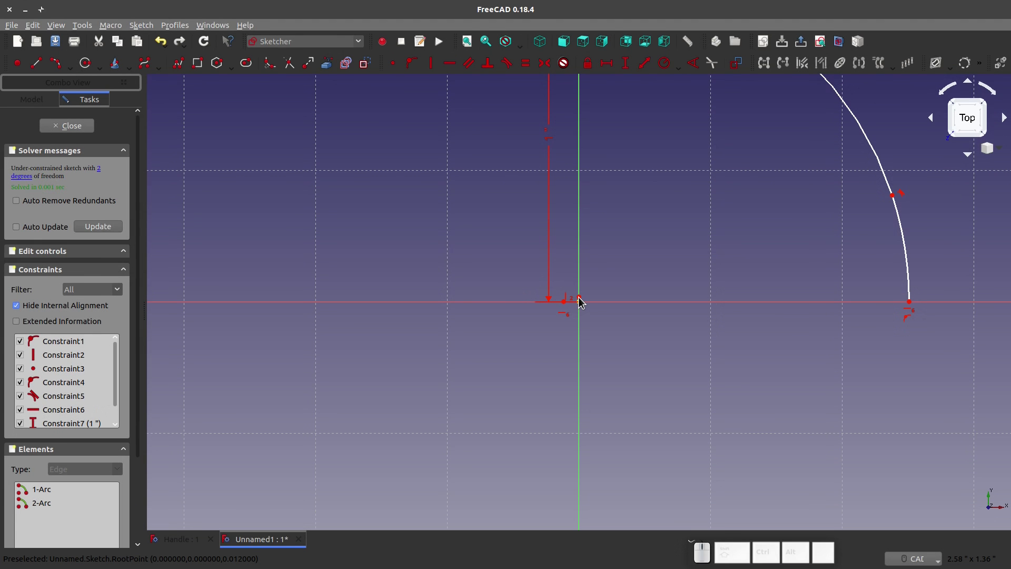
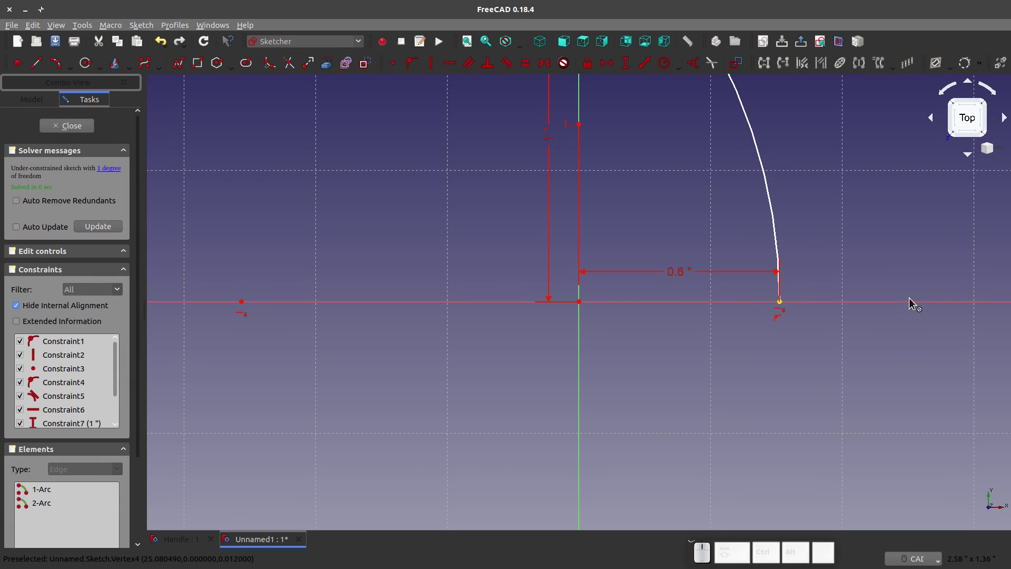
Constrain the upper arc's radius to 0.5 inch to fully constrain the profile
scroll(down, 3)
scroll(up, 3)
key(shift+r)
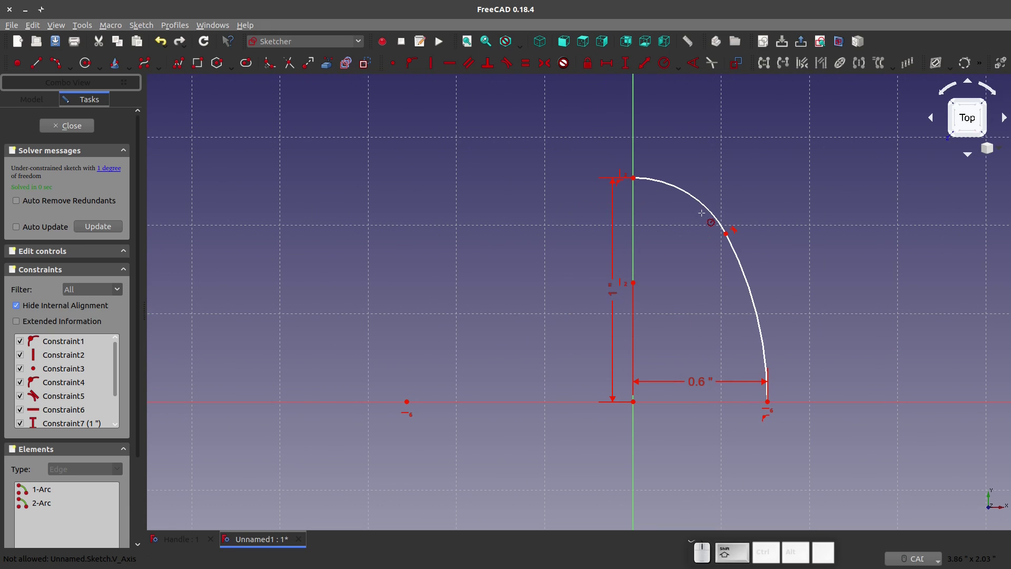
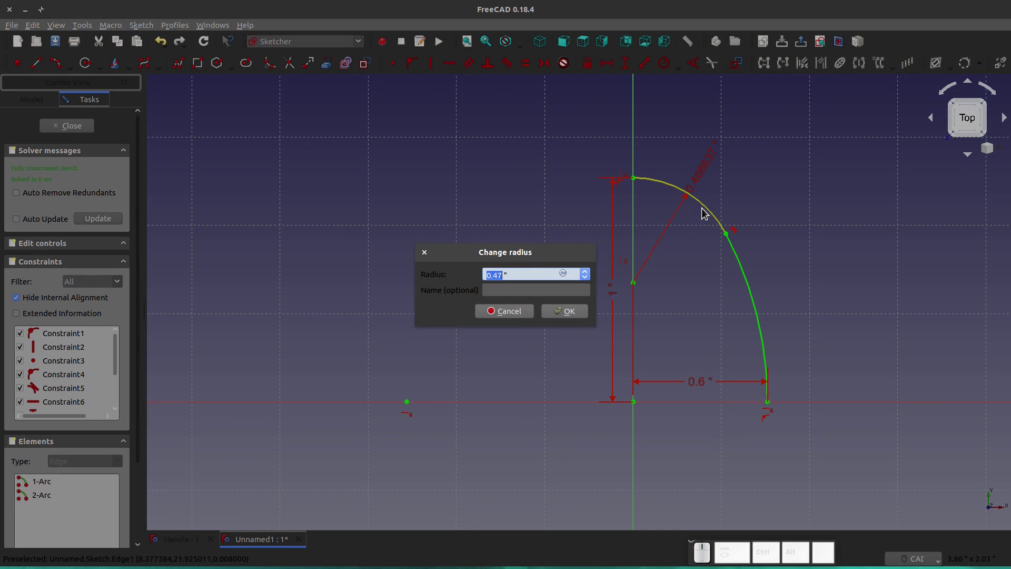
key(KP_Decimal)
key(KP_5)
key(KP_Enter)
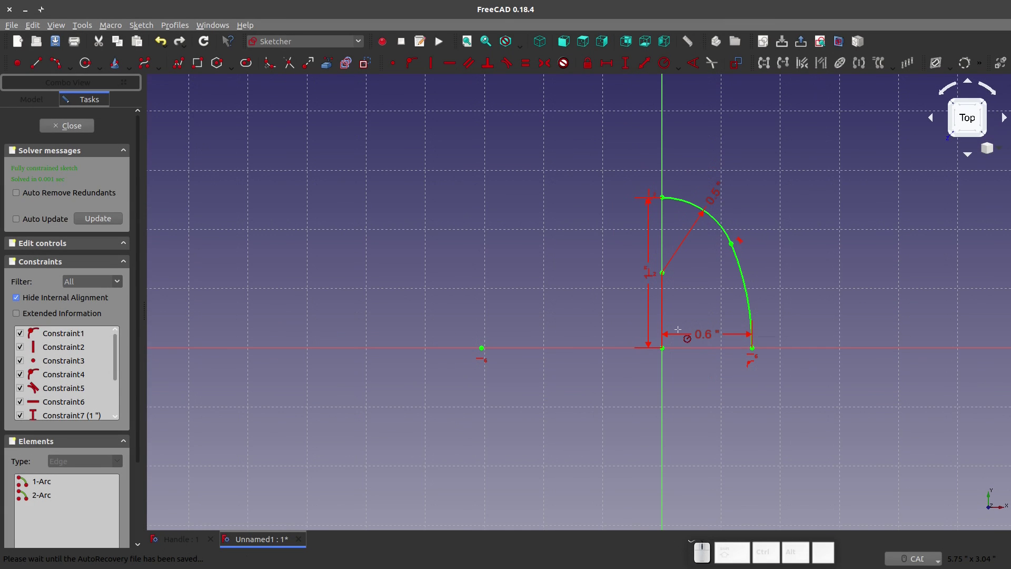
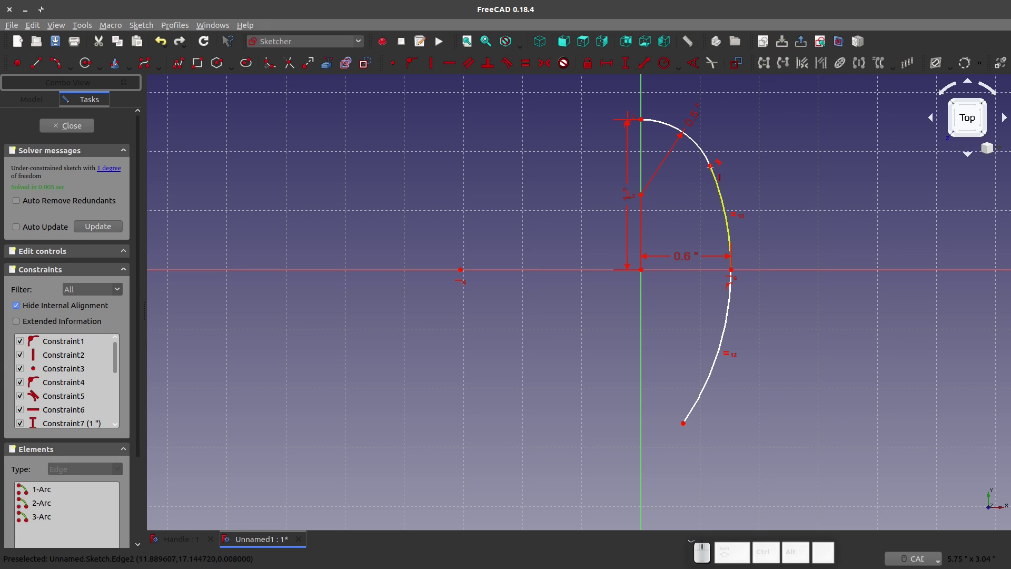
Constrain the lower arc's end point against the arc below the horizontal axis
key(Escape)
click(713, 171)
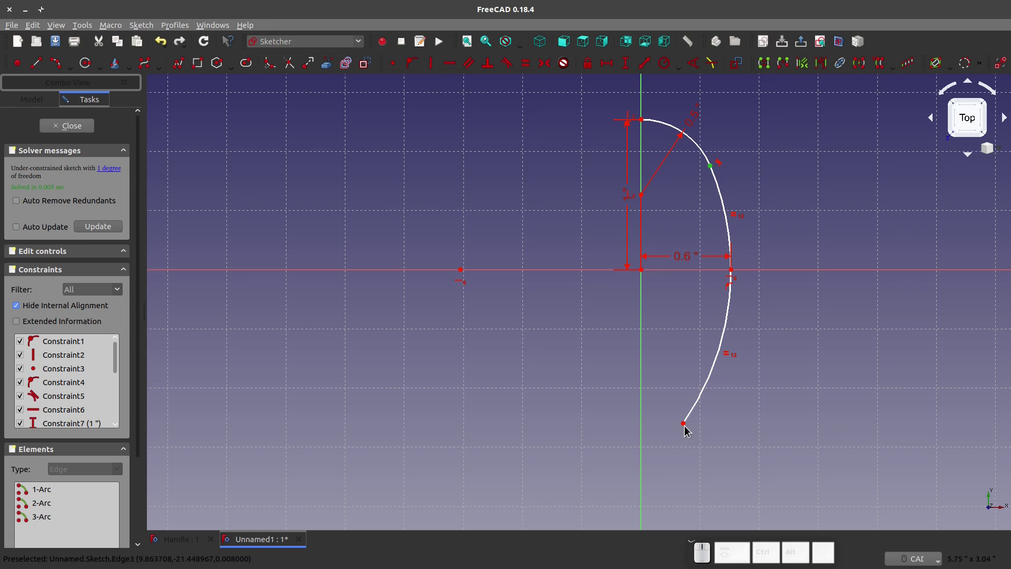
click(687, 428)
key(v)
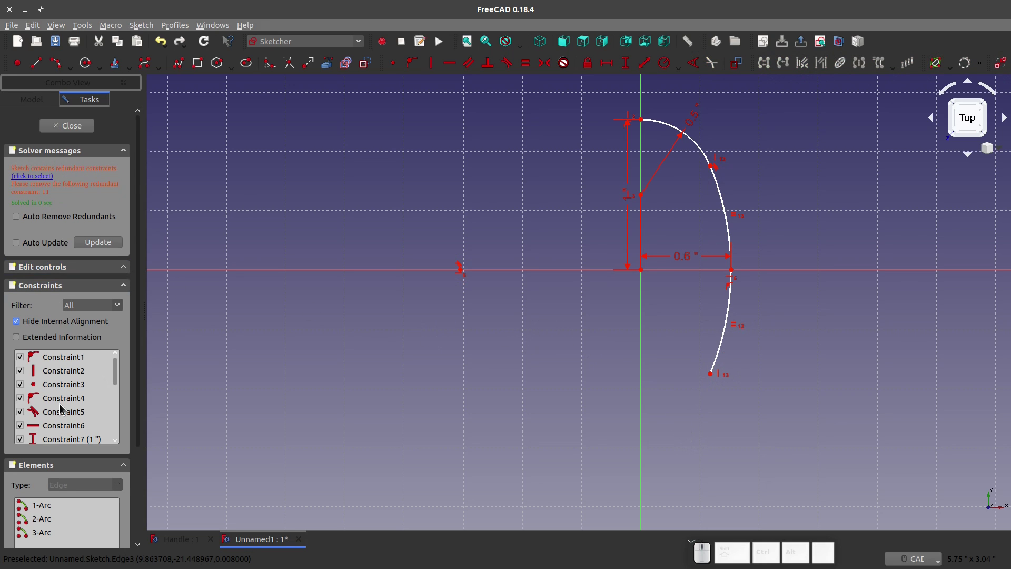
Delete the redundant constraint from the Constraints list
scroll(down, 3)
click(58, 370)
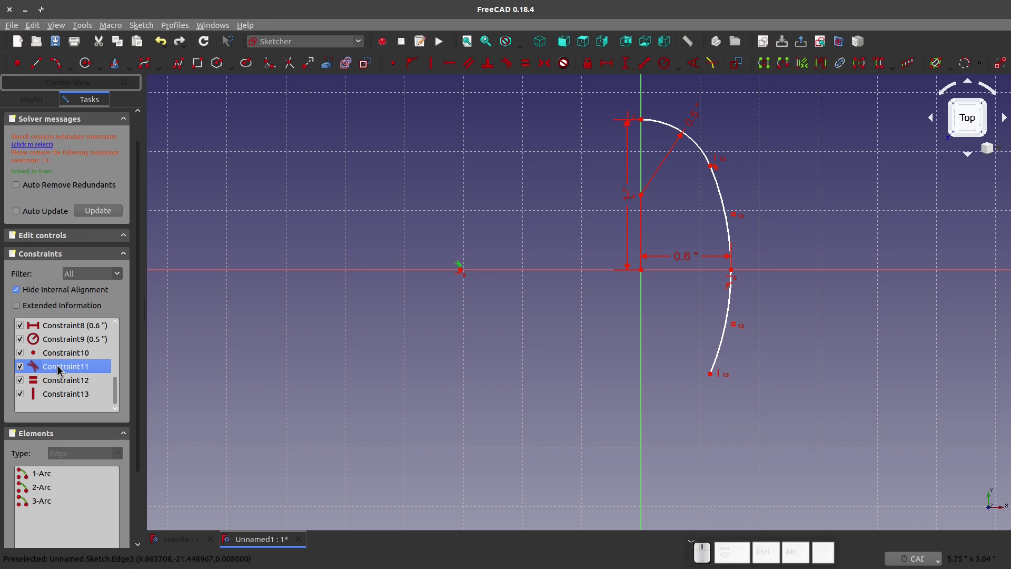
key(Delete)
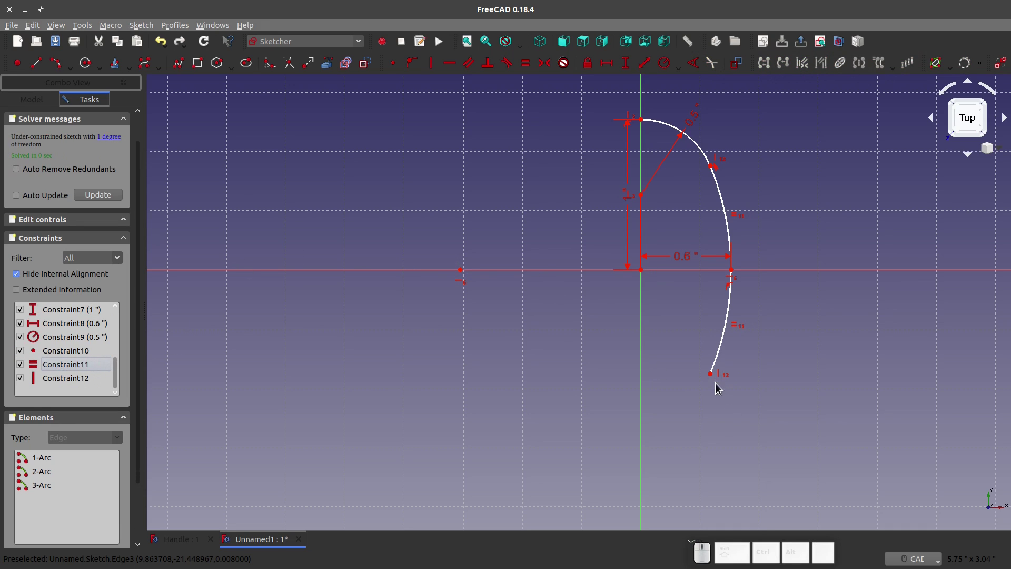
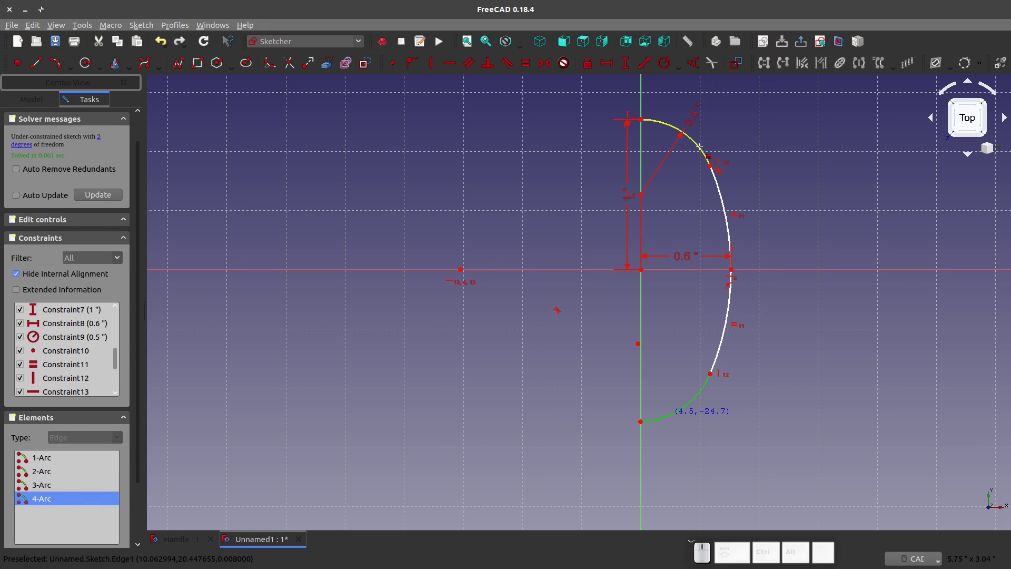
End the bottom arc on the vertical axis and constrain it horizontally
click(932, 114)
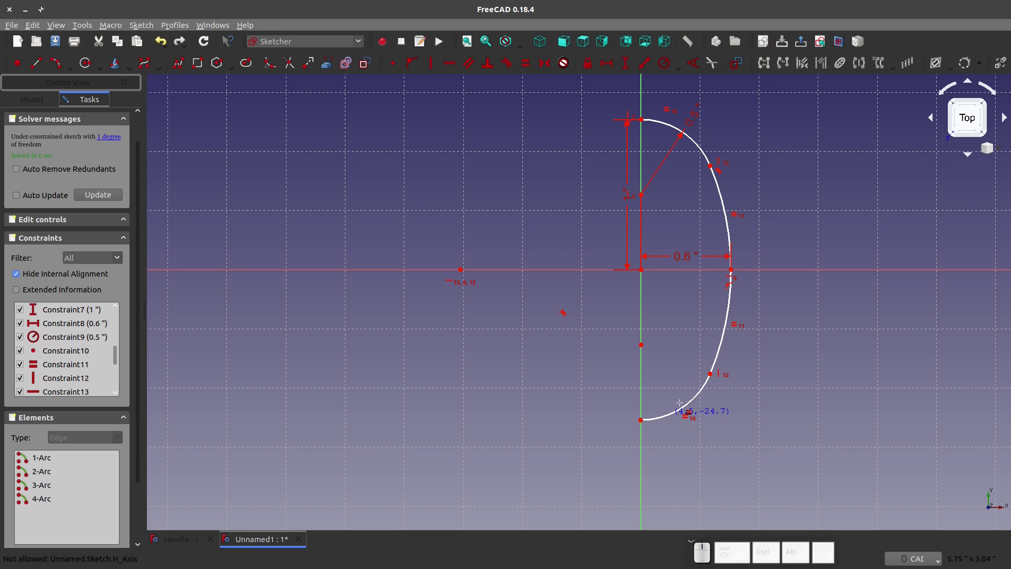
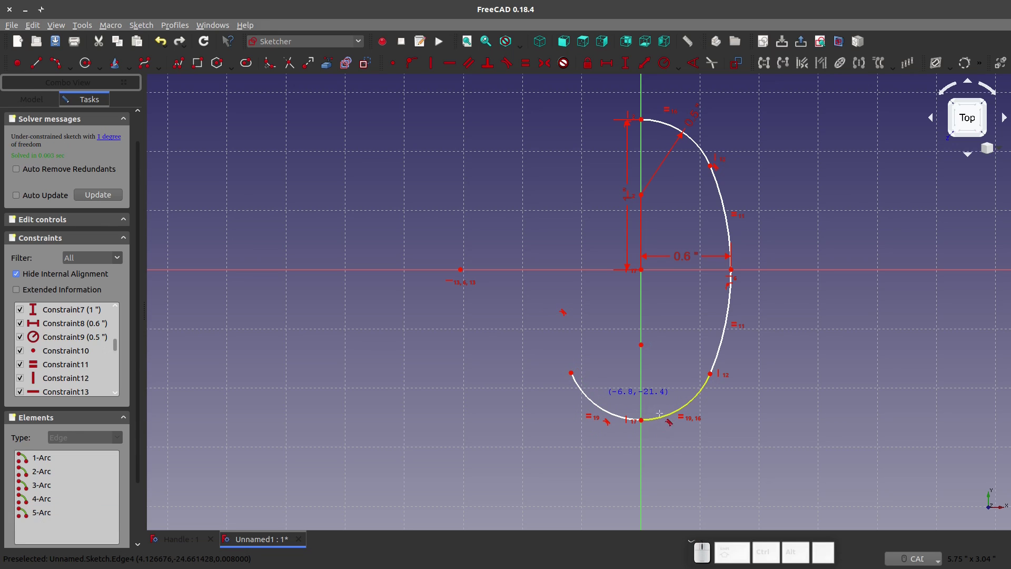
key(h)
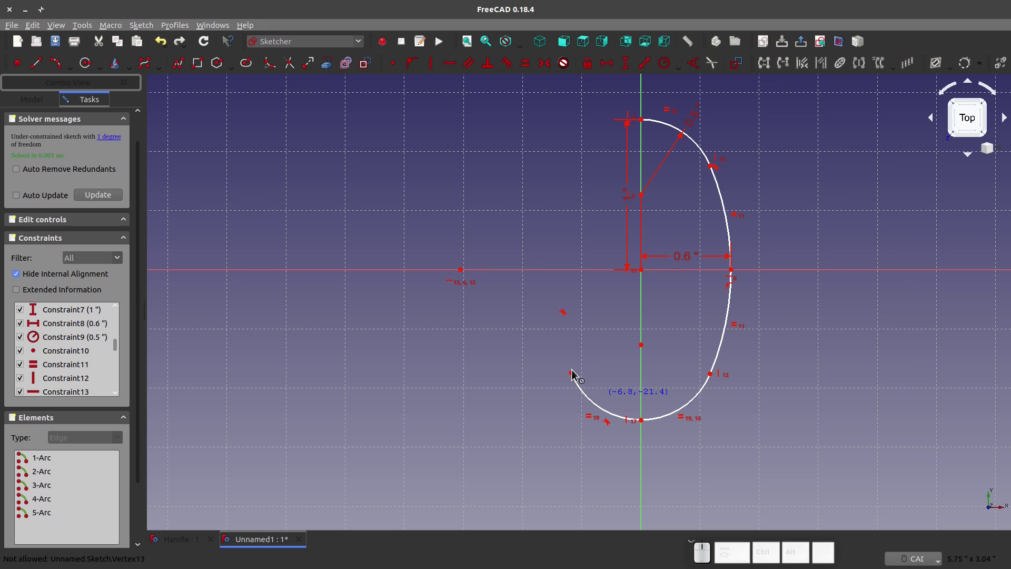
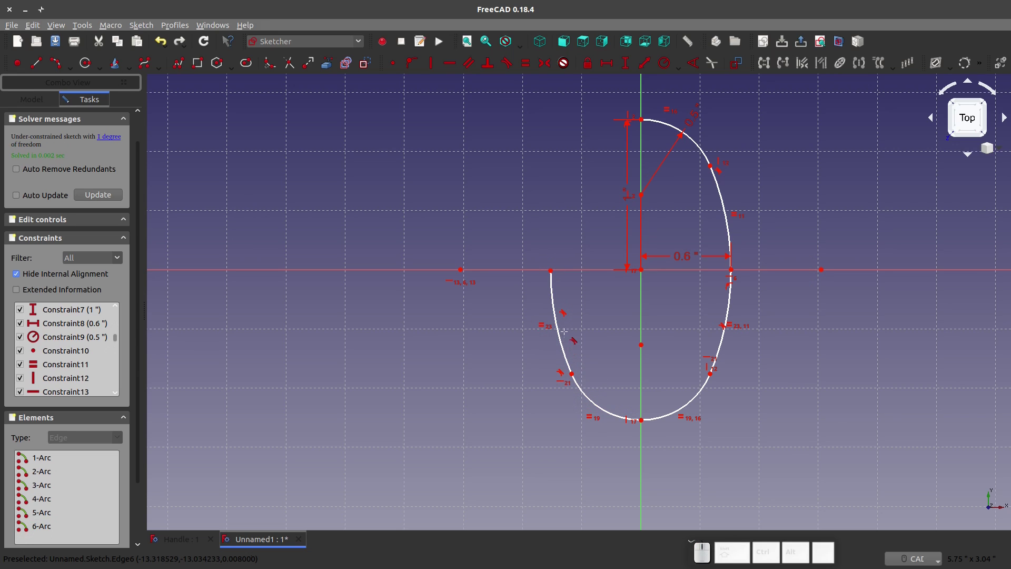
Pin the left arc's end point onto the horizontal axis with a point-on-object constraint
key(h)
click(556, 274)
key(Escape)
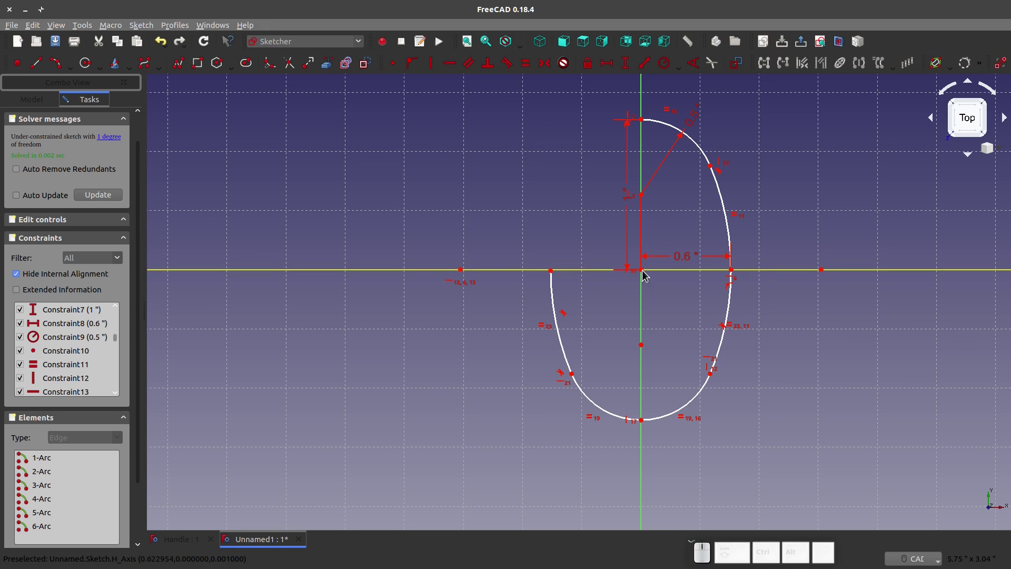
click(643, 278)
click(551, 279)
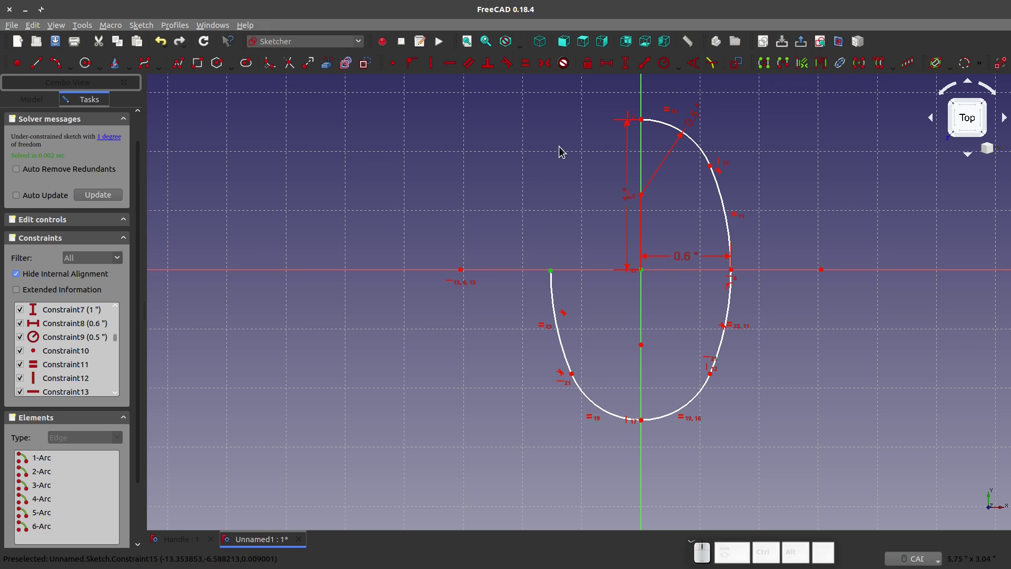
drag(553, 273, 585, 272)
Constrain the left end point and a further point to fully constrain the outline, then begin a seventh arc at the left end
click(582, 310)
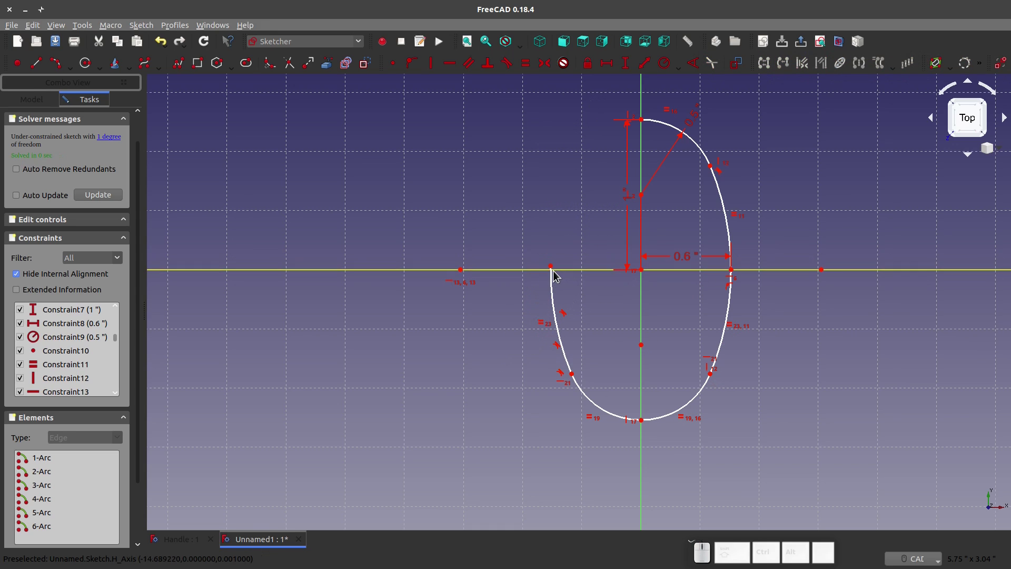
click(553, 269)
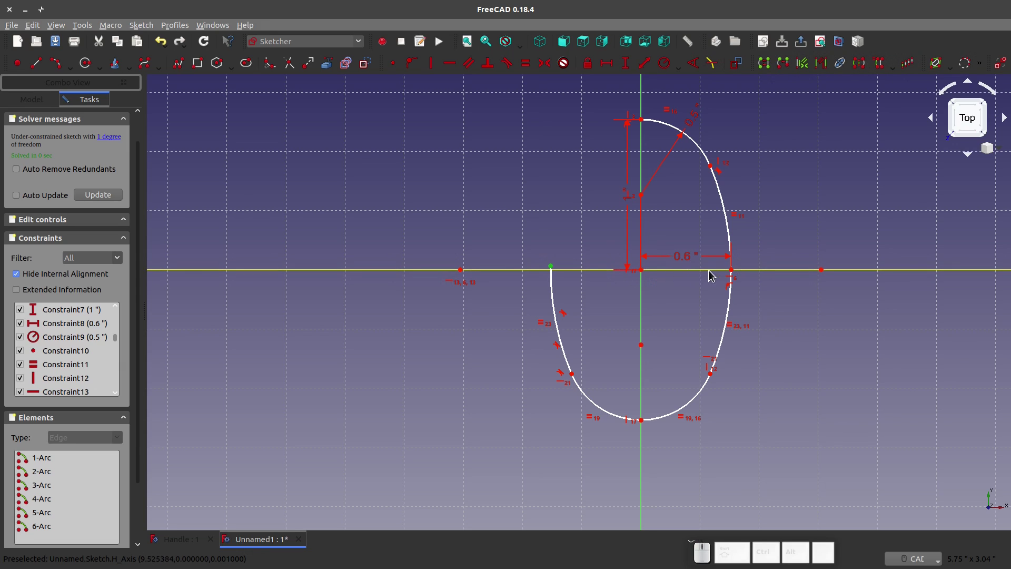
click(736, 273)
key(h)
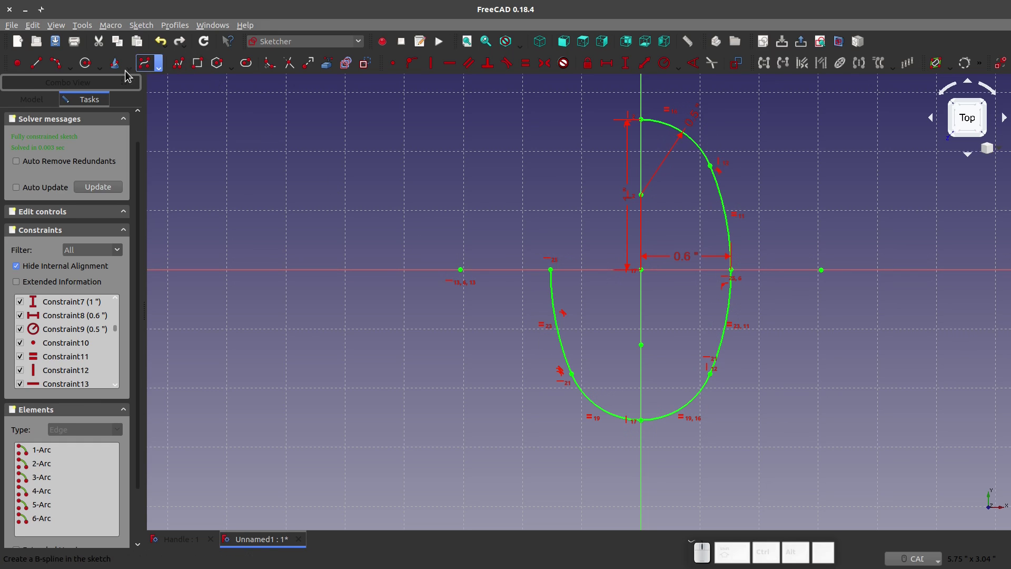
click(59, 66)
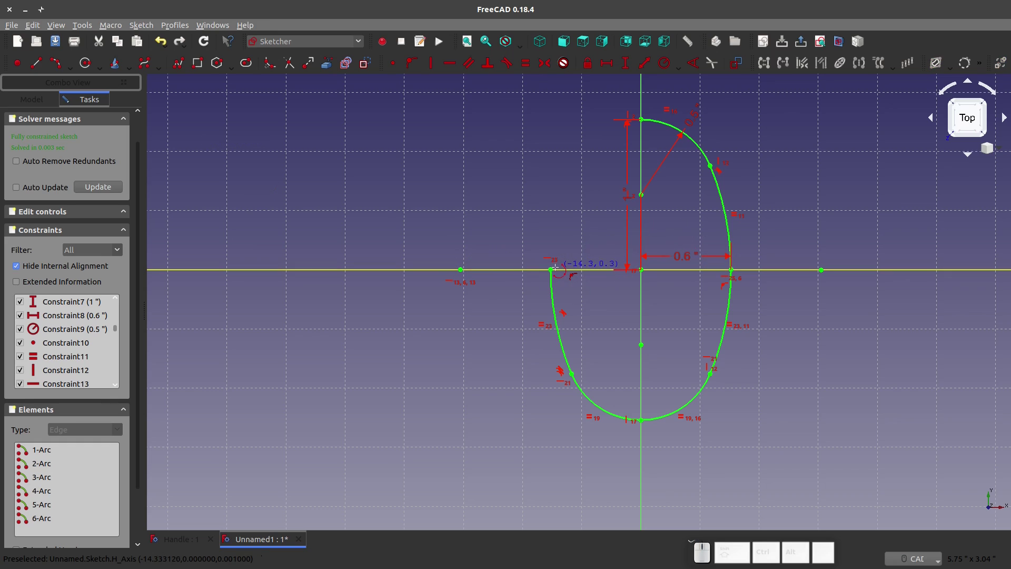
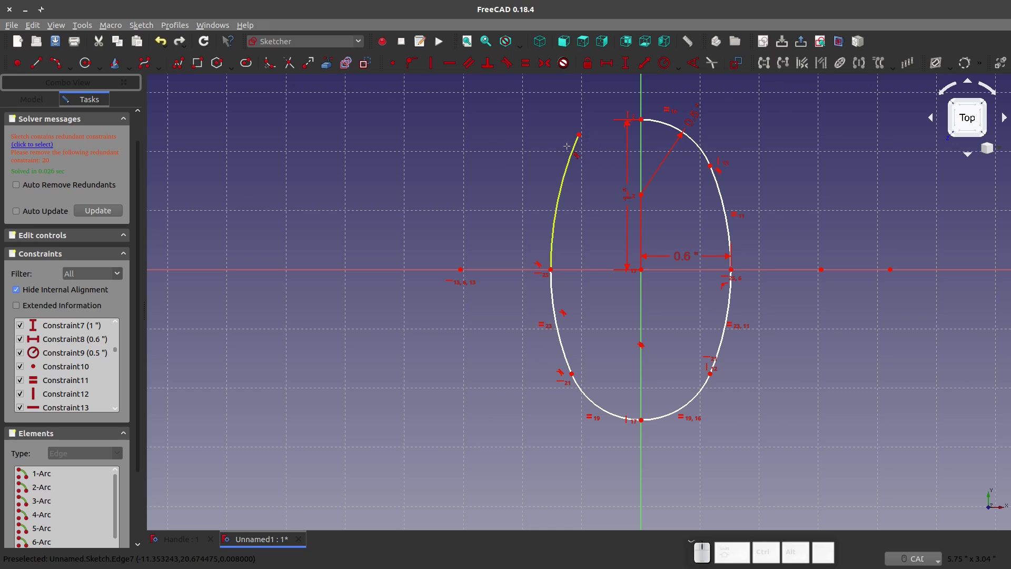
Delete the extra seventh arc from the sketch
key(Escape)
click(560, 202)
key(Delete)
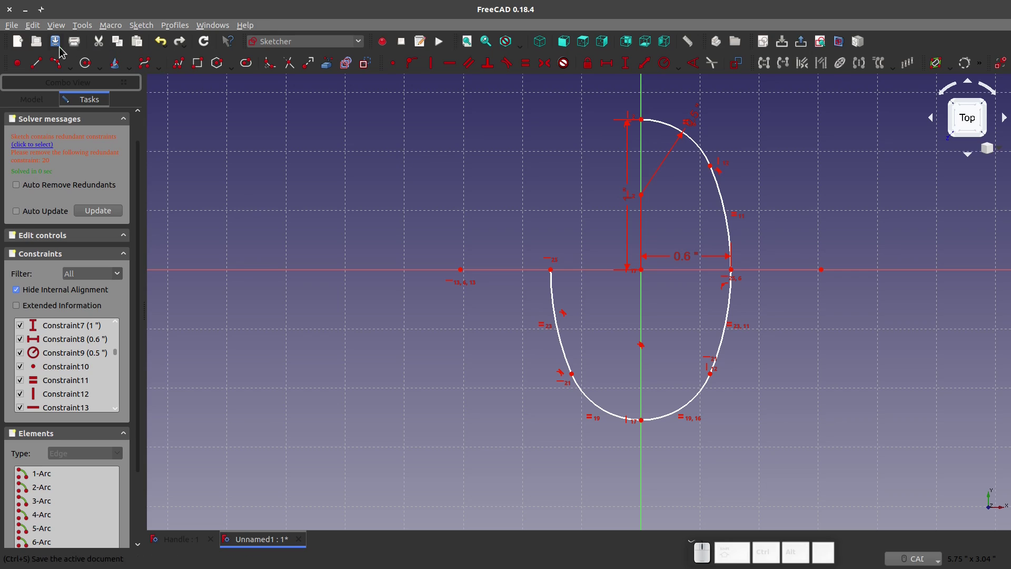
click(110, 215)
click(299, 211)
Remove the redundant Constraint20 and undo the extra arc so the six-arc outline is fully constrained
scroll(down, 3)
click(68, 247)
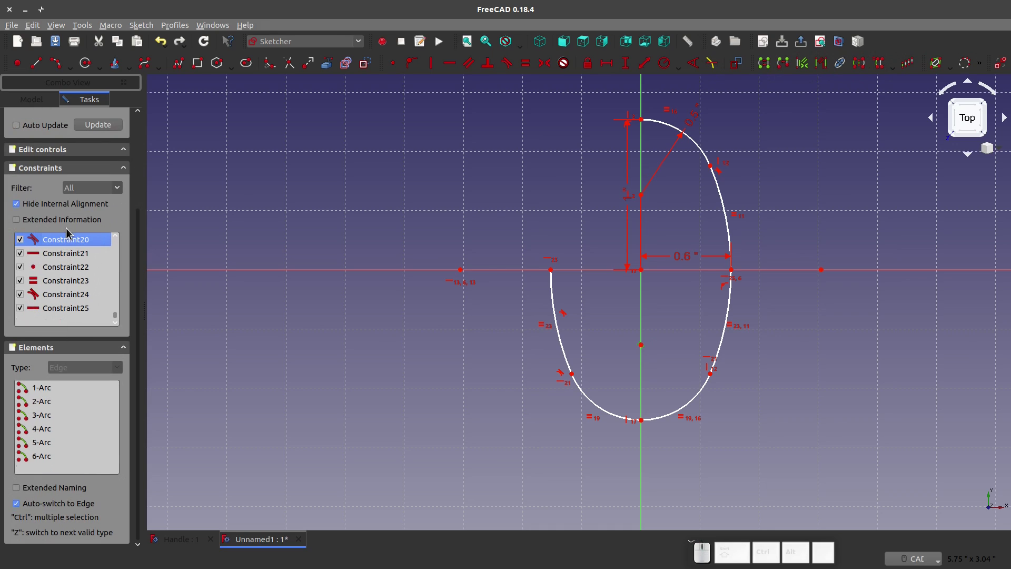
key(Delete)
click(239, 190)
key(ctrl+z)
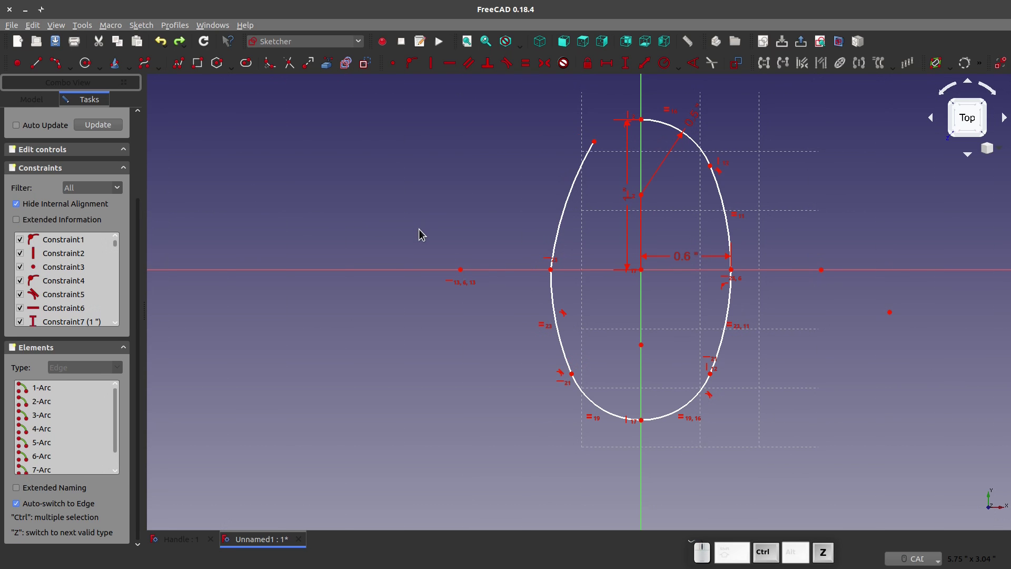
click(523, 204)
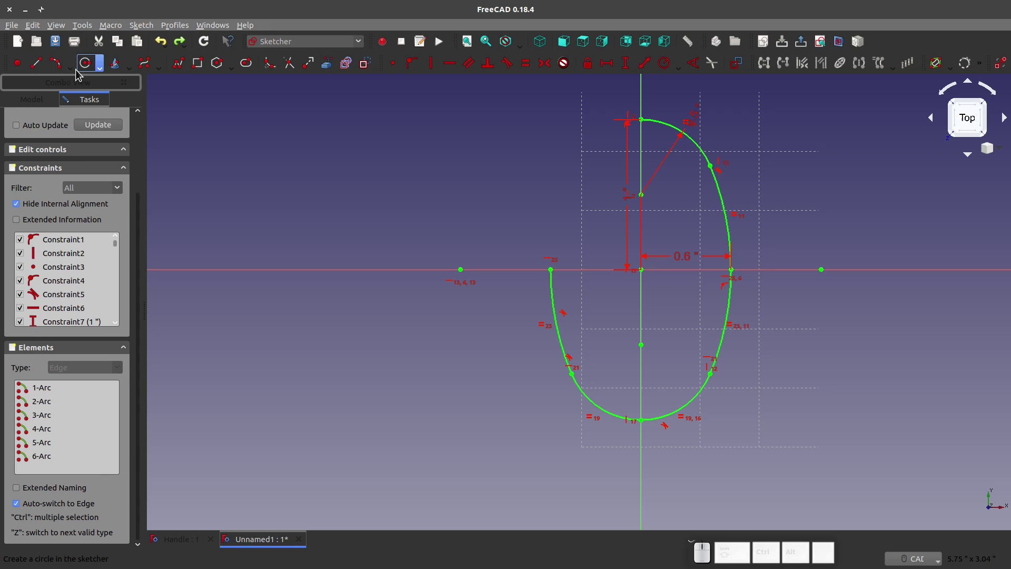
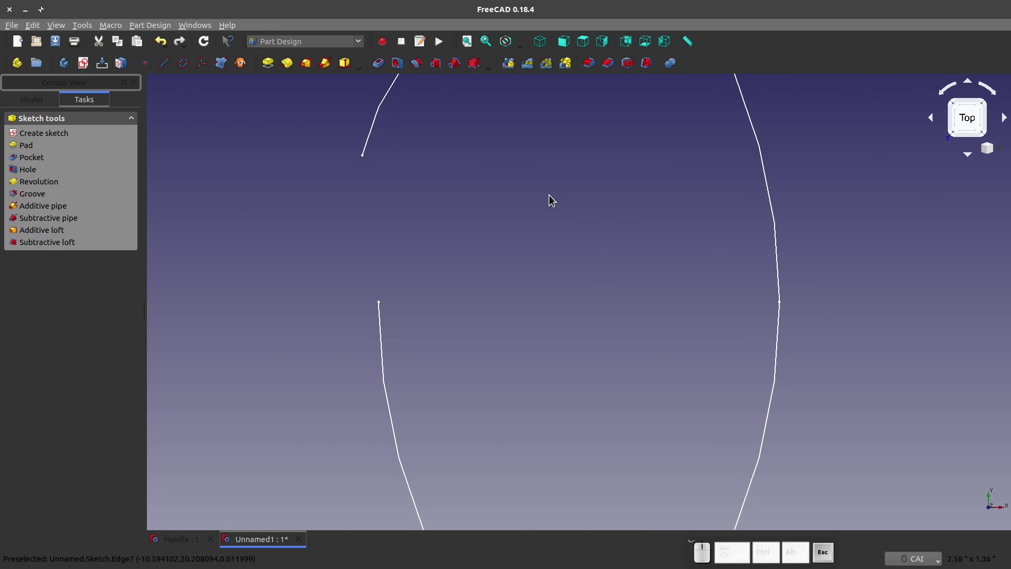
Reopen the oval sketch and draw an arc across the upper-left gap, making it equal to its neighbour
scroll(down, 3)
click(32, 107)
click(55, 175)
scroll(down, 3)
scroll(up, 3)
click(469, 178)
click(468, 173)
click(578, 138)
key(e)
Constrain the new arc's open endpoint onto the adjoining curve, undoing a misplaced pick
click(440, 266)
click(663, 203)
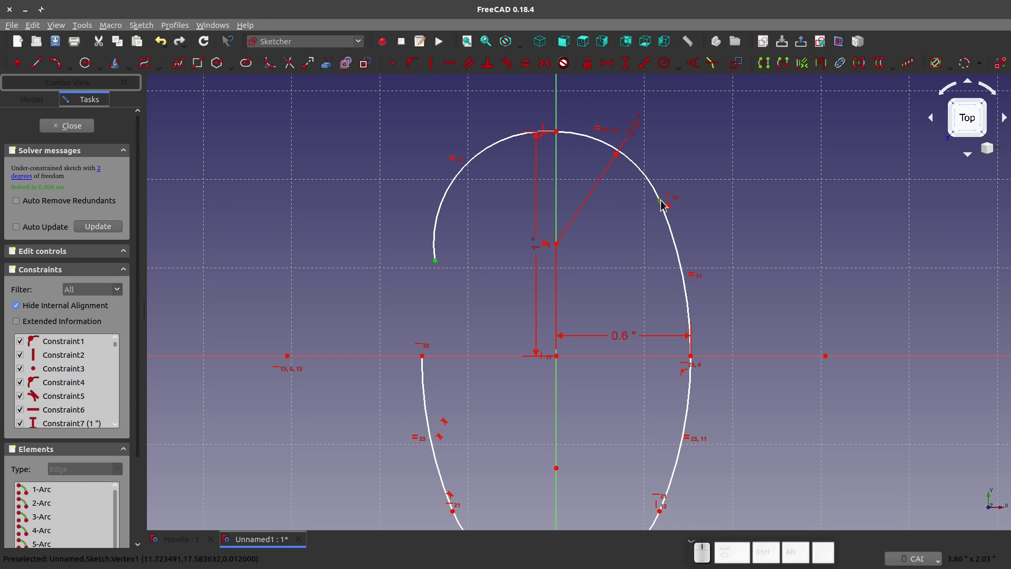
key(h)
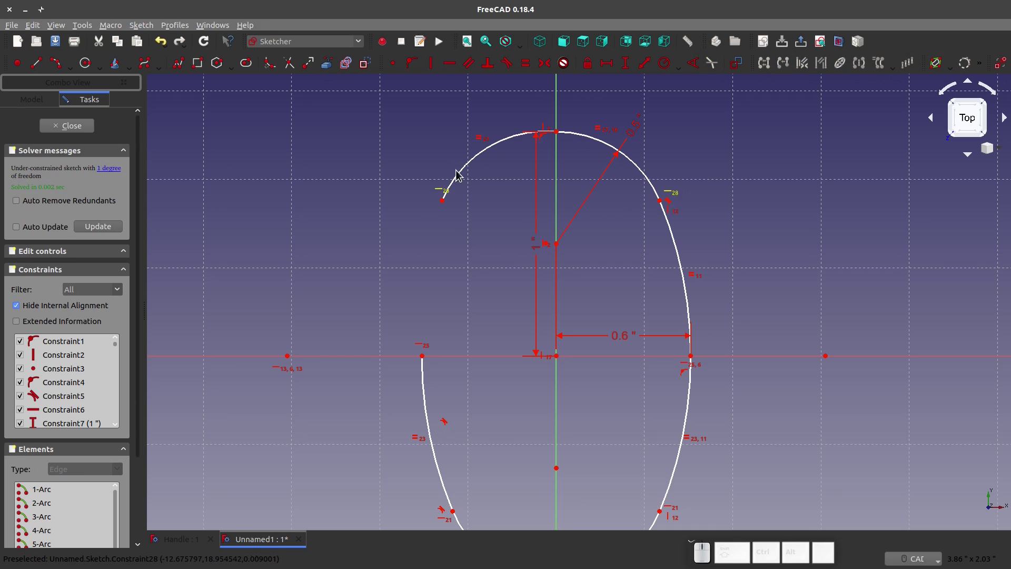
click(552, 247)
click(560, 246)
click(400, 71)
key(ctrl+z)
drag(470, 172, 485, 173)
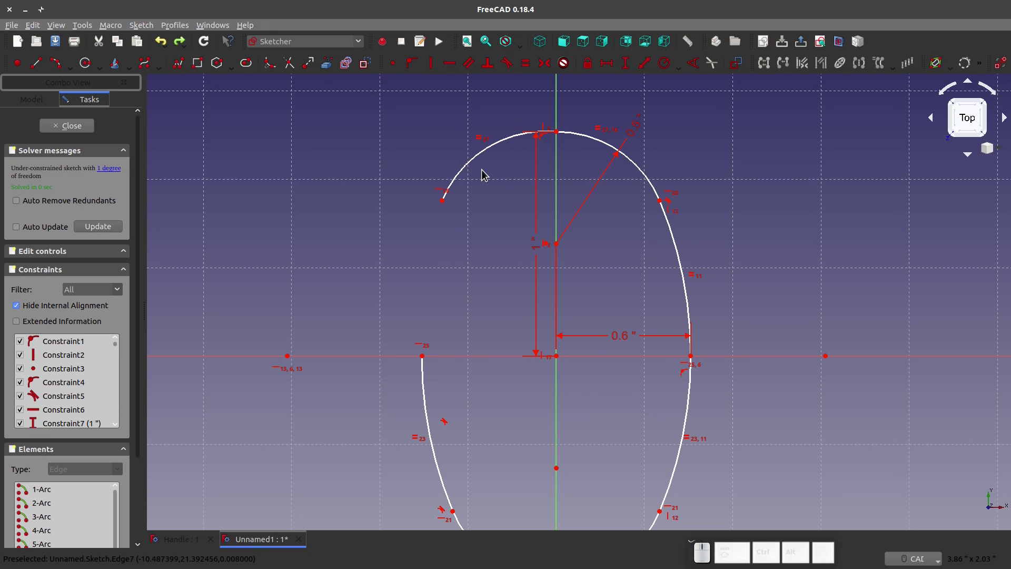
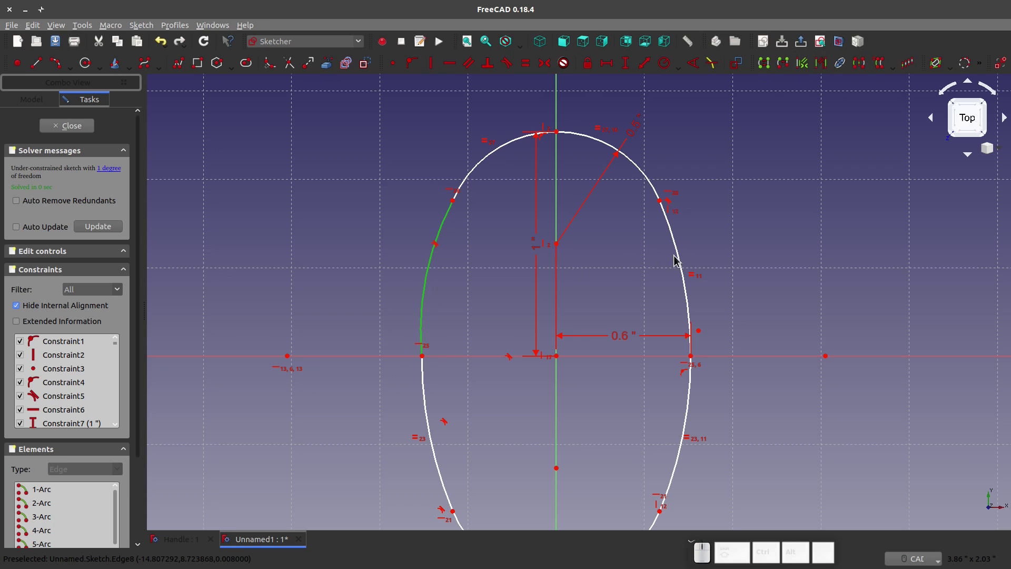
Add an equal constraint on the bridging arc so the closed oval is fully constrained
click(683, 259)
key(e)
scroll(down, 3)
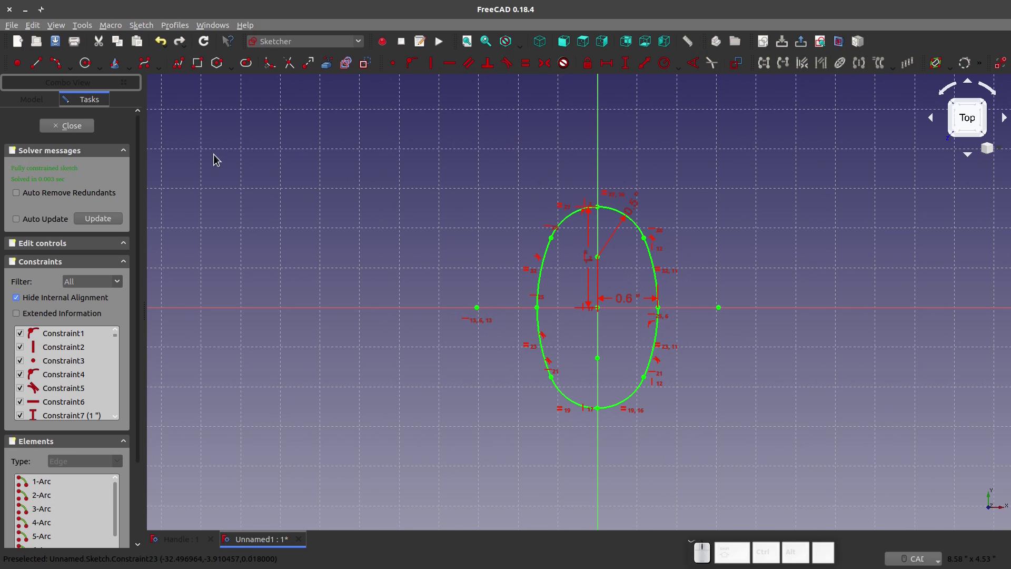
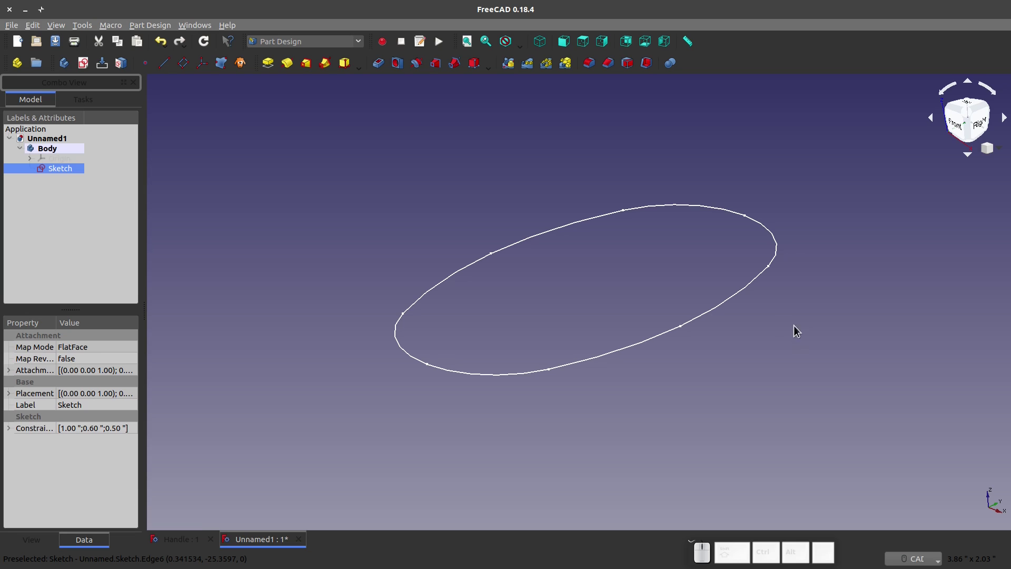
Save the document as Handle Video Version.FCStd, overwriting the existing file, and select the Body
click(59, 47)
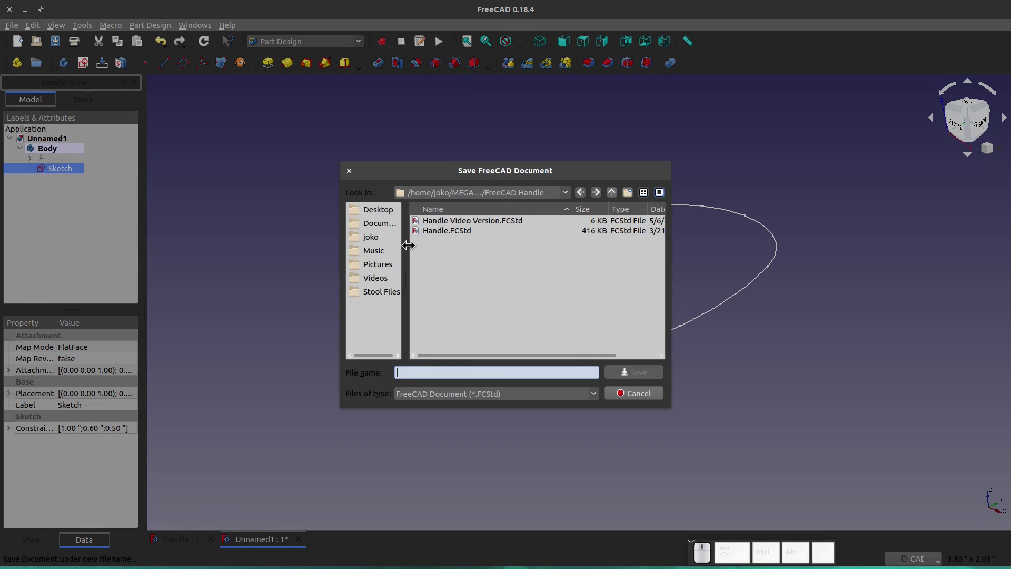
click(444, 221)
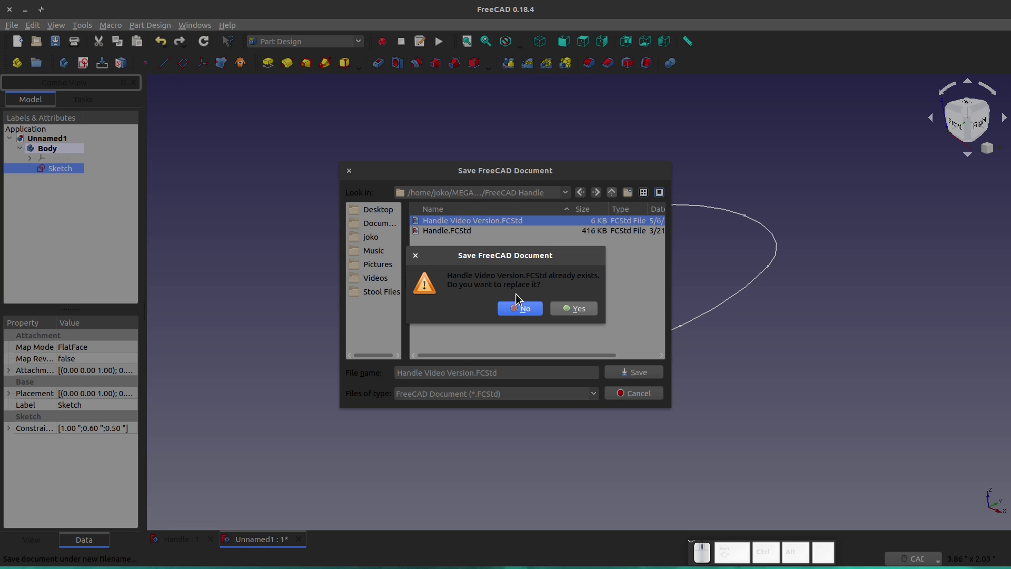
click(579, 314)
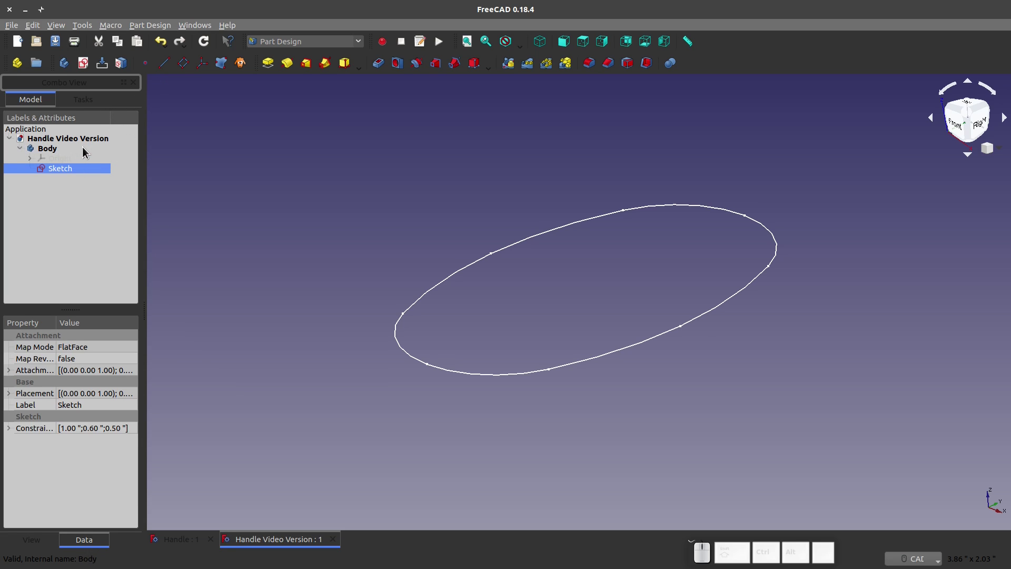
click(73, 259)
Create a new sketch on the YZ plane and begin a B-spline at the oval's end
click(83, 62)
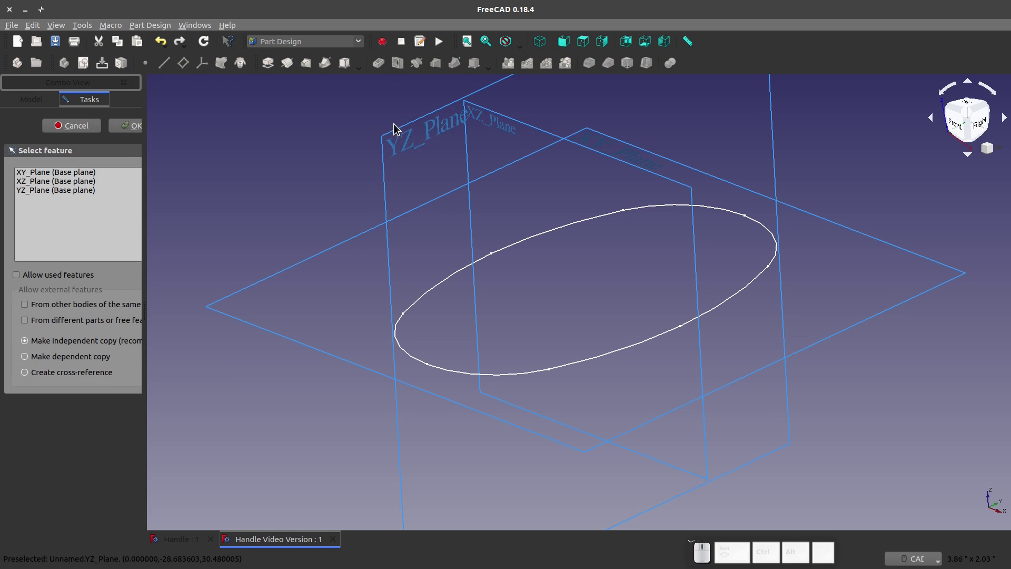
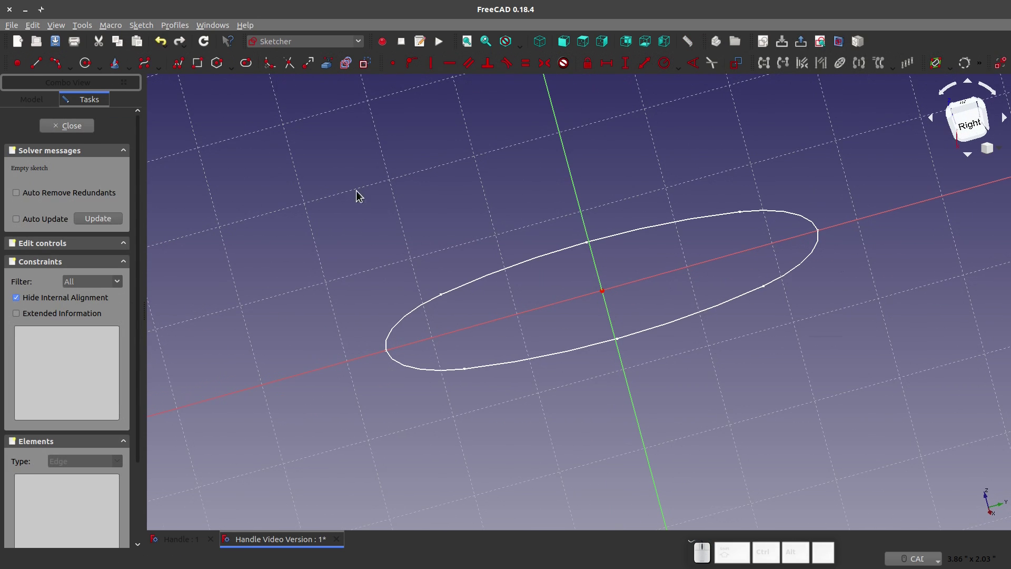
click(325, 68)
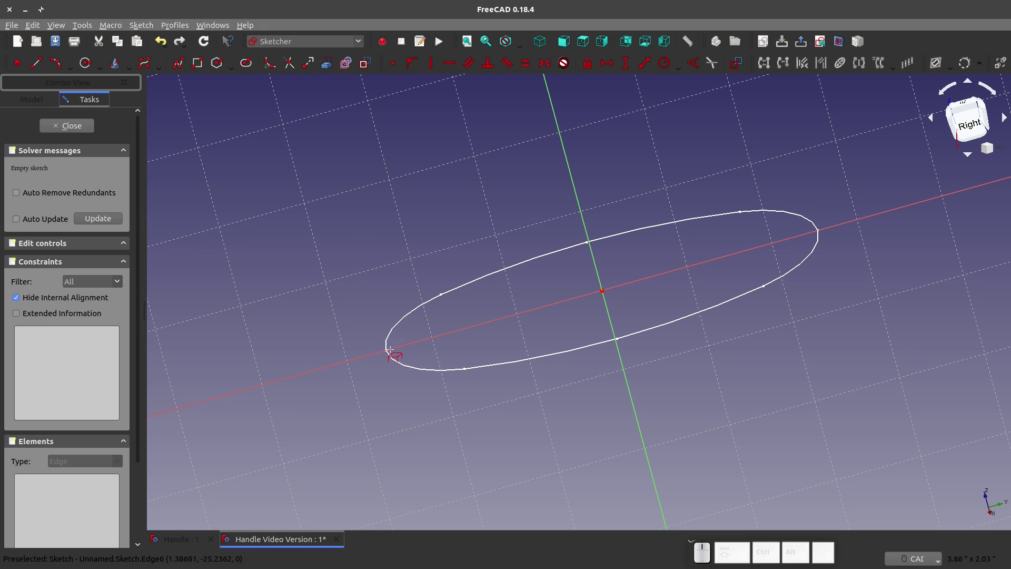
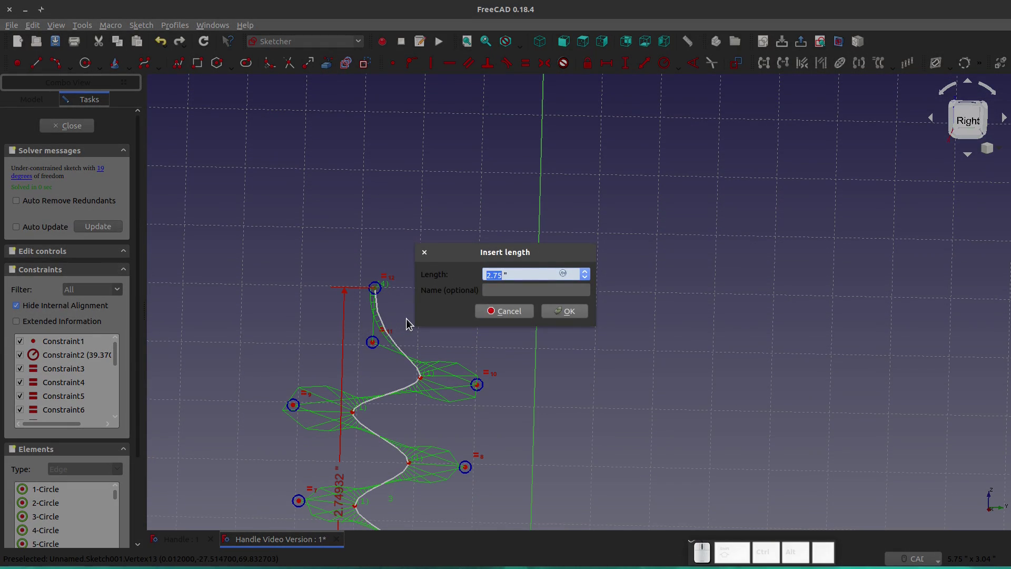
Confirm the spline's 5-inch height dimension
key(KP_5)
key(KP_Enter)
scroll(down, 3)
scroll(up, 3)
key(Escape)
scroll(up, 3)
Make four right-side B-spline control points equal
click(481, 332)
click(469, 415)
scroll(down, 3)
scroll(up, 3)
click(482, 408)
scroll(down, 3)
scroll(up, 3)
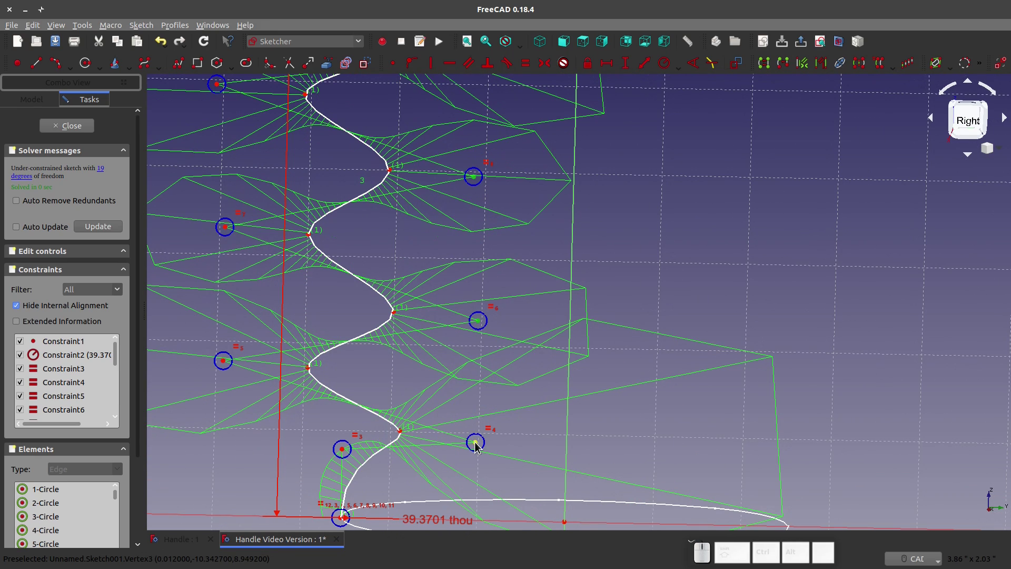
click(478, 446)
key(v)
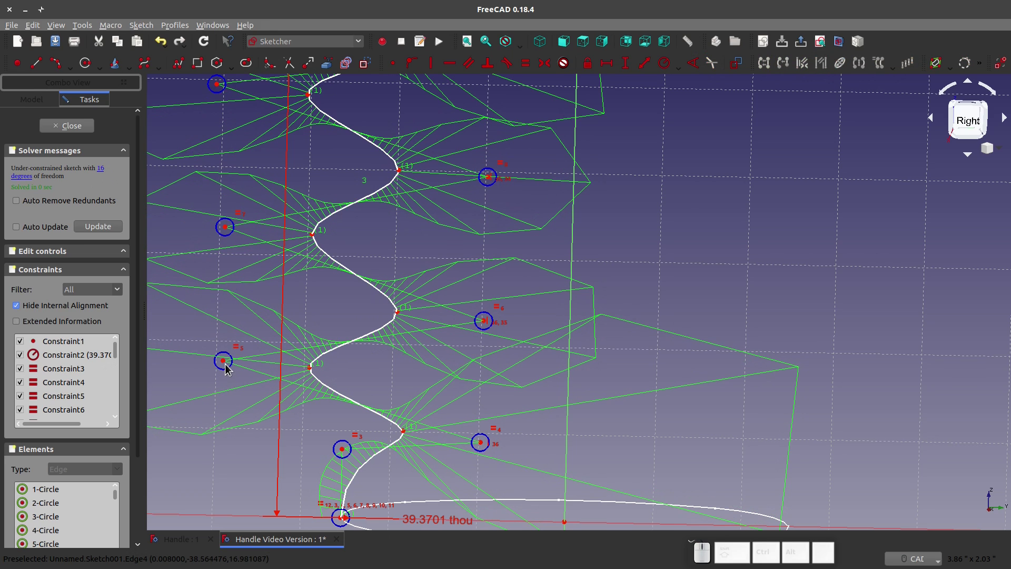
Make three left-side control points equal, leaving 14 degrees of freedom
click(227, 363)
click(228, 228)
scroll(down, 3)
scroll(up, 3)
click(245, 311)
key(v)
scroll(down, 3)
scroll(up, 3)
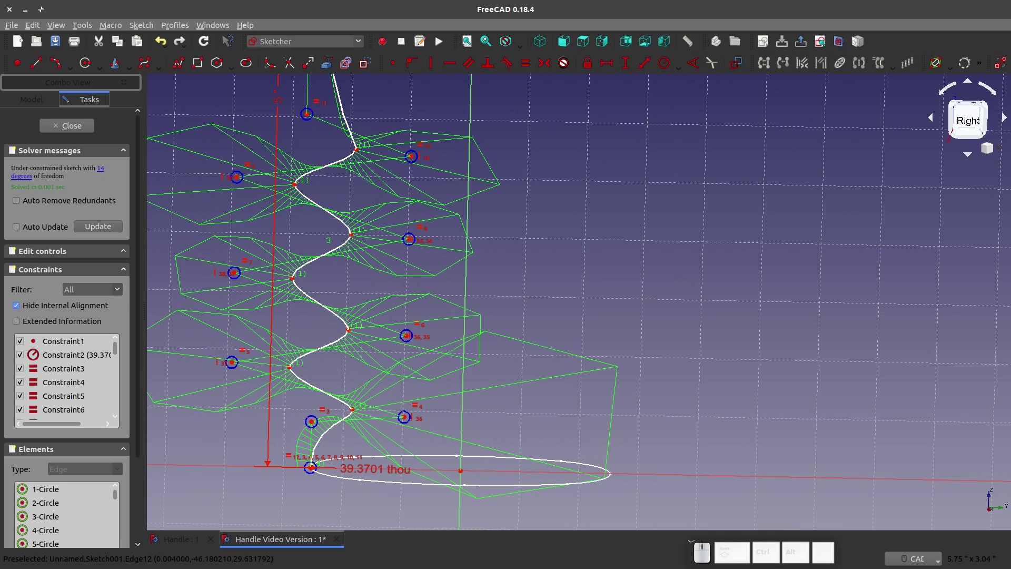
click(370, 65)
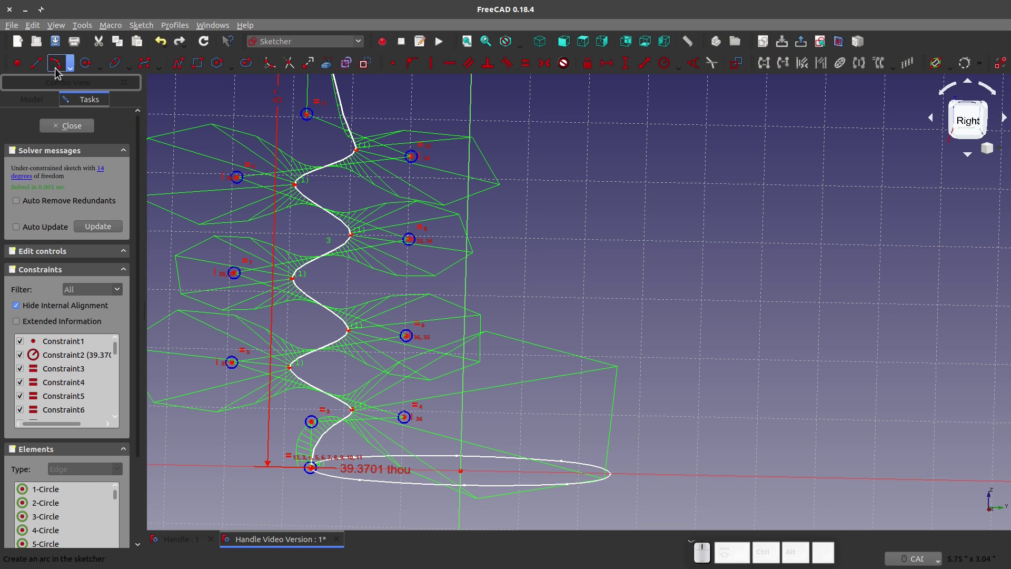
scroll(down, 3)
Move the spline's top control point onto the curve's upper end and lock it there with a coincident constraint
scroll(up, 3)
drag(435, 361, 364, 328)
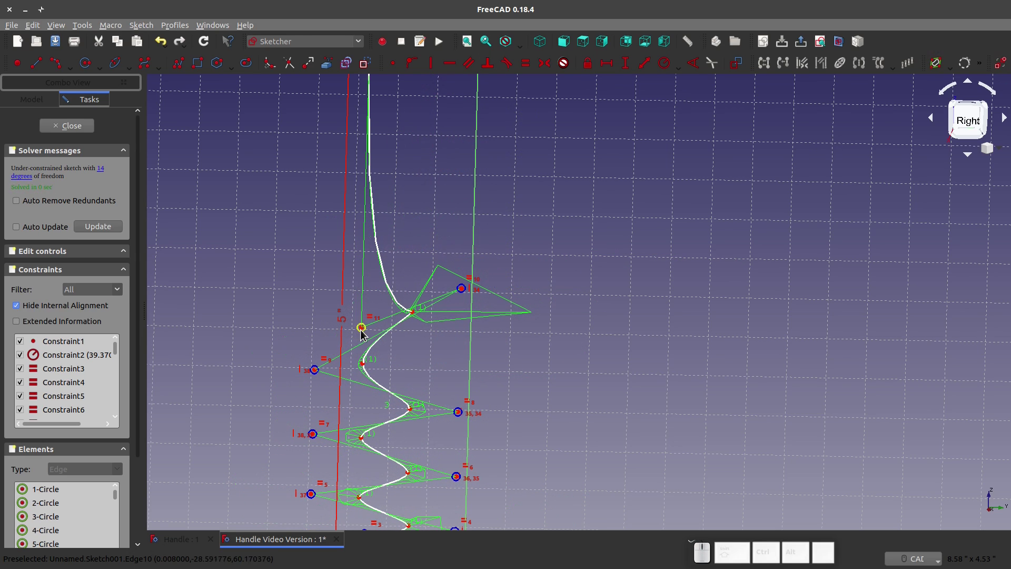
drag(362, 337, 350, 336)
scroll(down, 3)
scroll(up, 3)
scroll(up, 3)
drag(367, 213, 367, 226)
scroll(up, 3)
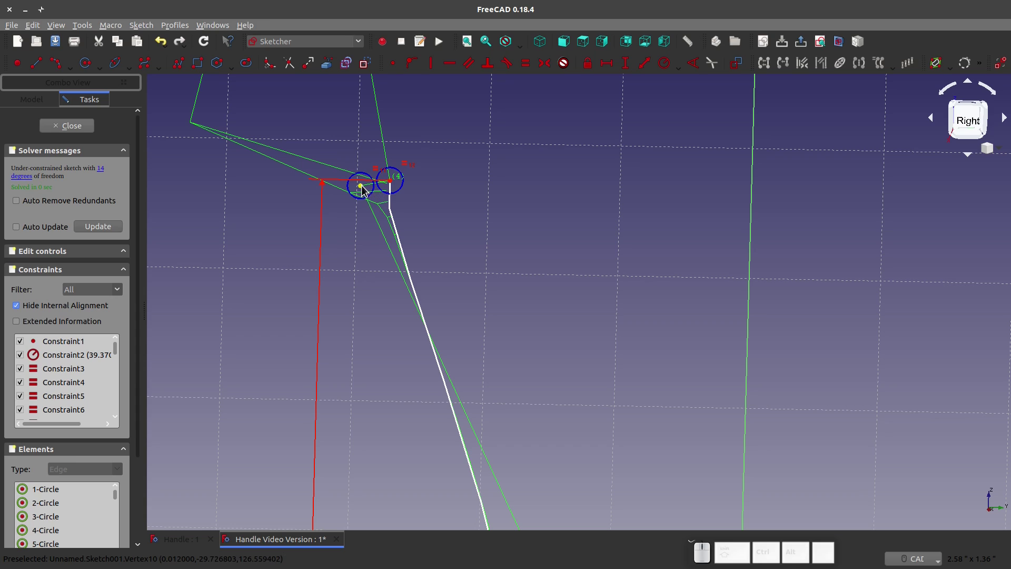
drag(366, 190, 372, 315)
click(374, 323)
click(393, 184)
key(v)
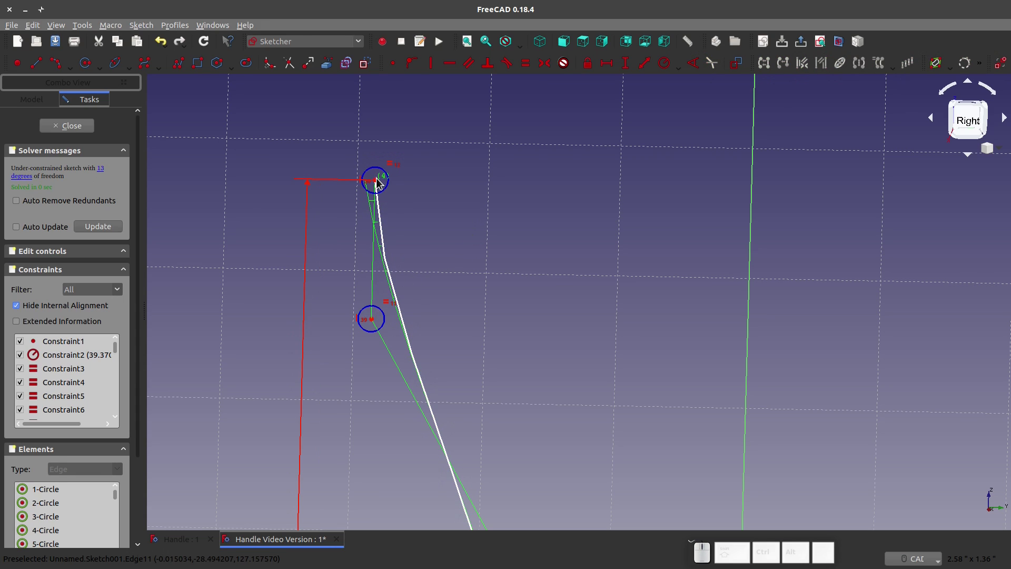
drag(379, 183, 400, 214)
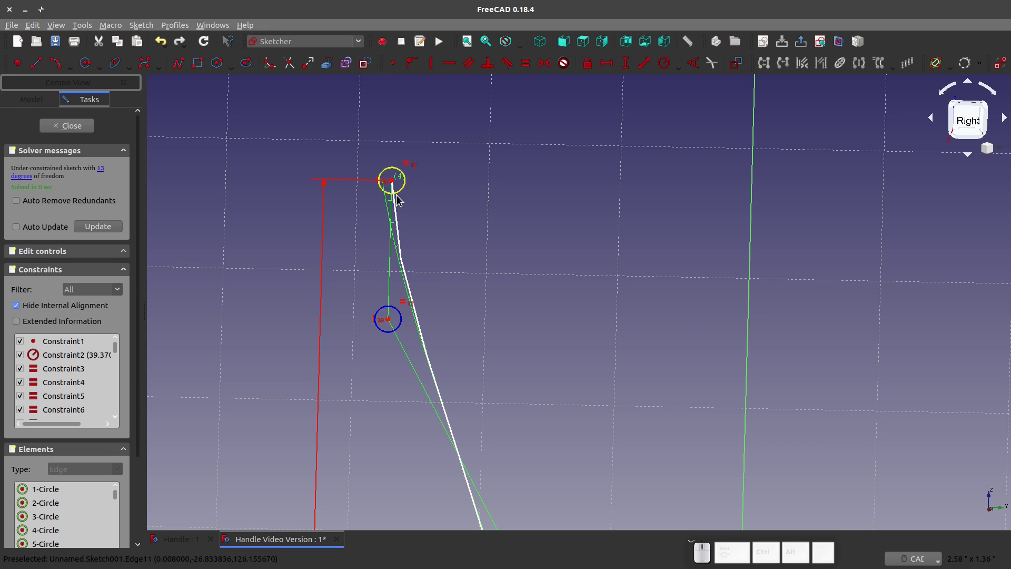
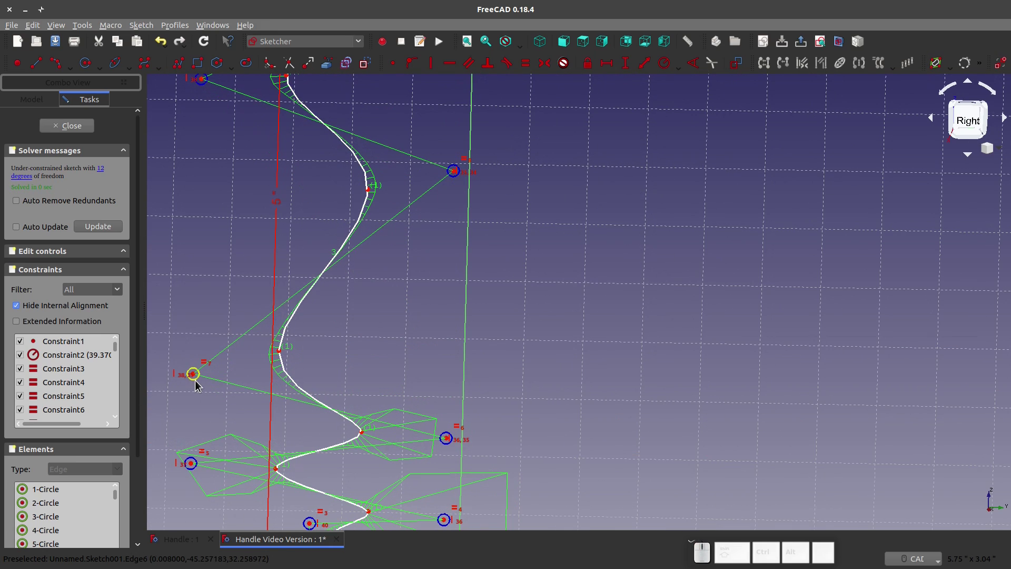
Drag the lower control points so the finger-grip waves run evenly down to the oval, leaving 12 degrees of freedom
click(197, 378)
drag(196, 379, 189, 398)
scroll(up, 3)
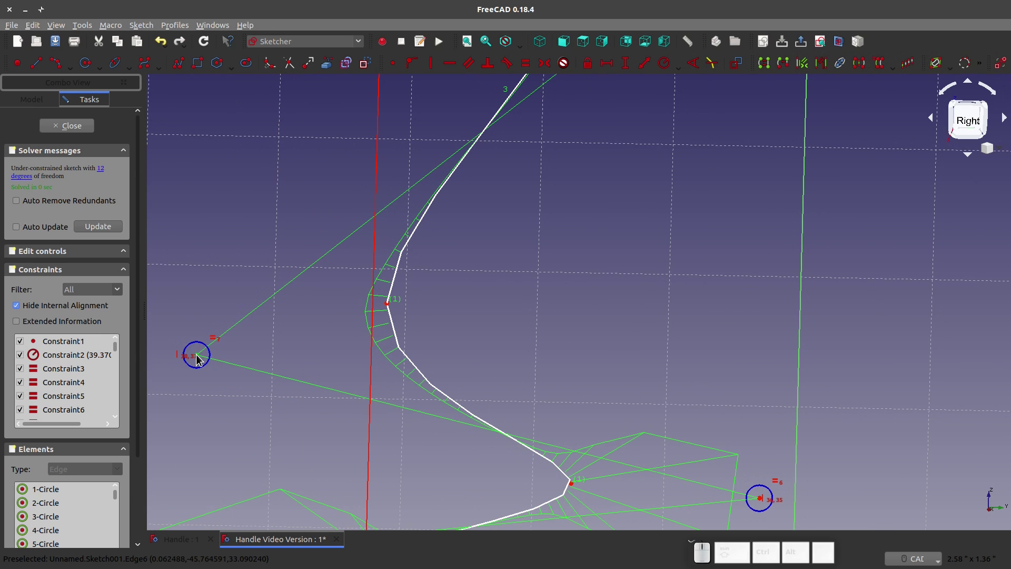
drag(201, 359, 235, 258)
scroll(down, 3)
middle_click(275, 312)
drag(558, 345, 355, 322)
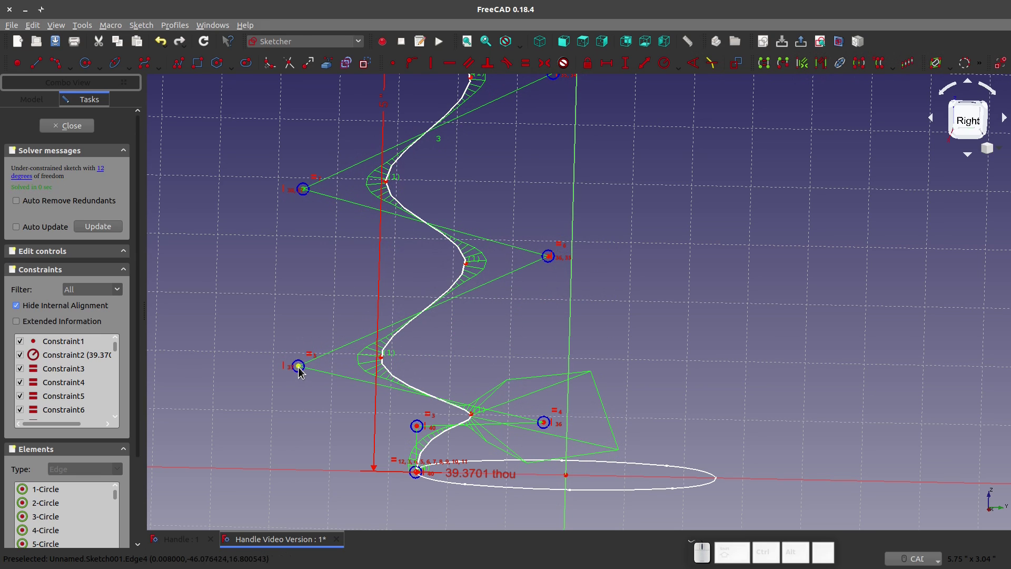
drag(301, 370, 487, 433)
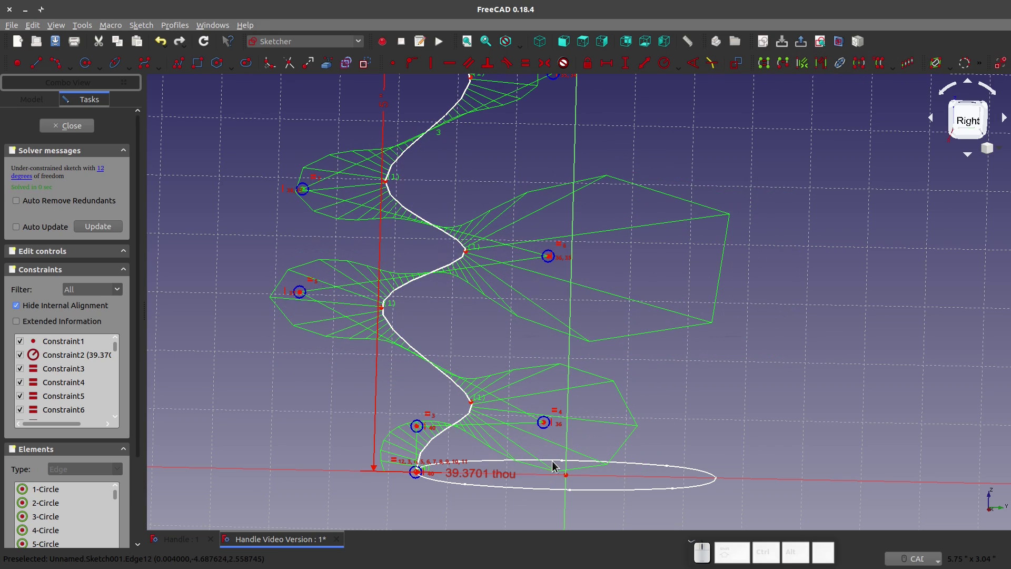
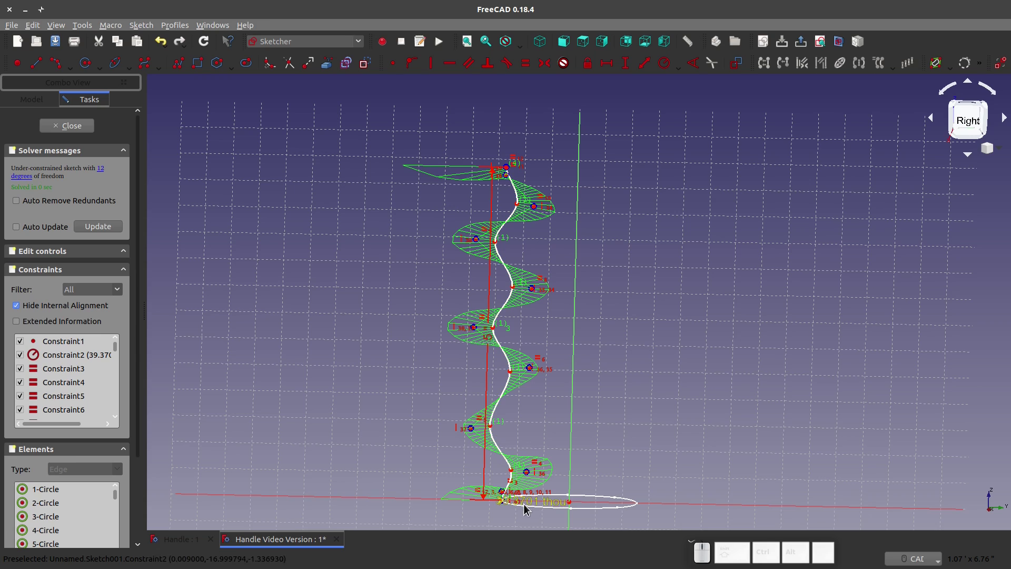
scroll(down, 3)
scroll(up, 3)
Close the spline sketch and start a 3-point arc at the ellipse's right end in a new sketch
middle_click(600, 410)
scroll(down, 3)
click(75, 130)
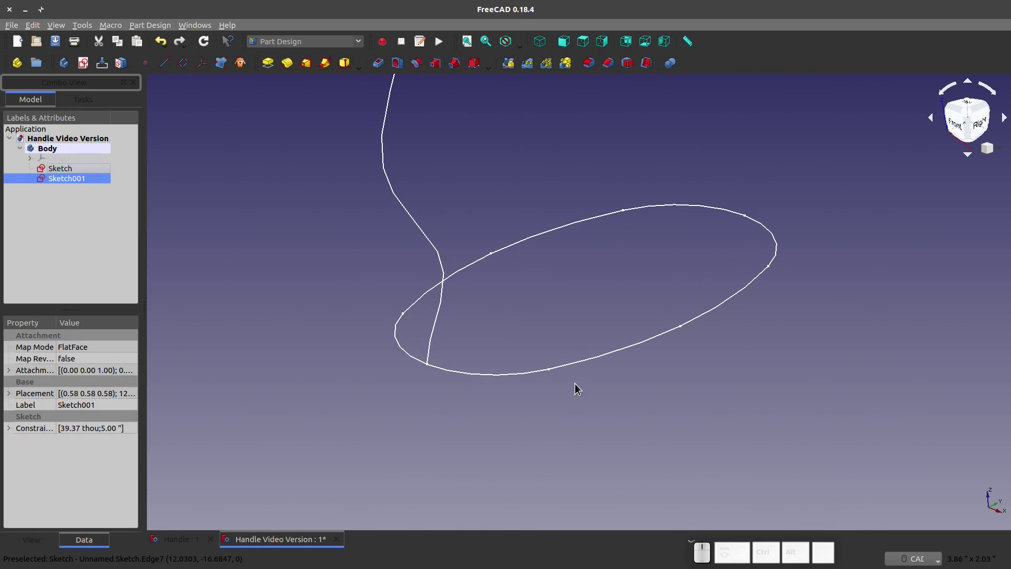
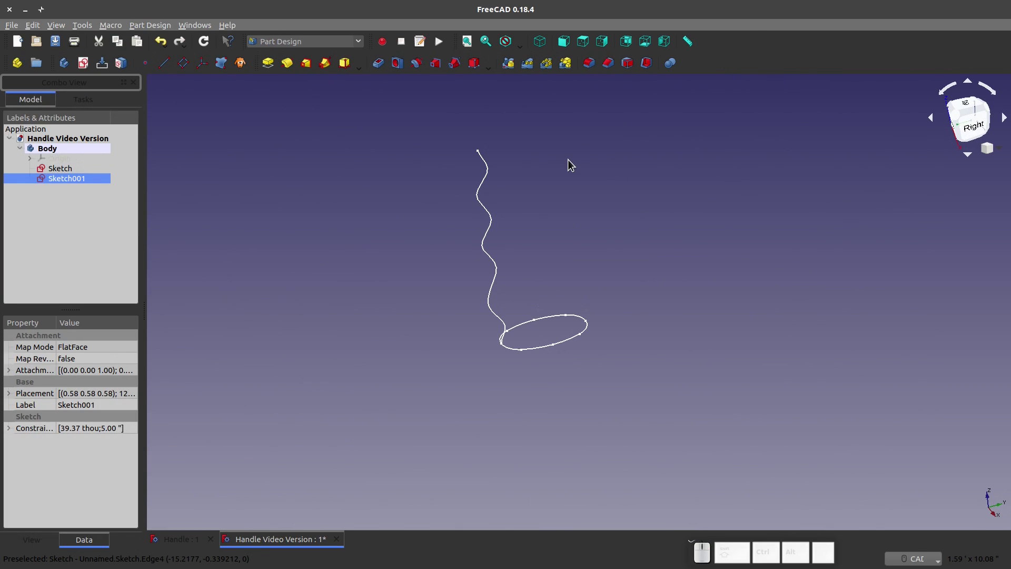
scroll(up, 3)
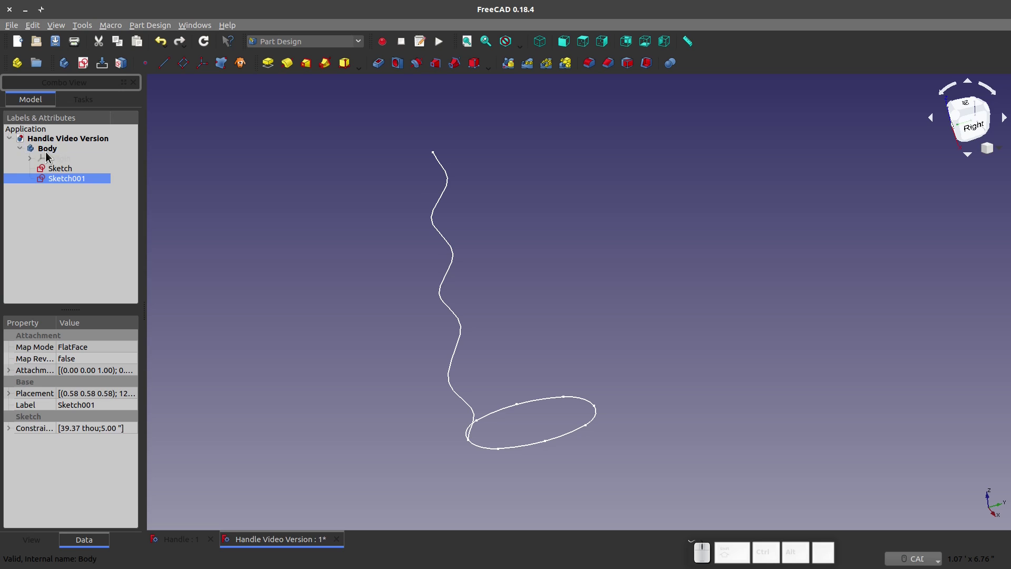
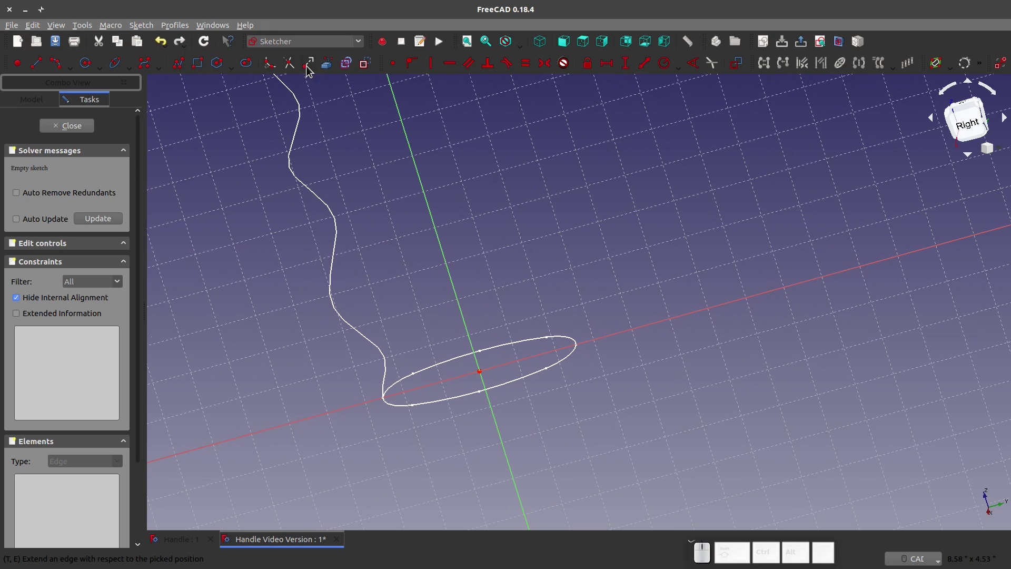
click(328, 67)
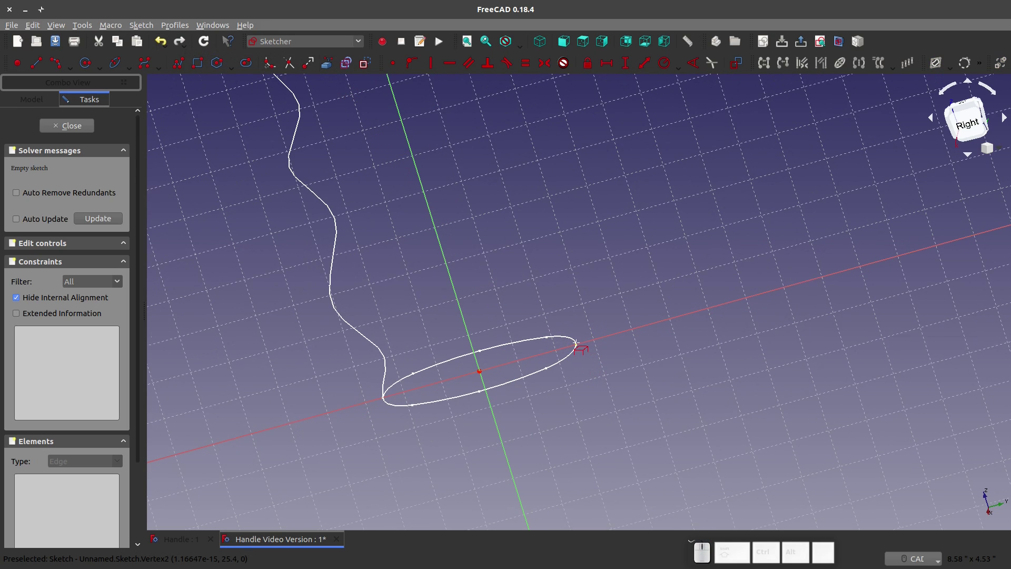
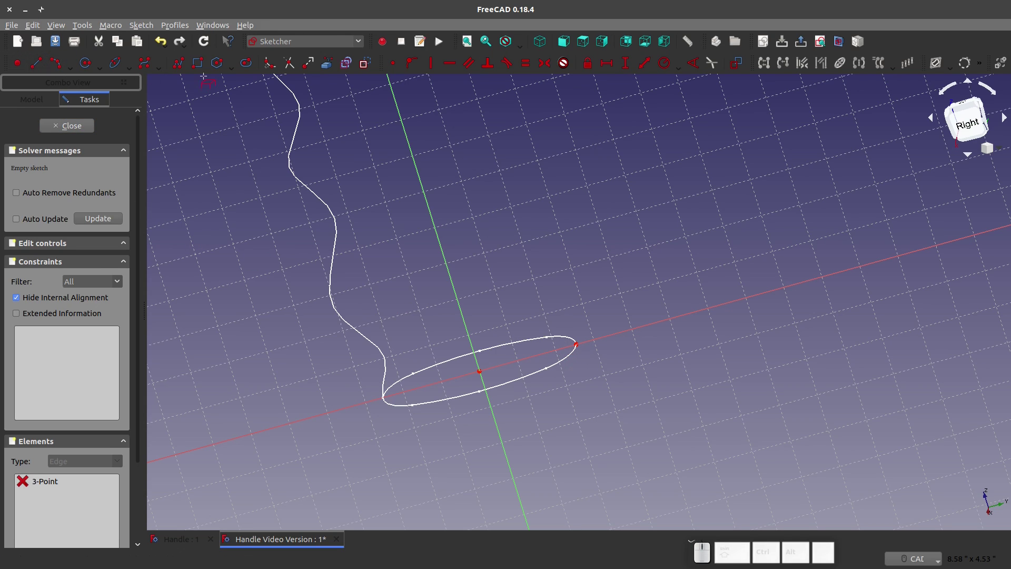
click(373, 69)
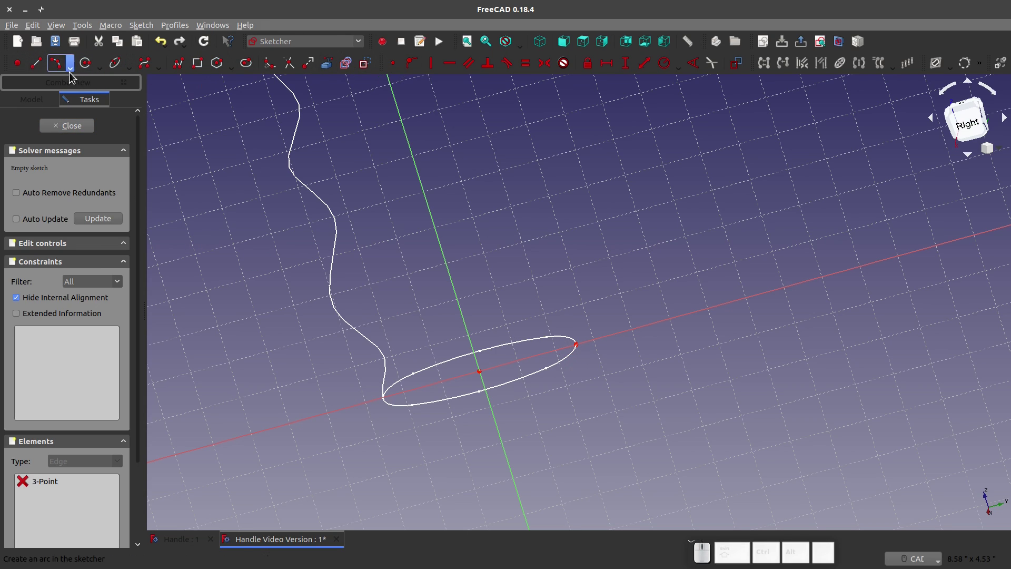
click(51, 66)
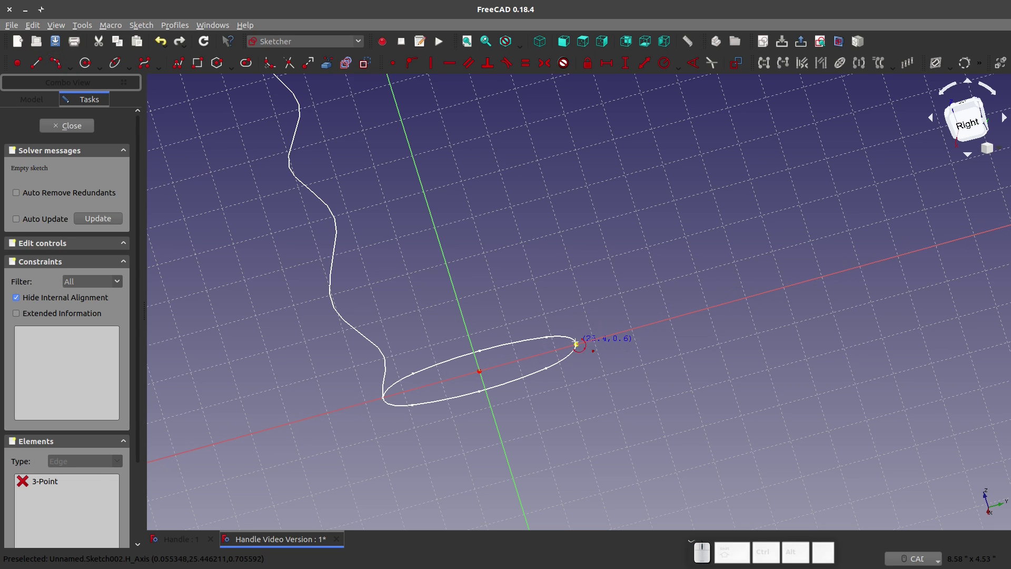
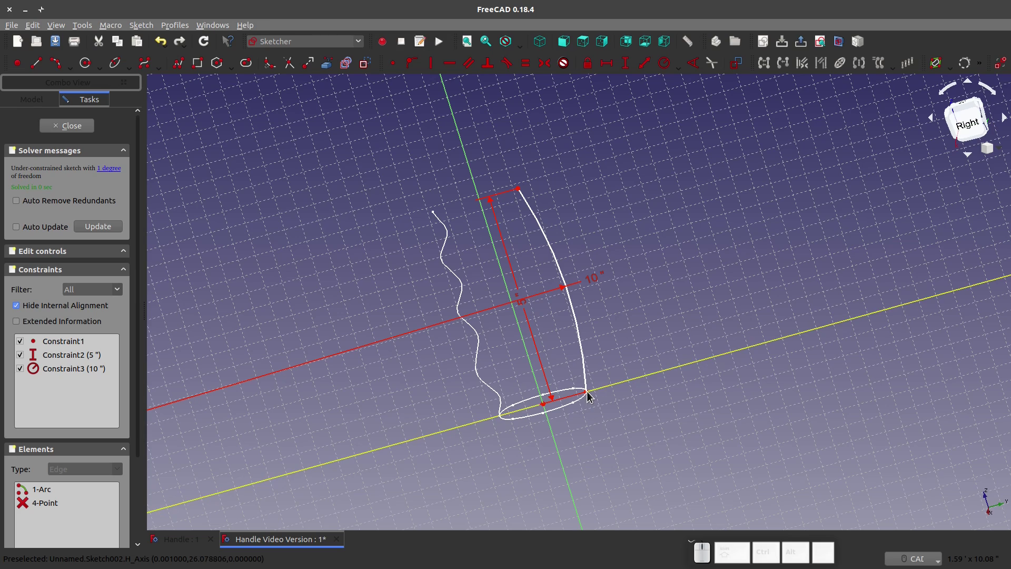
Constrain the arc's endpoints vertical so the 5-inch-tall, 10-inch-radius arc is fully constrained, then close Sketch002
click(589, 396)
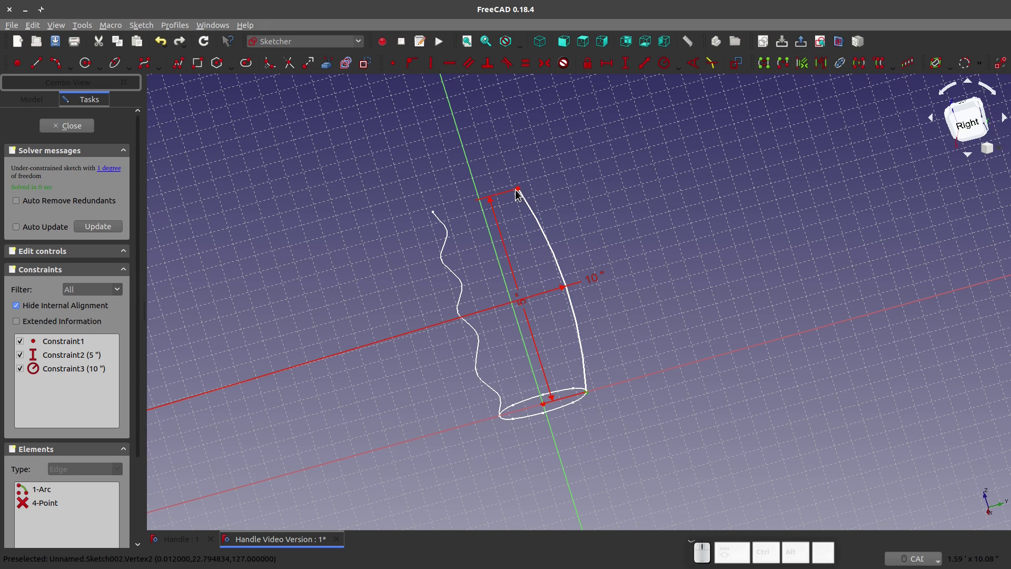
click(520, 194)
key(v)
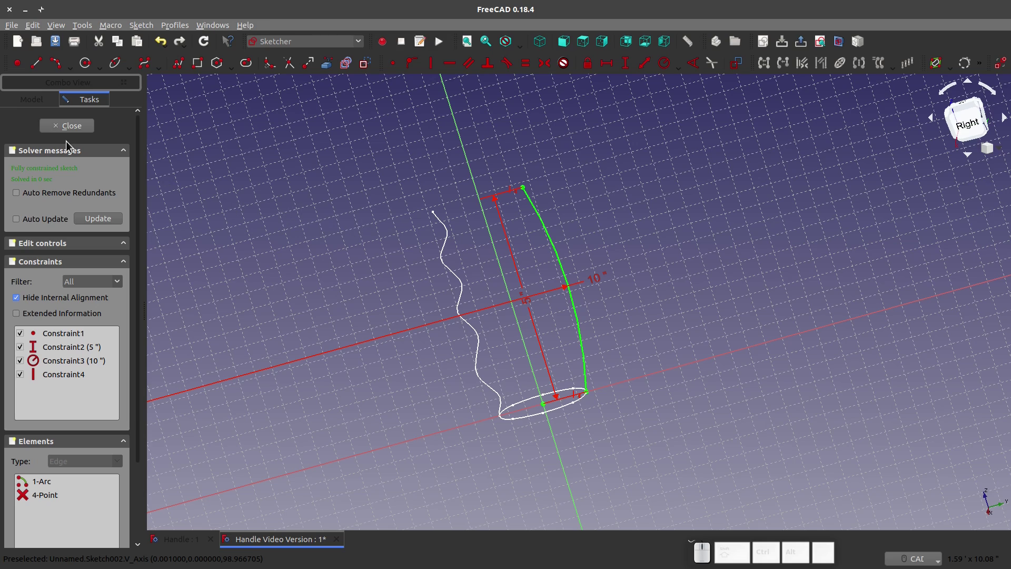
click(65, 134)
Create a new sketch, Sketch003, on the XZ plane over the handle's base ellipse
scroll(up, 3)
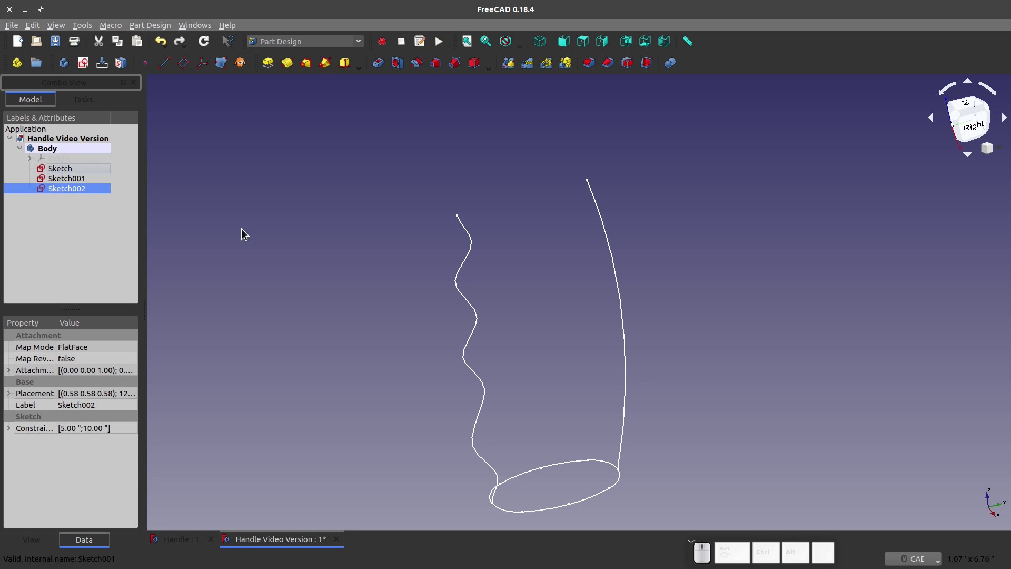
click(88, 66)
scroll(down, 3)
click(78, 131)
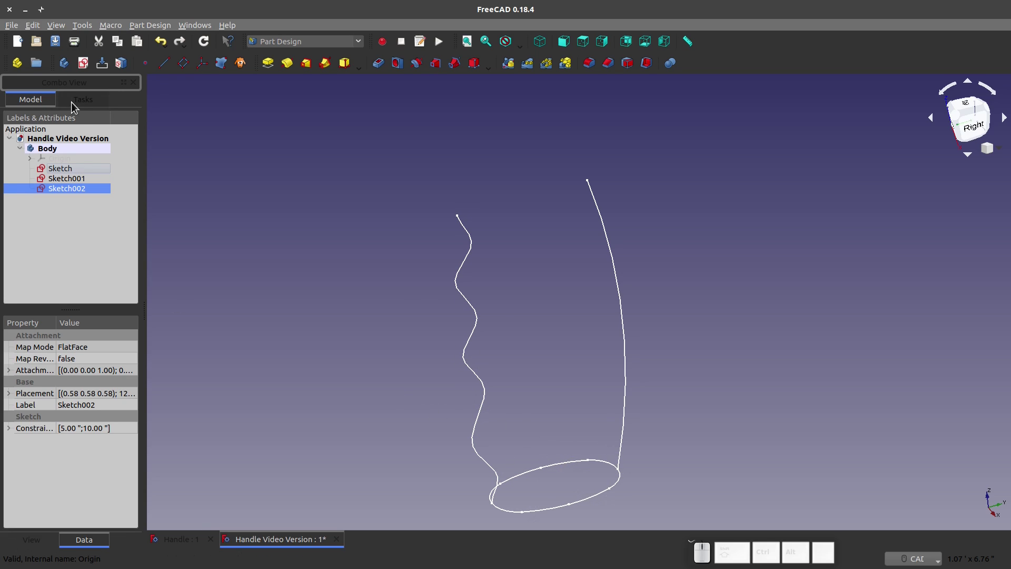
click(79, 258)
click(85, 65)
scroll(down, 3)
click(401, 130)
click(124, 135)
Set the front standard view so the empty sketch plane faces the screen with the oval below
scroll(up, 3)
middle_click(326, 301)
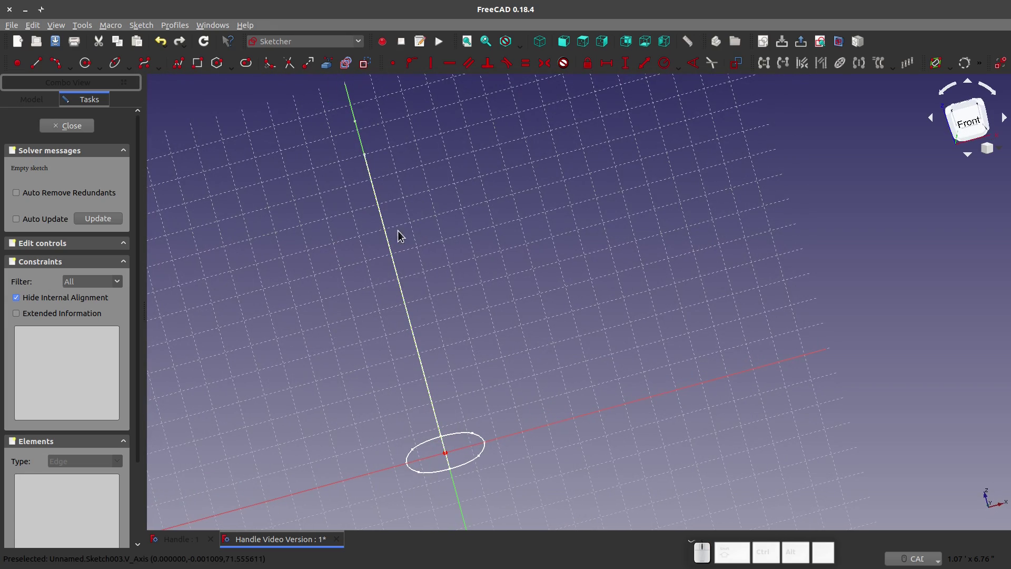
click(327, 67)
scroll(up, 3)
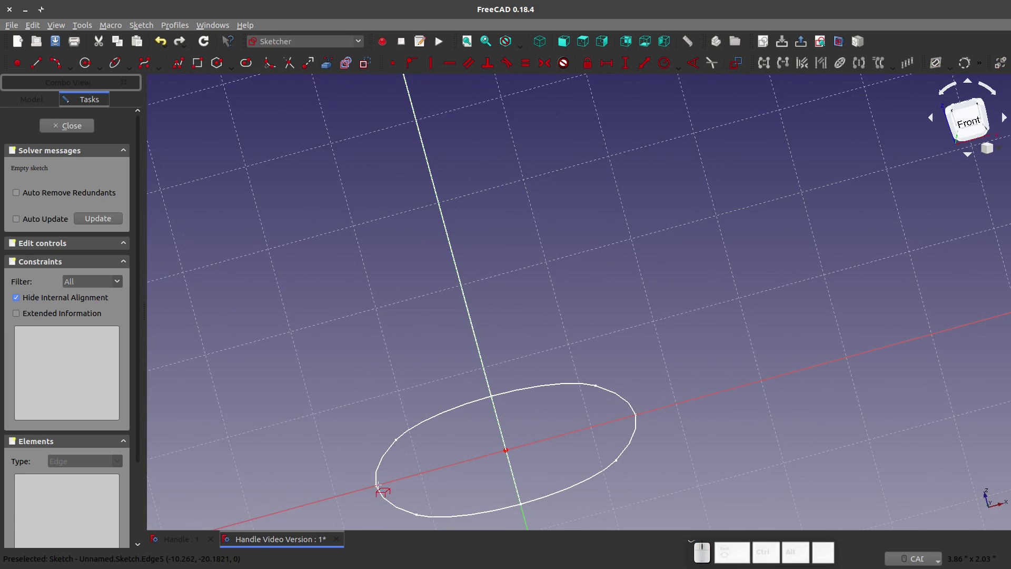
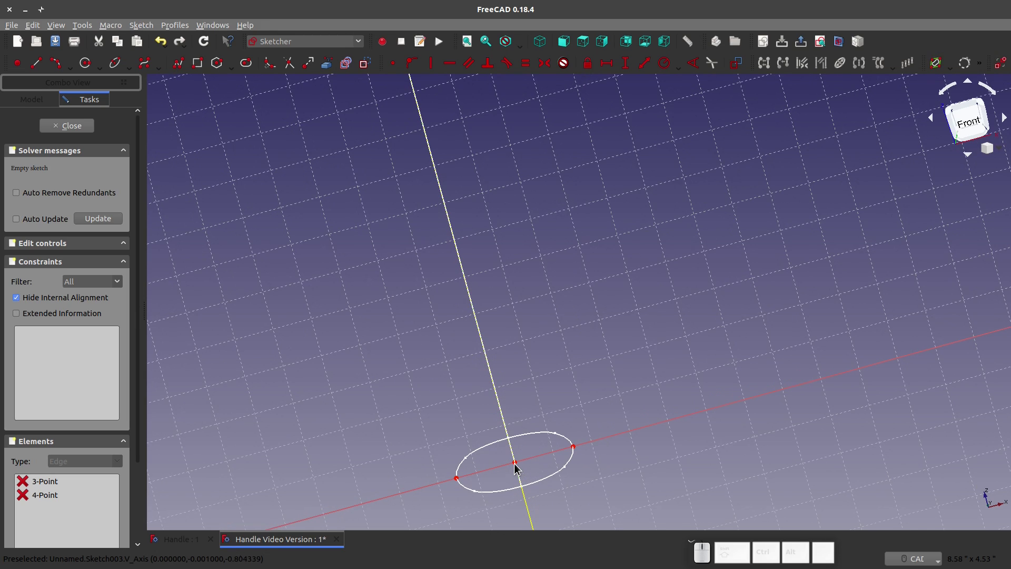
scroll(down, 3)
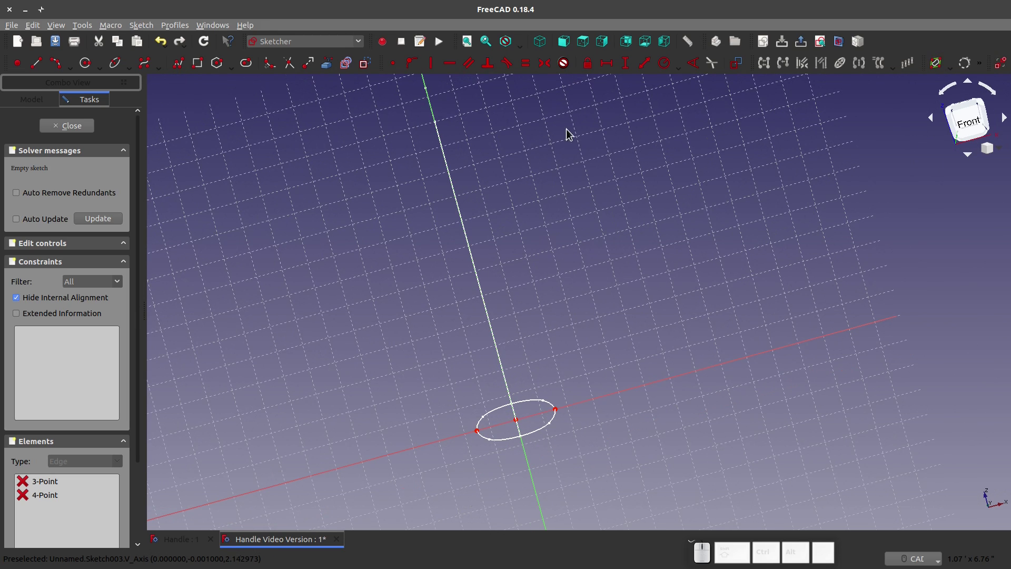
click(820, 41)
scroll(down, 3)
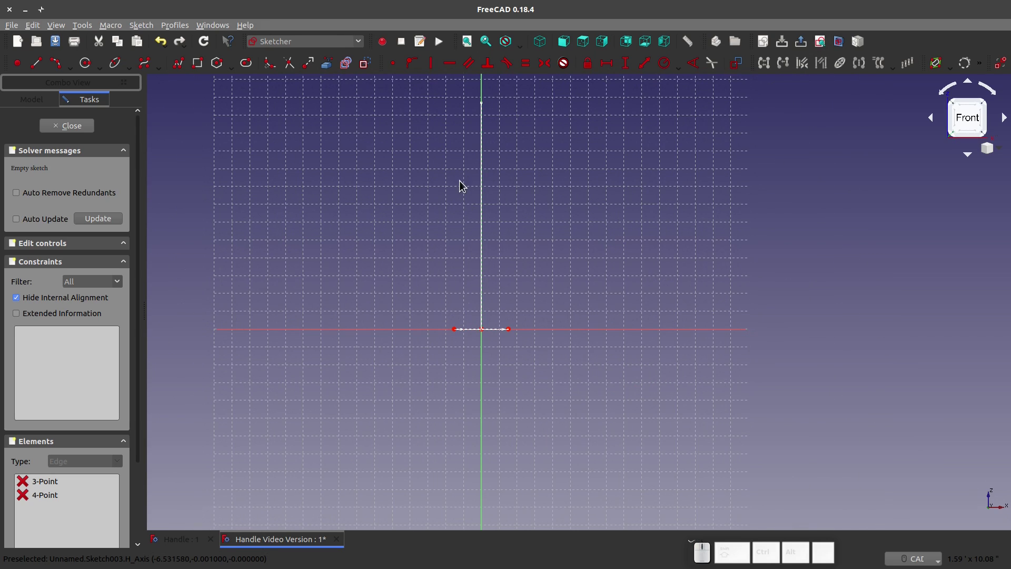
scroll(down, 3)
scroll(up, 3)
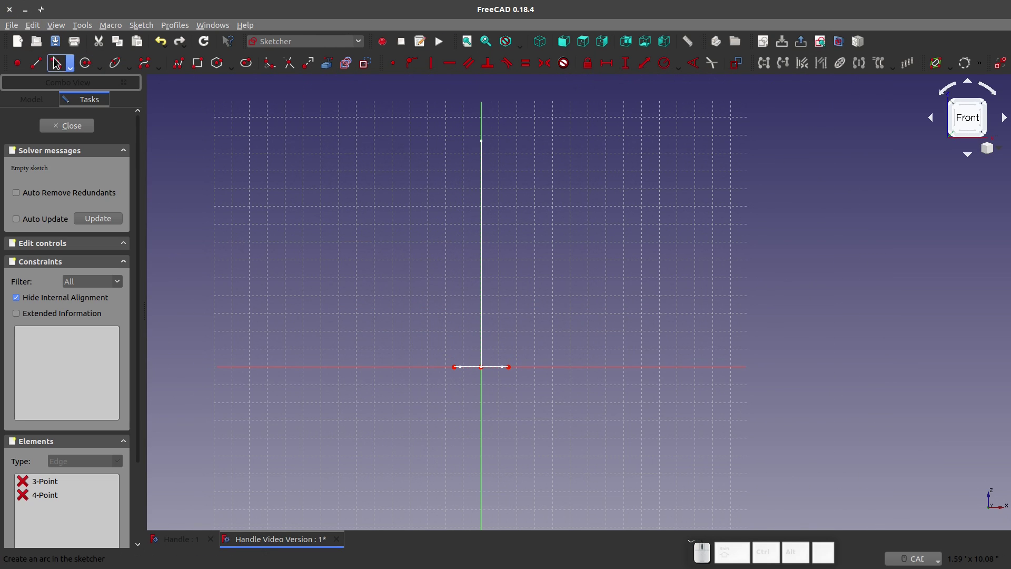
Draw the left 3-point arc with a 5-inch vertical height and an 8-inch radius
click(59, 66)
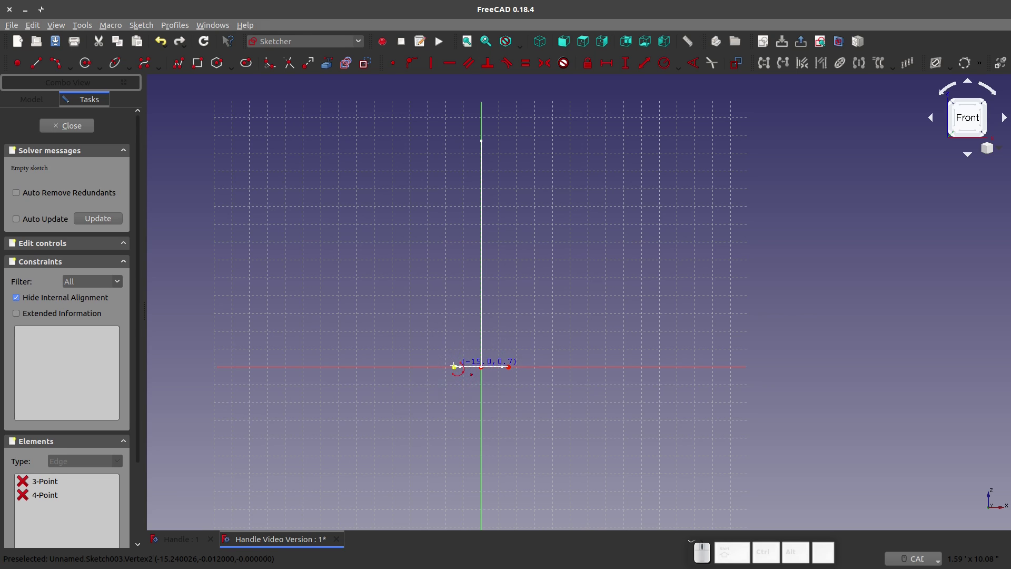
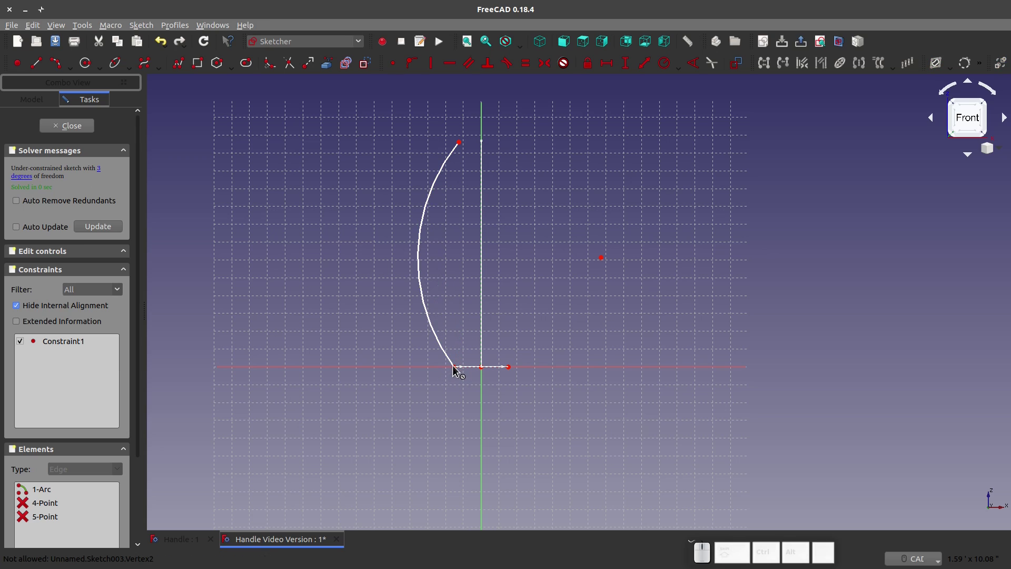
scroll(up, 3)
scroll(up, 3)
key(shift+v)
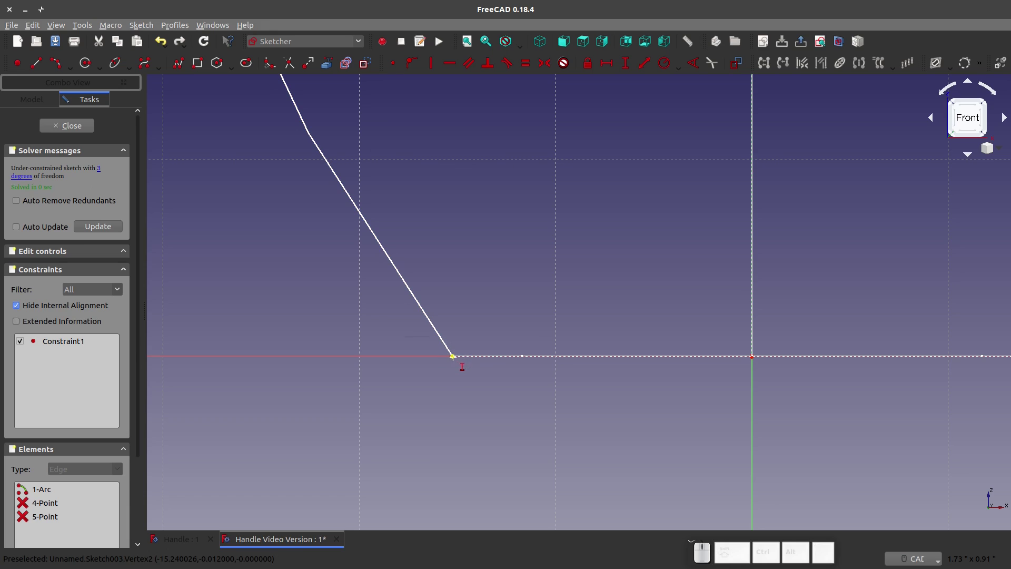
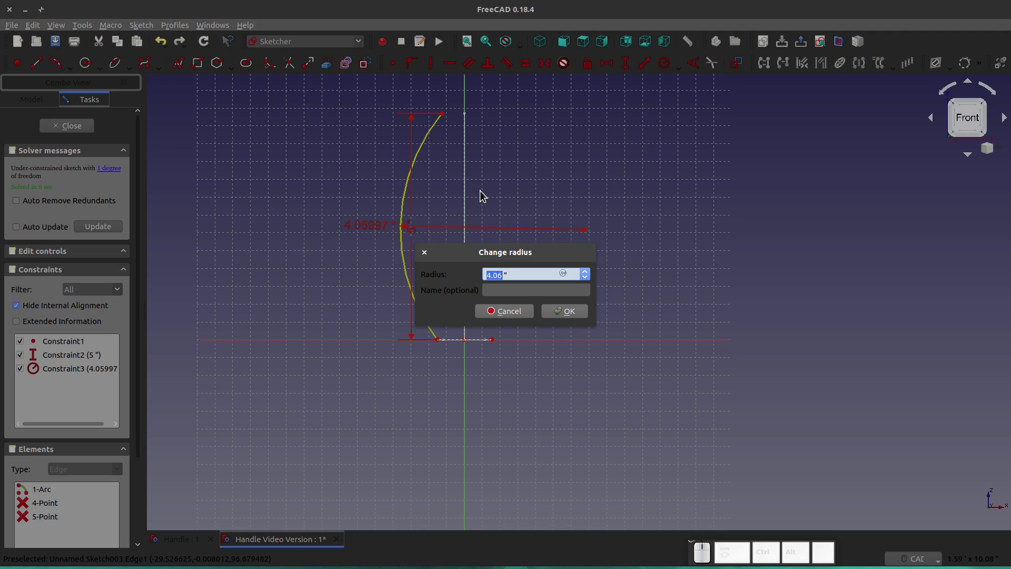
key(KP_8)
key(KP_Enter)
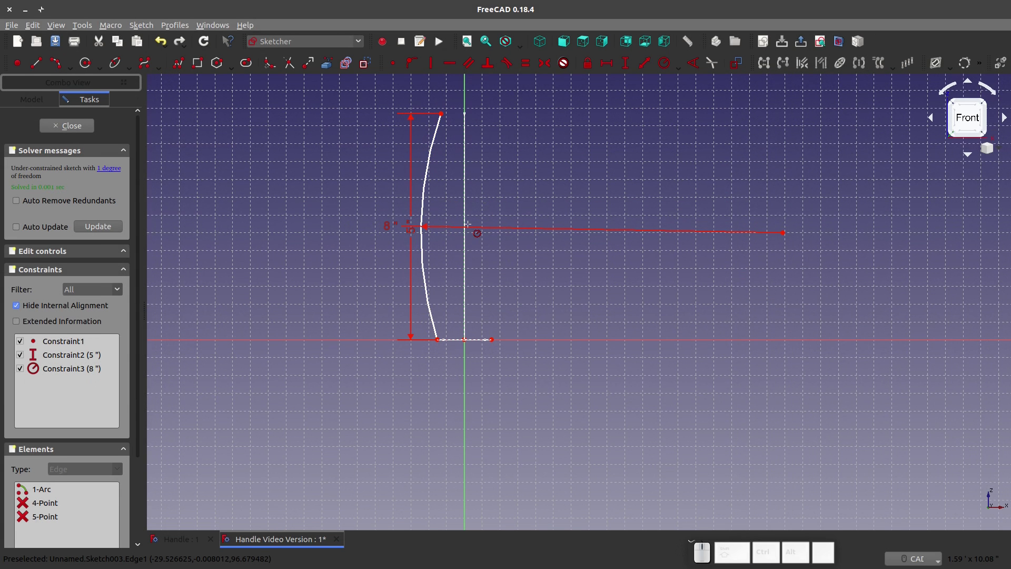
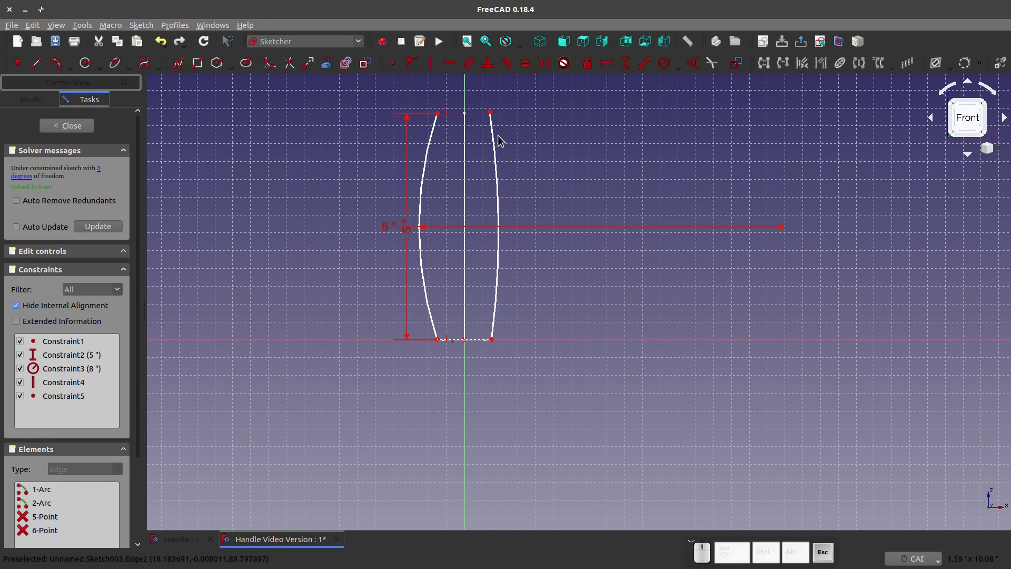
Constrain the right arc to 5 inches tall with a 1 yd radius, fully constraining it, then close Sketch003
click(494, 115)
click(496, 343)
key(shift+v)
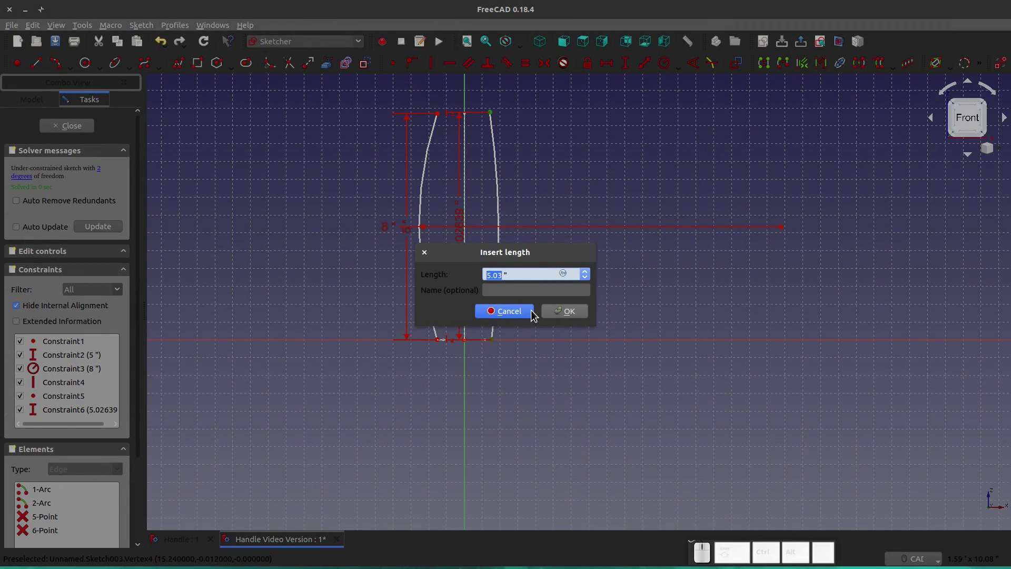
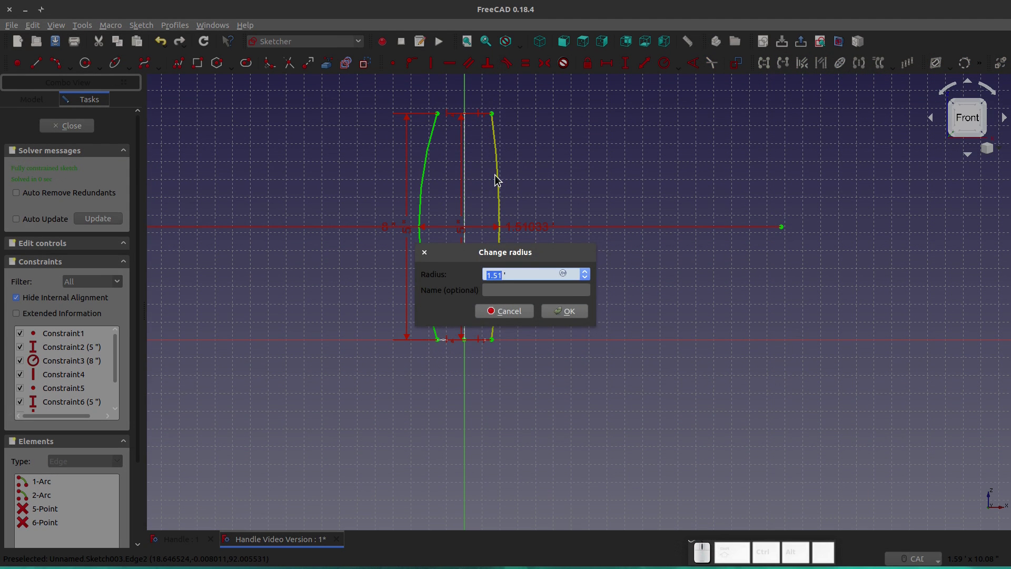
key(KP_2)
key(KP_0)
key(KP_Enter)
key(Escape)
click(523, 234)
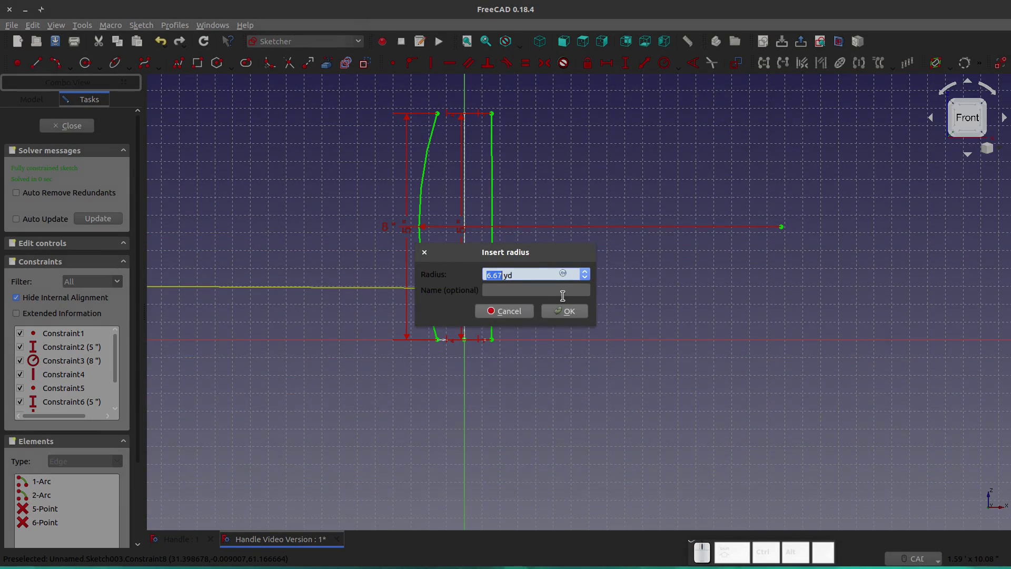
key(KP_1)
key(KP_Enter)
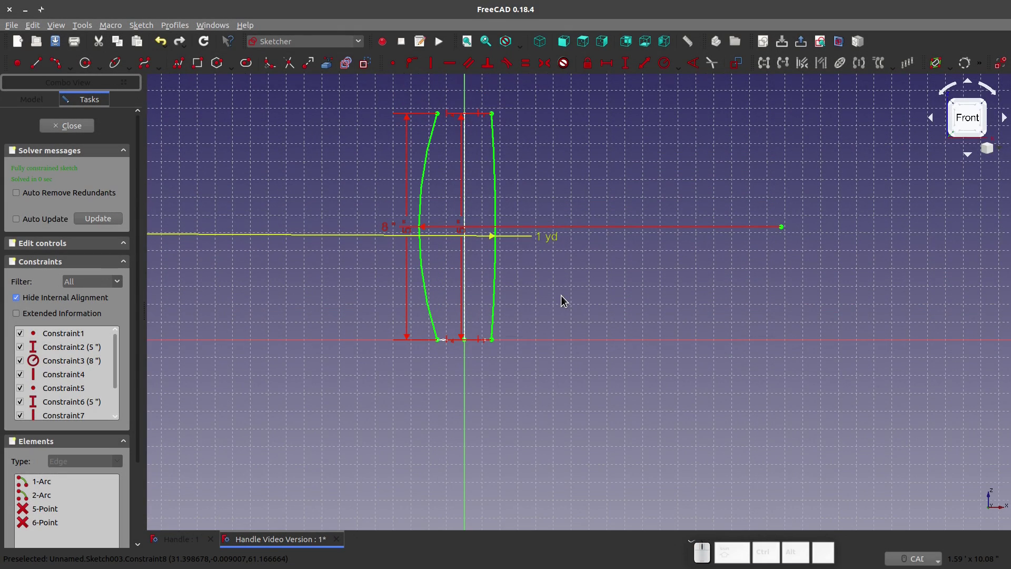
click(53, 123)
scroll(up, 3)
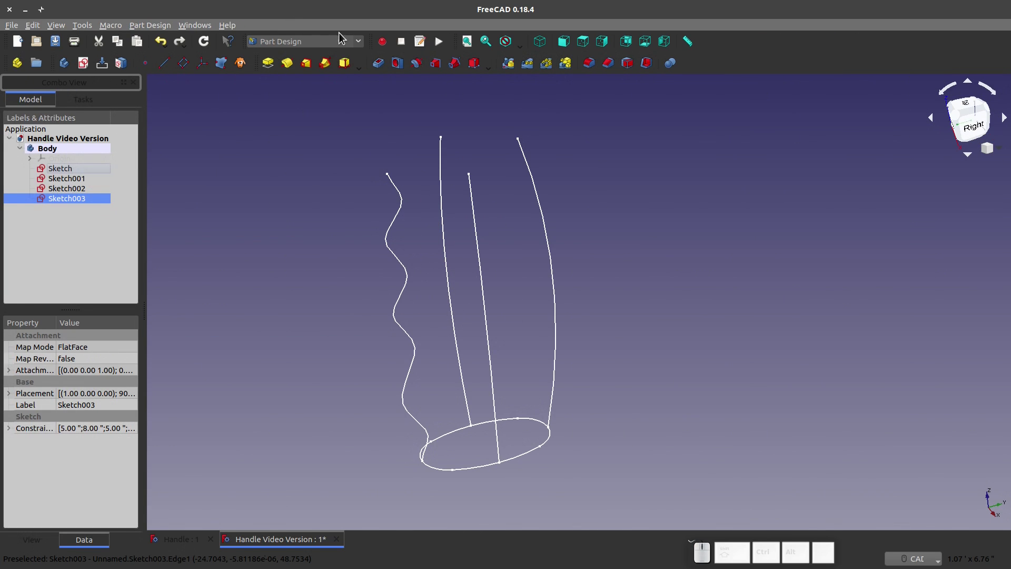
Switch the workbench to Curved Shapes
click(364, 46)
click(322, 67)
click(291, 196)
Check in the Addon manager that CurvedShapes is installed, accepting the unofficial addons warning, then close it
click(88, 28)
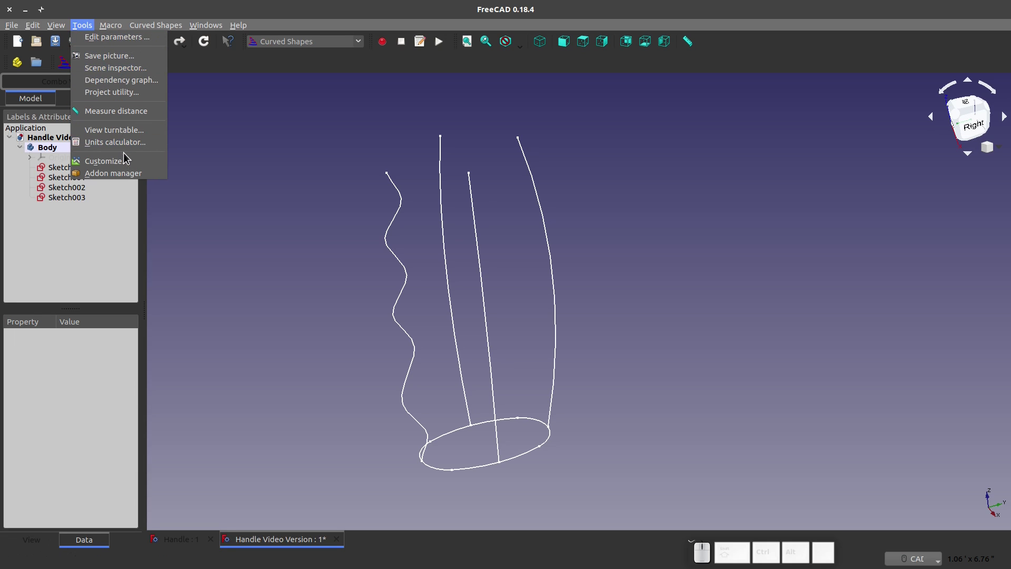
click(127, 180)
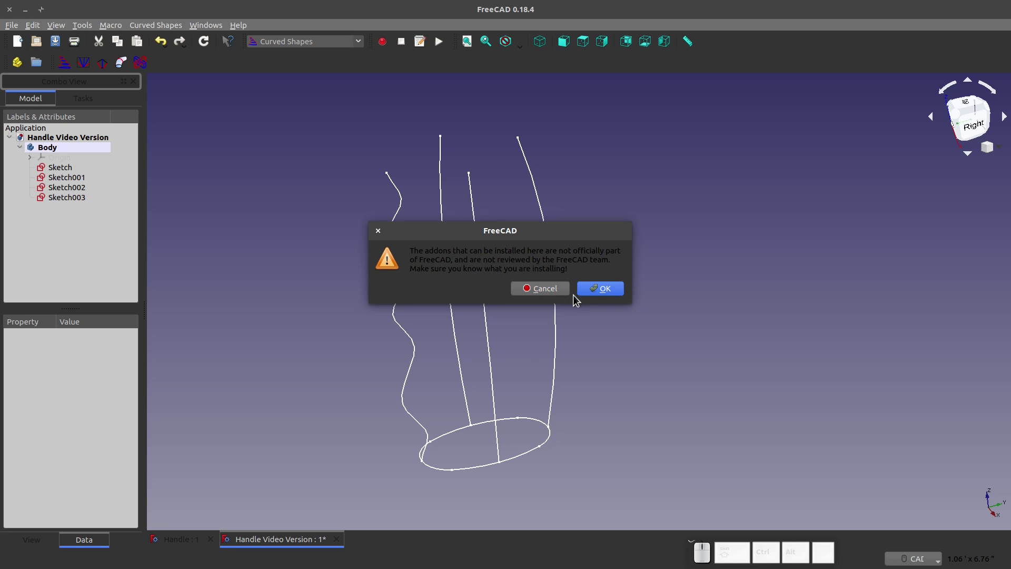
click(610, 296)
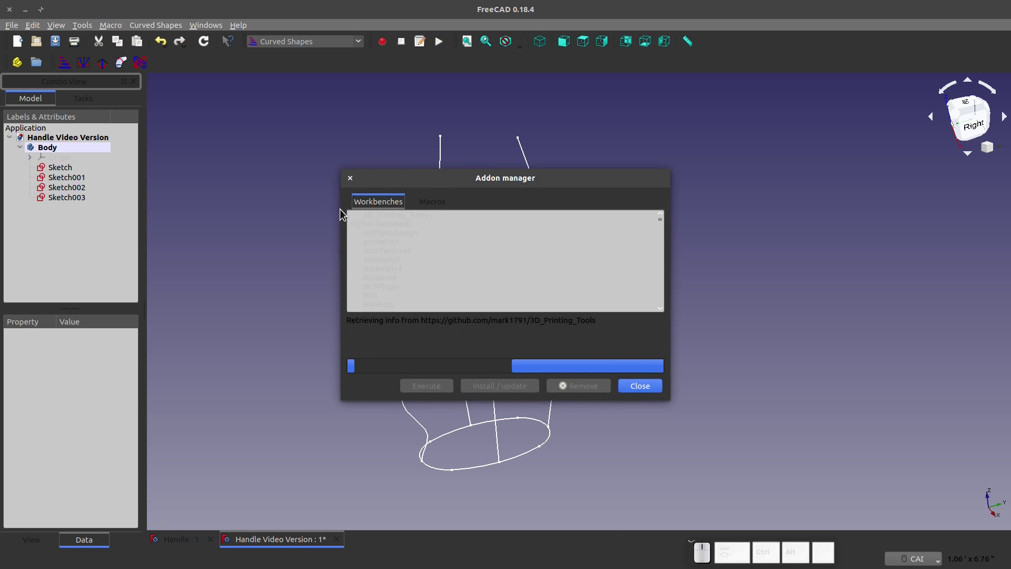
scroll(down, 3)
scroll(up, 3)
scroll(down, 3)
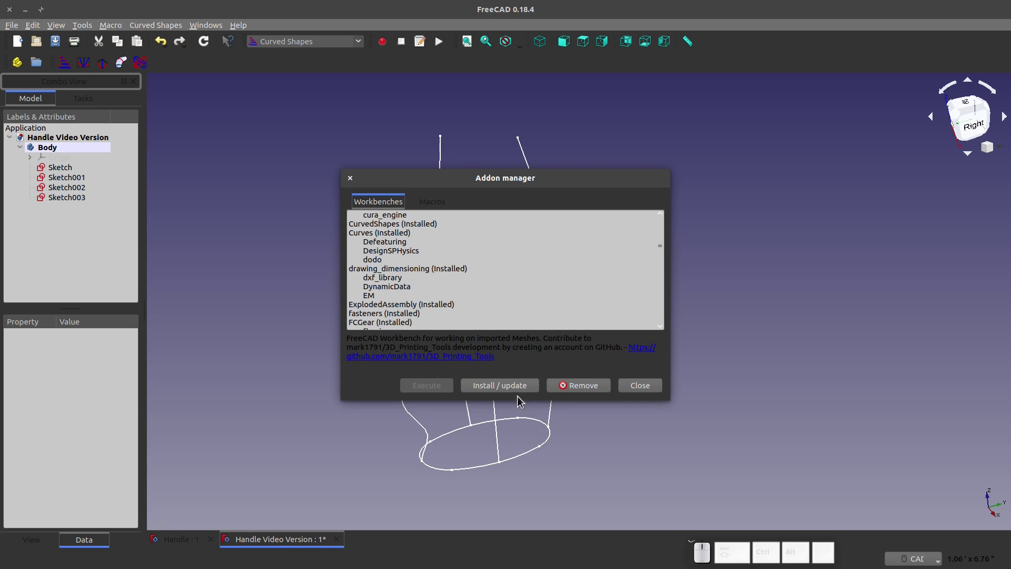
click(649, 393)
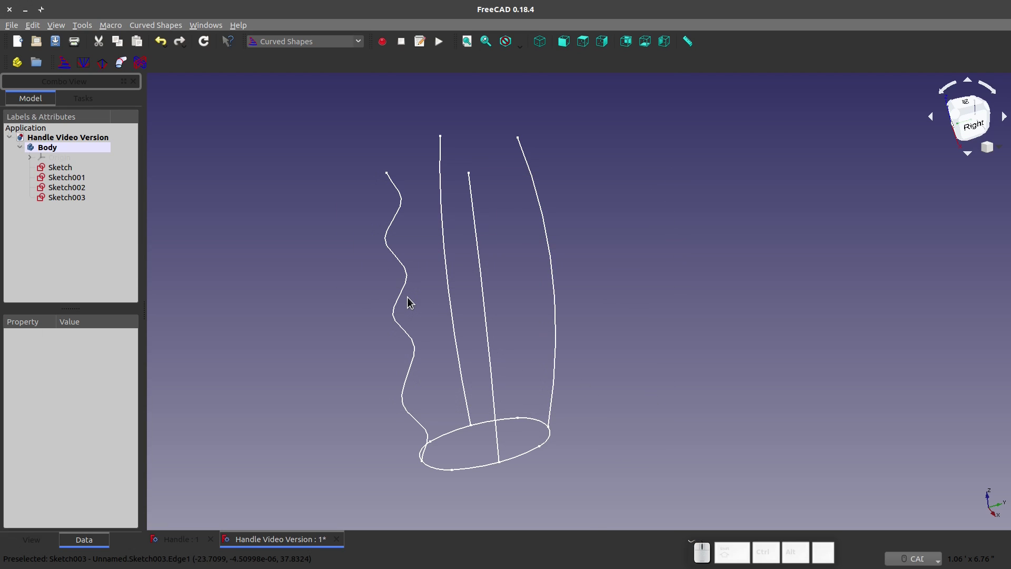
scroll(up, 3)
scroll(down, 3)
Select Sketch, Sketch001, Sketch002 and Sketch003 and build a CurvedArray from them, then expand it in the tree
click(58, 46)
scroll(up, 3)
click(364, 389)
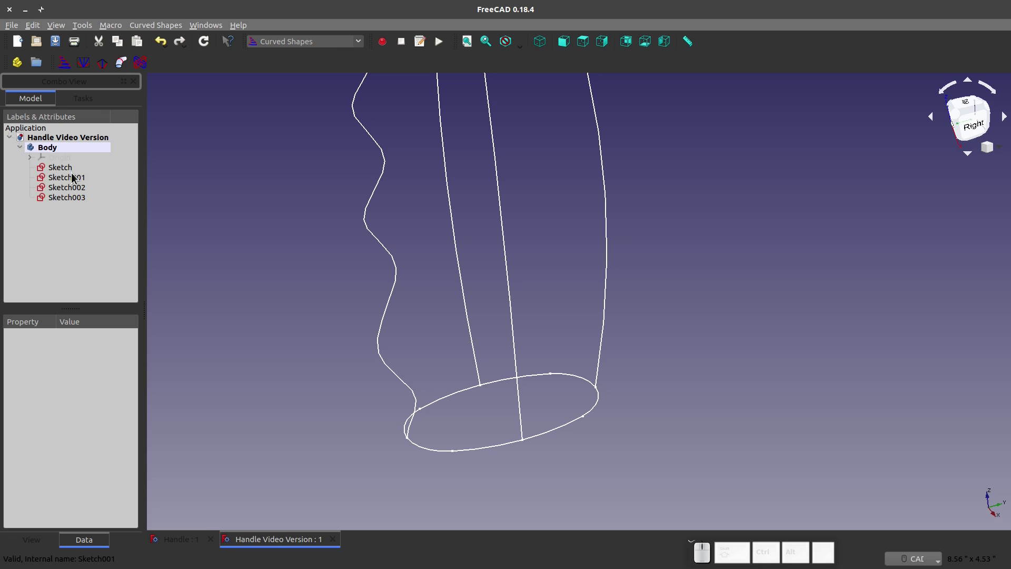
click(70, 171)
click(69, 183)
click(69, 191)
click(69, 201)
scroll(down, 3)
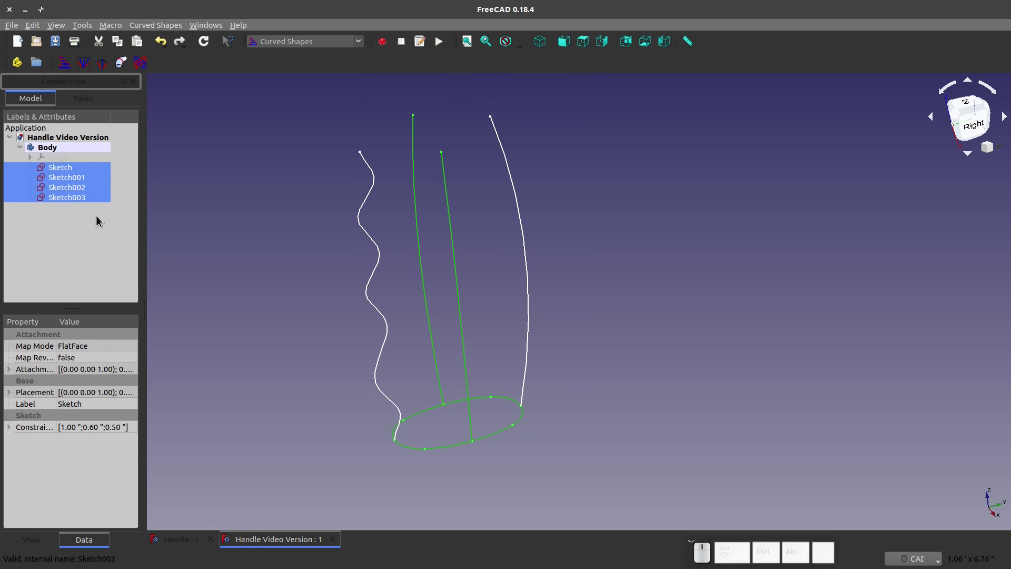
click(70, 70)
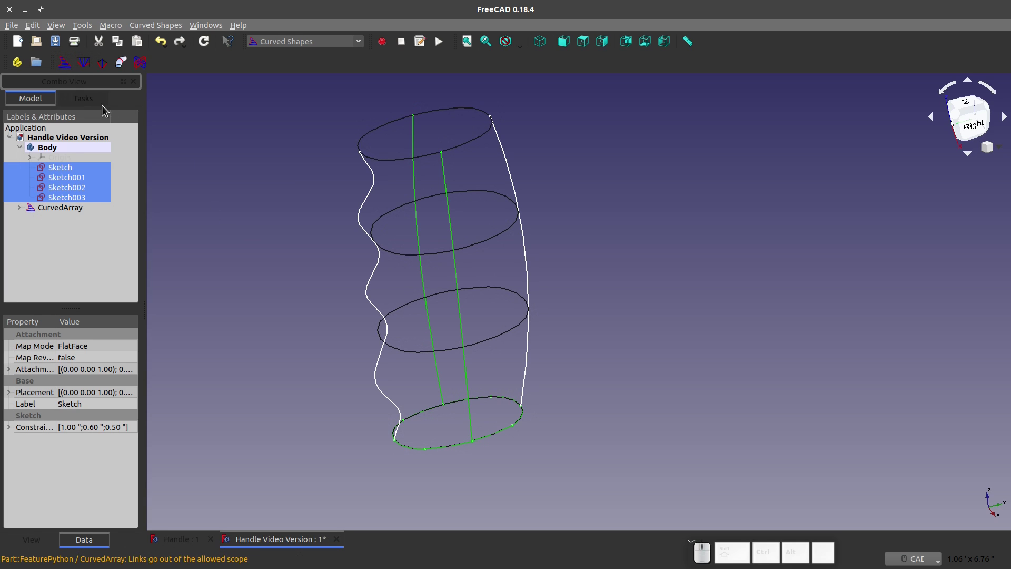
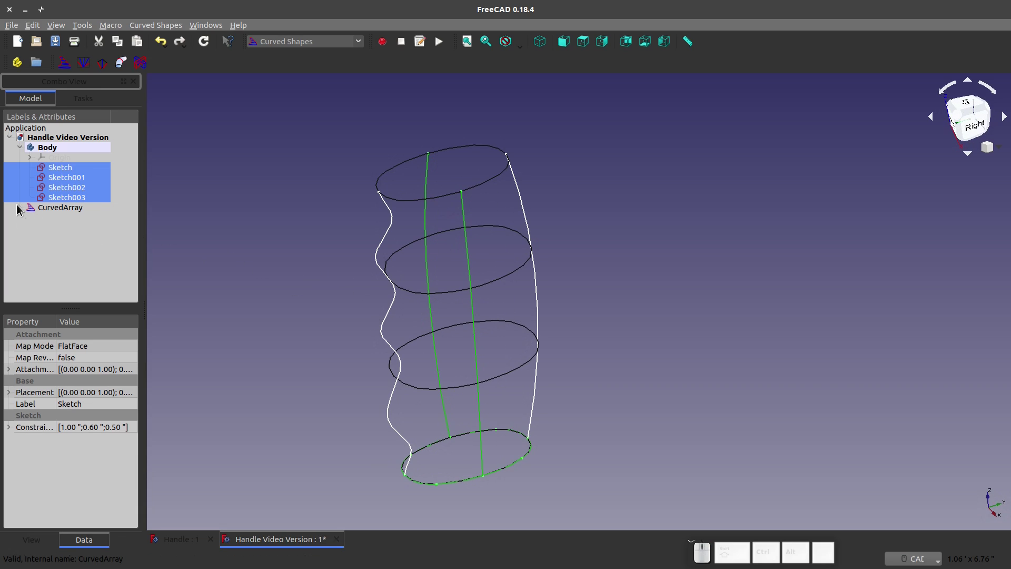
click(25, 211)
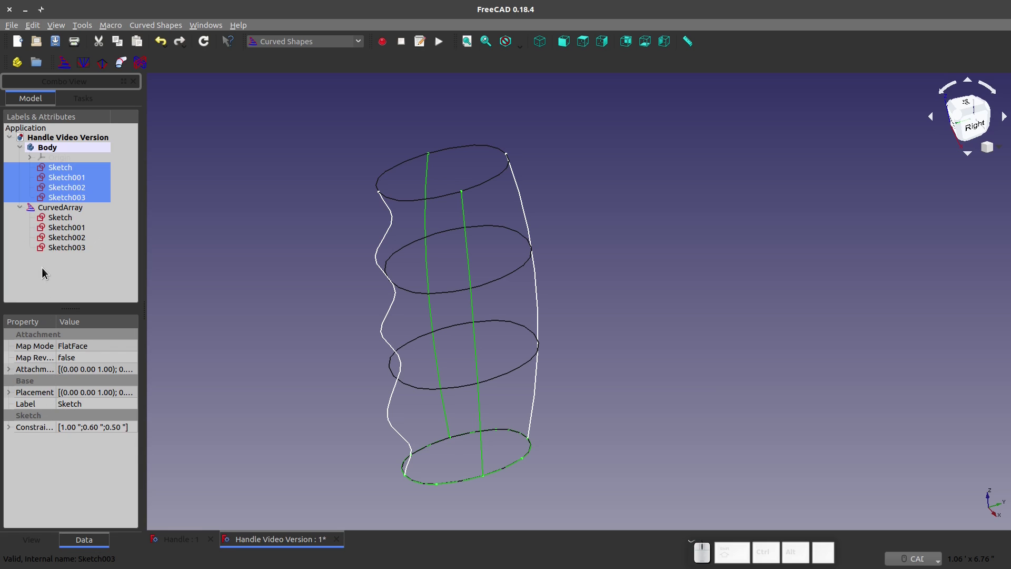
Set the CurvedArray's Solid property to true so the grip renders as a solid
click(54, 210)
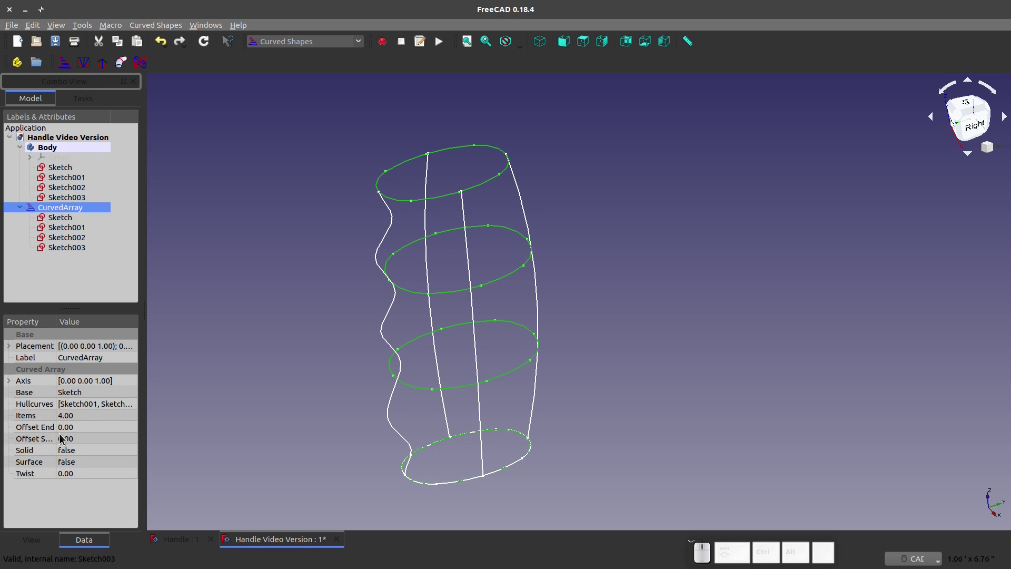
click(71, 453)
click(72, 454)
click(80, 469)
drag(232, 435, 336, 411)
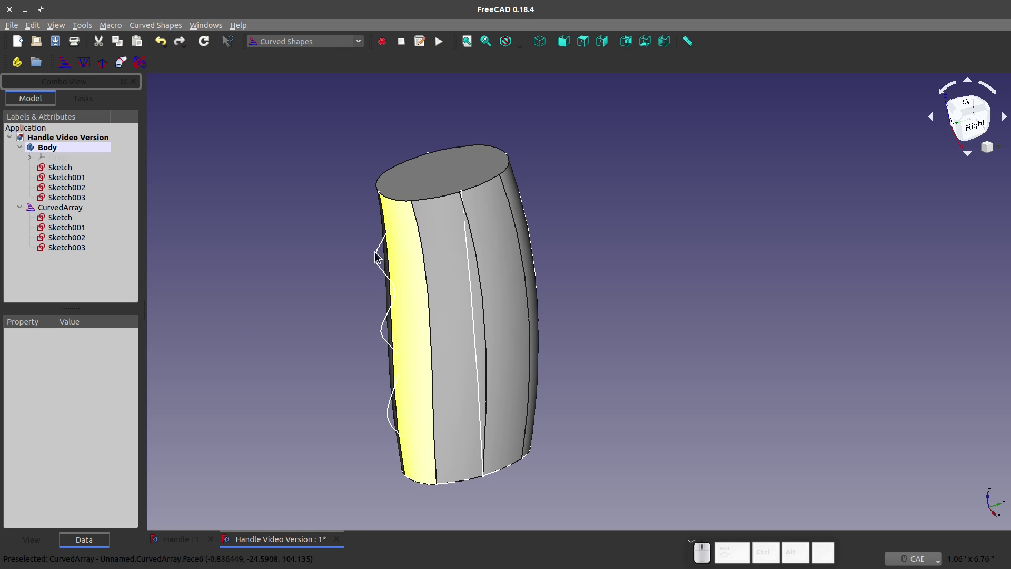
click(49, 216)
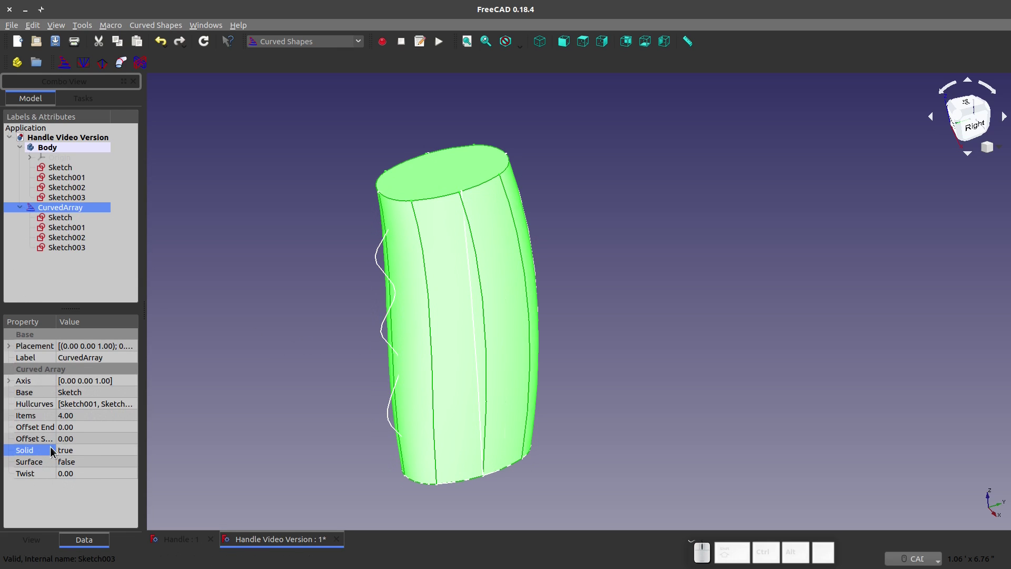
Raise the CurvedArray's Items count, trying 50 and 100 before entering 500, so the finger ridges show
click(76, 421)
key(KP_5)
key(KP_0)
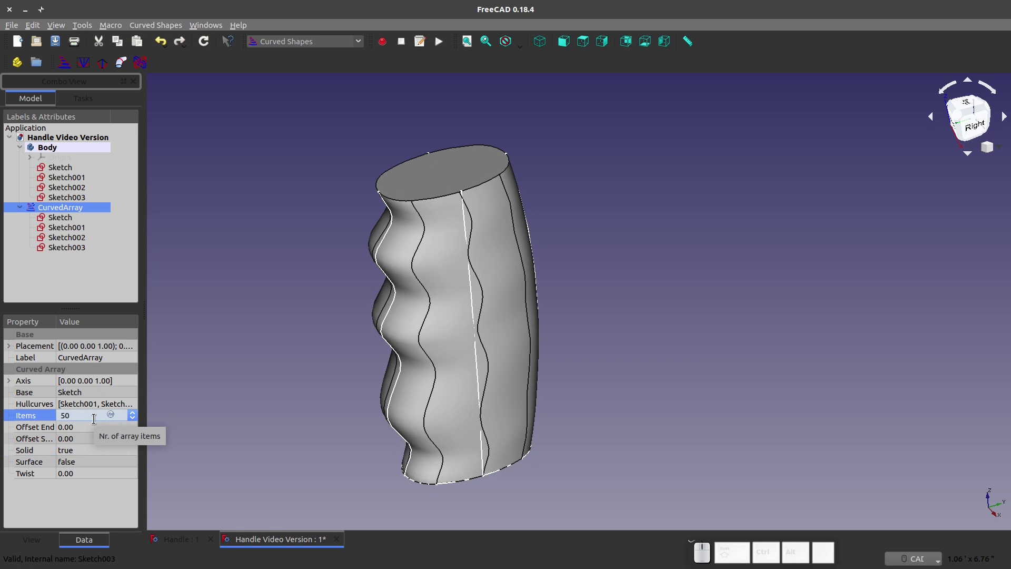
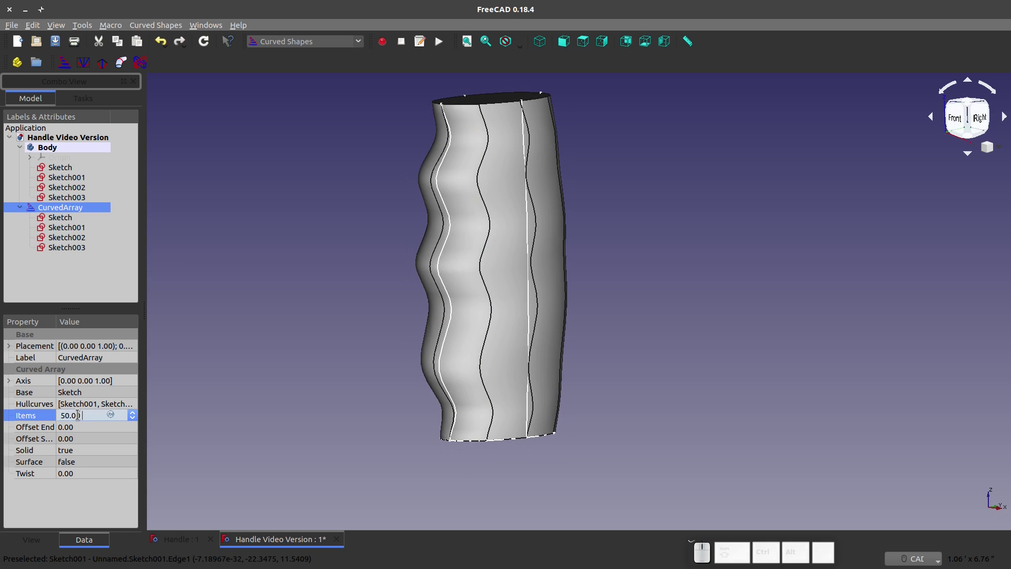
key(BackSpace)
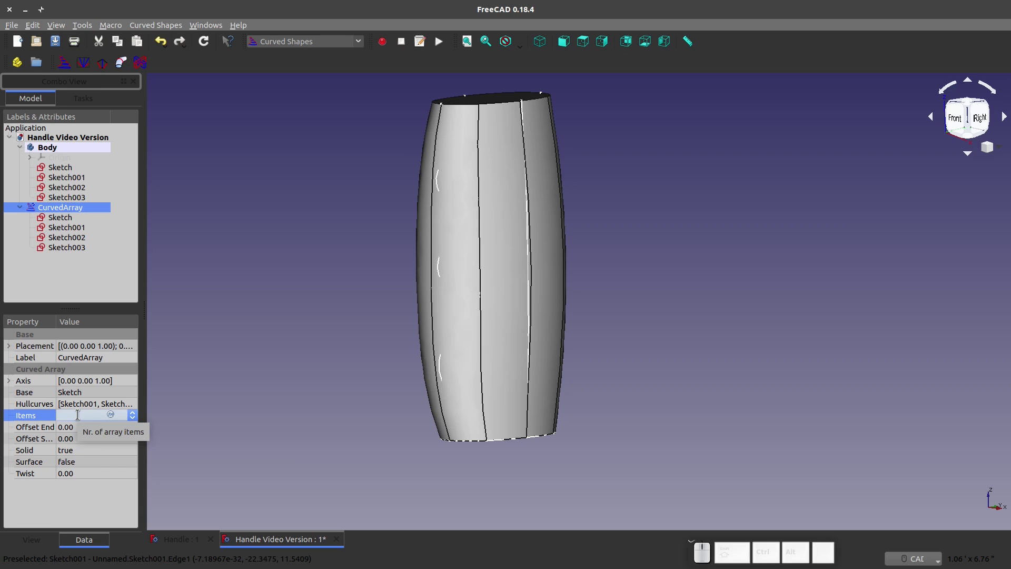
key(KP_1)
key(KP_0)
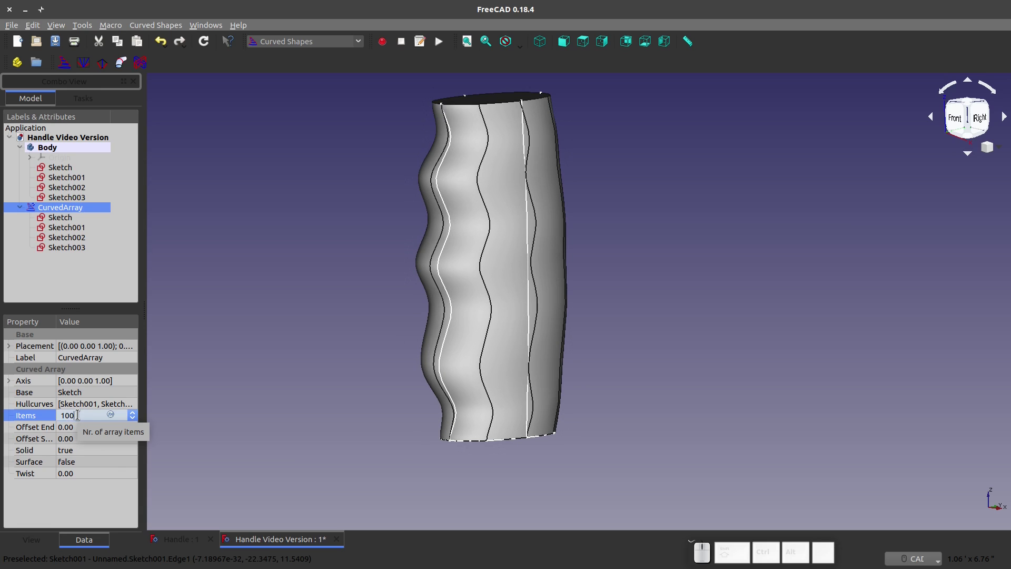
key(BackSpace)
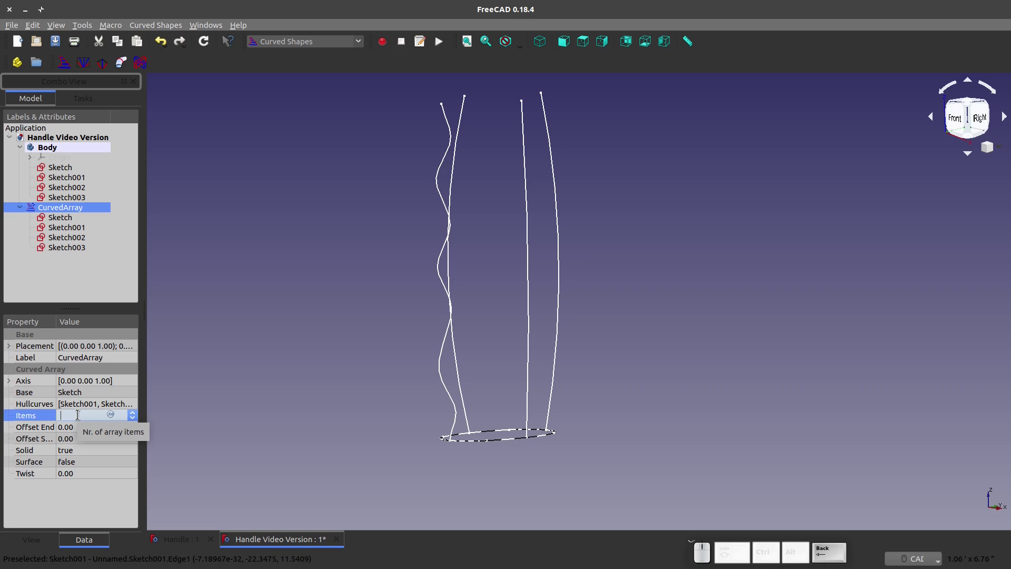
key(KP_5)
key(KP_0)
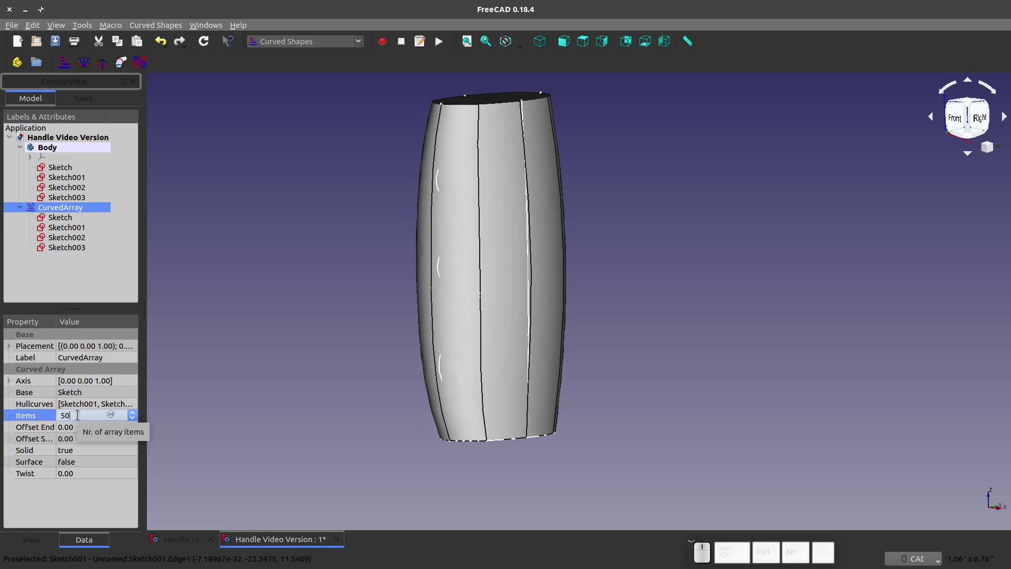
key(KP_0)
key(BackSpace)
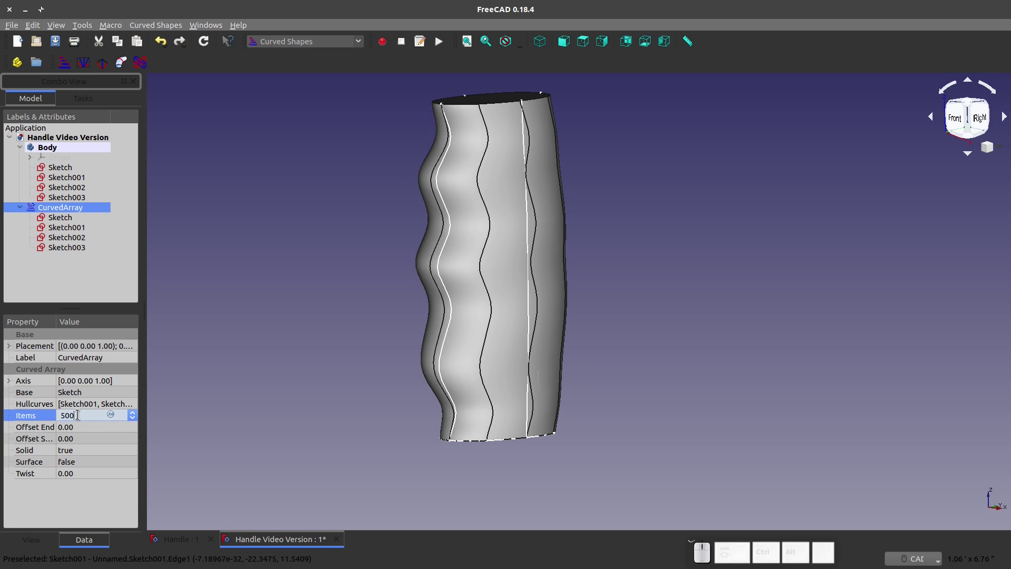
key(BackSpace)
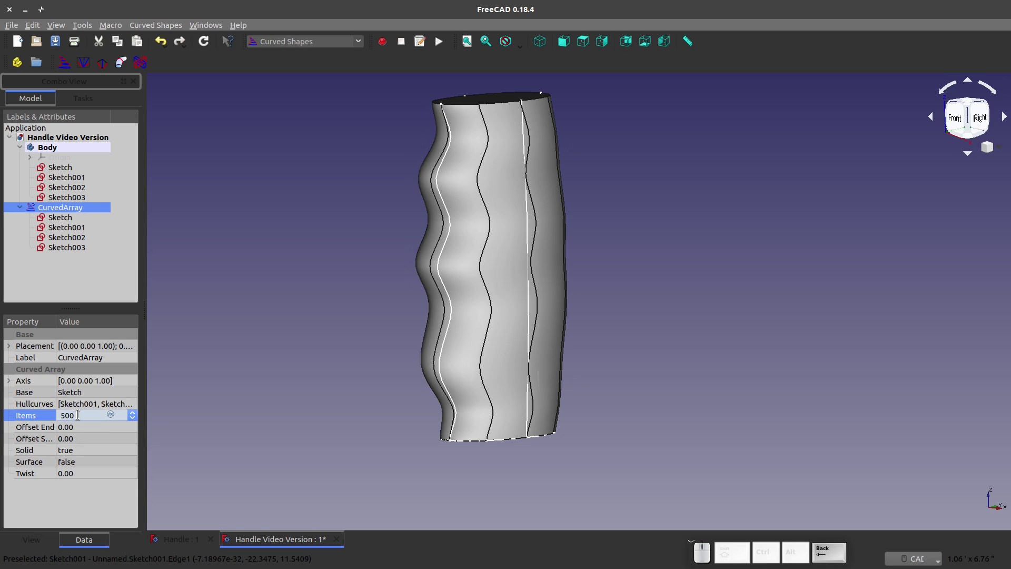
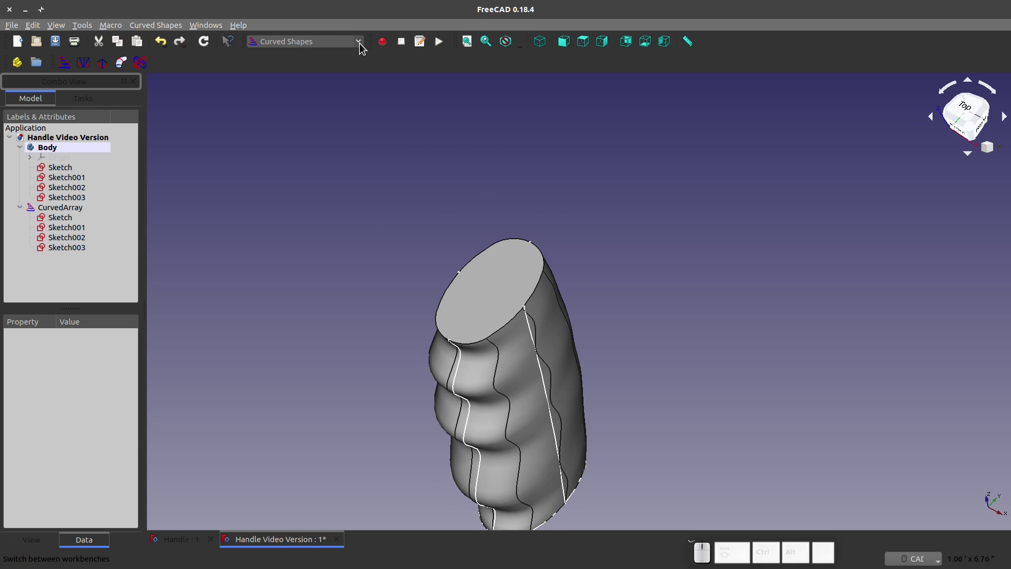
Switch to the Part workbench and start a fillet on the CurvedArray grip
click(363, 47)
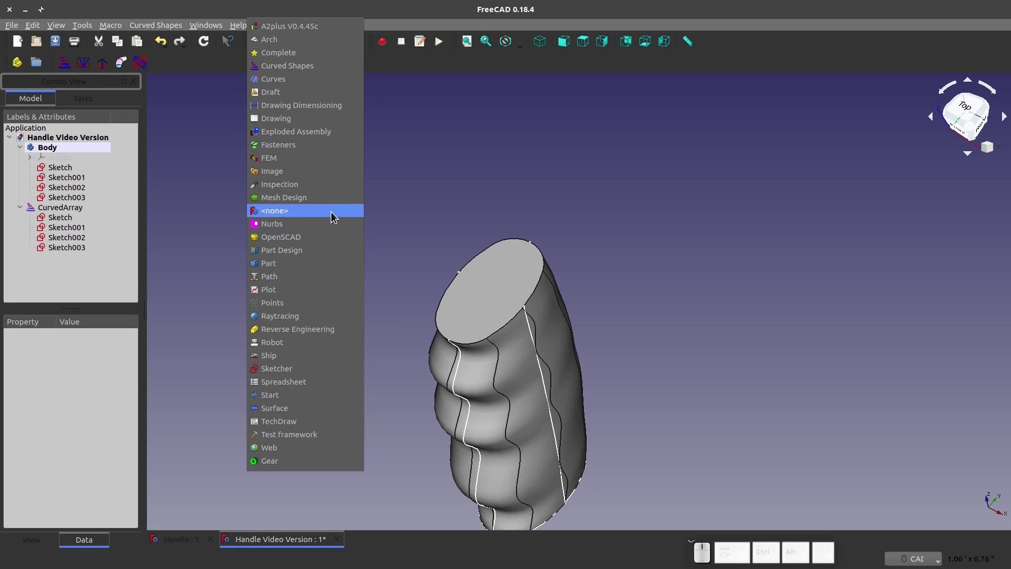
click(320, 263)
click(535, 281)
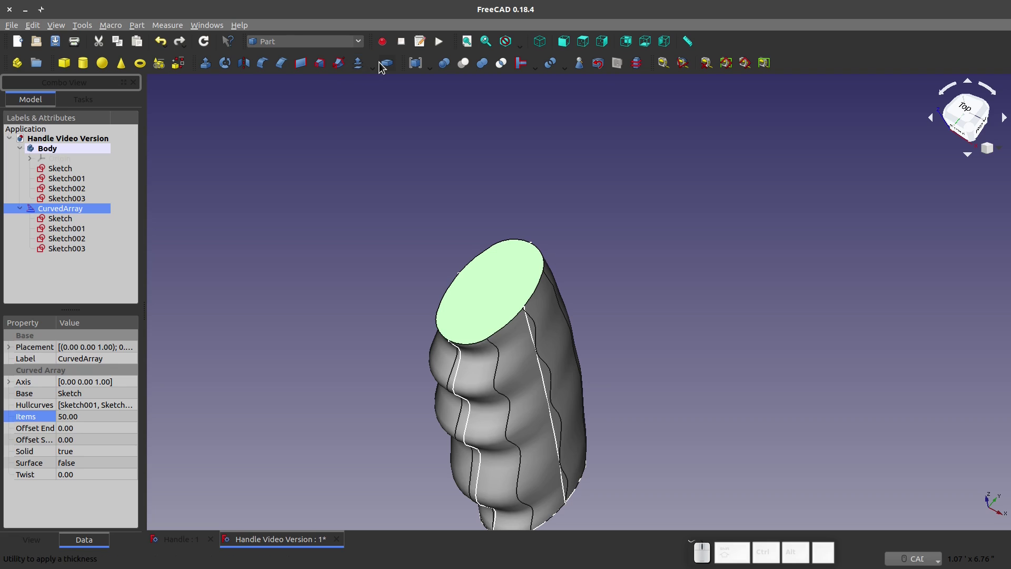
click(55, 42)
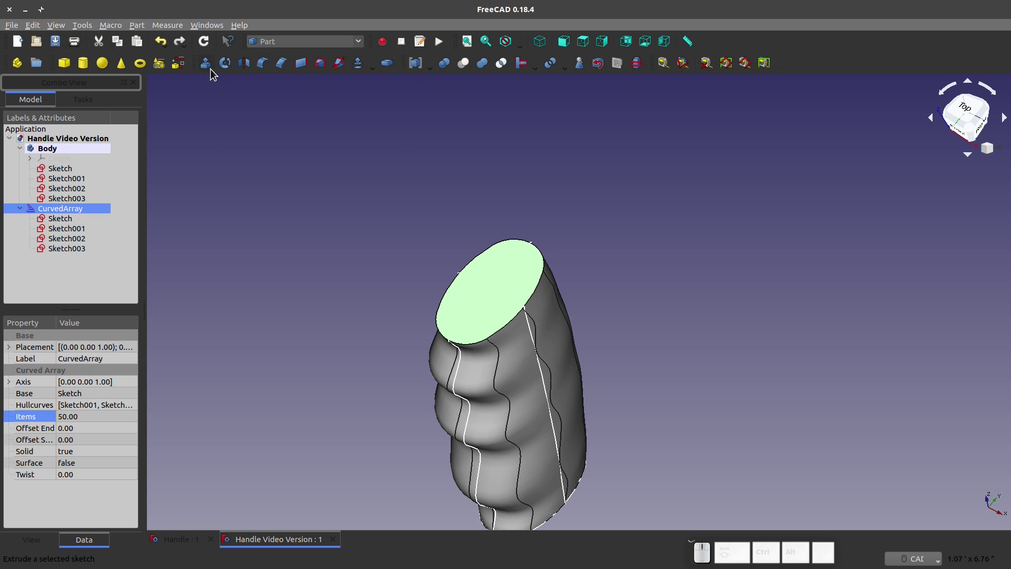
Tick the top rim edge (Edge24) at a 39.37-thou radius and confirm the Fillet feature
click(261, 68)
click(129, 128)
click(581, 314)
click(536, 298)
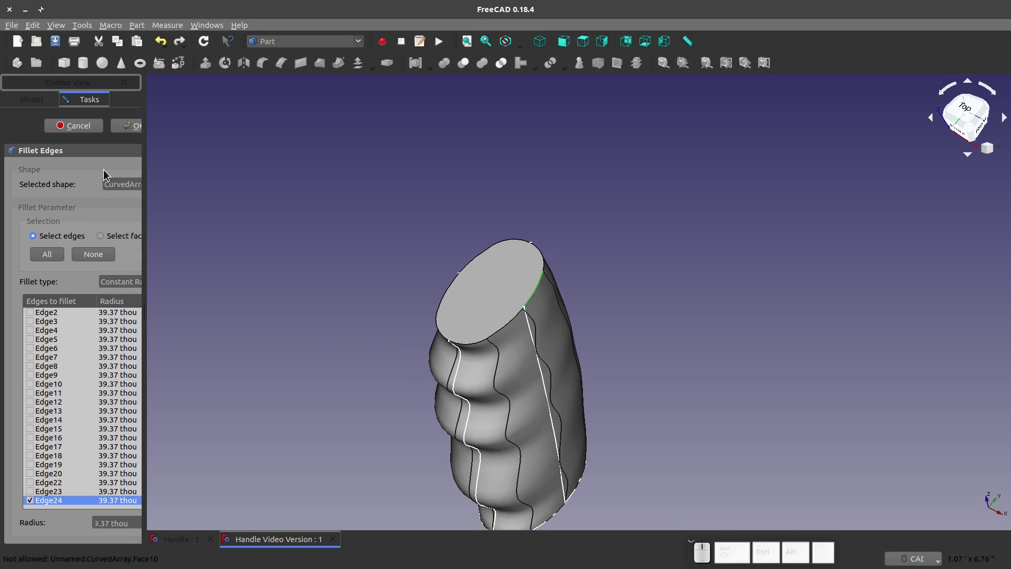
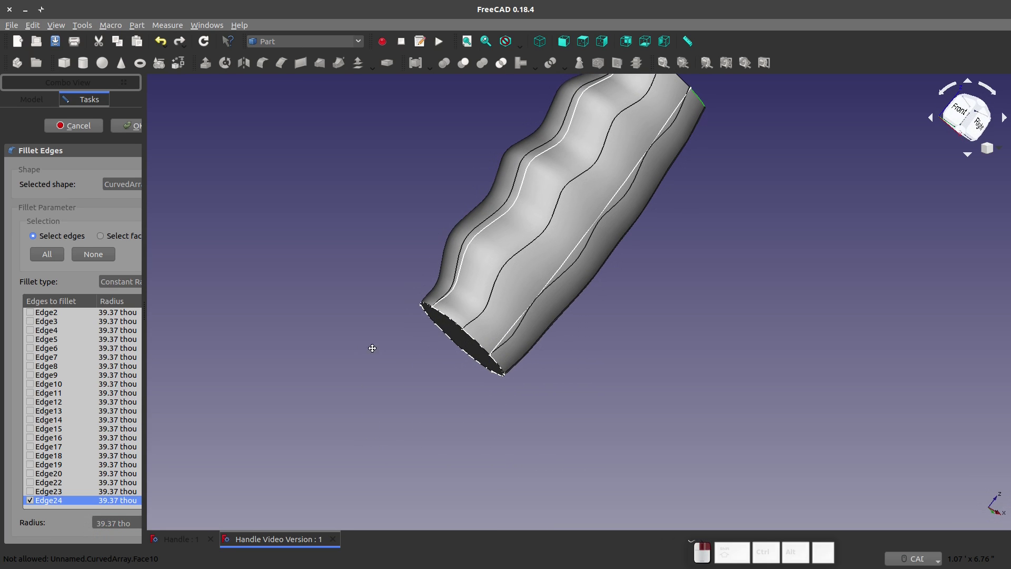
scroll(up, 3)
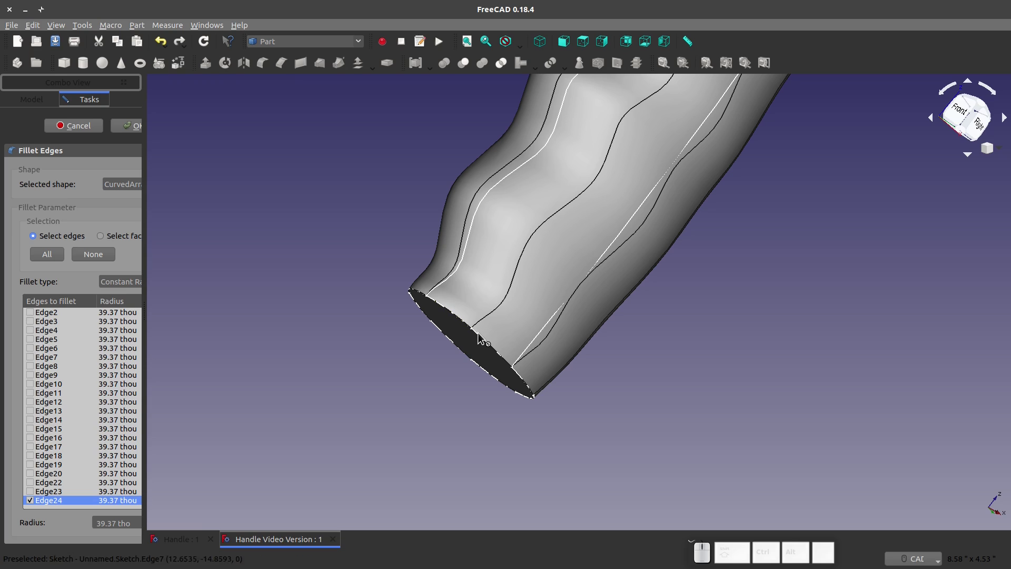
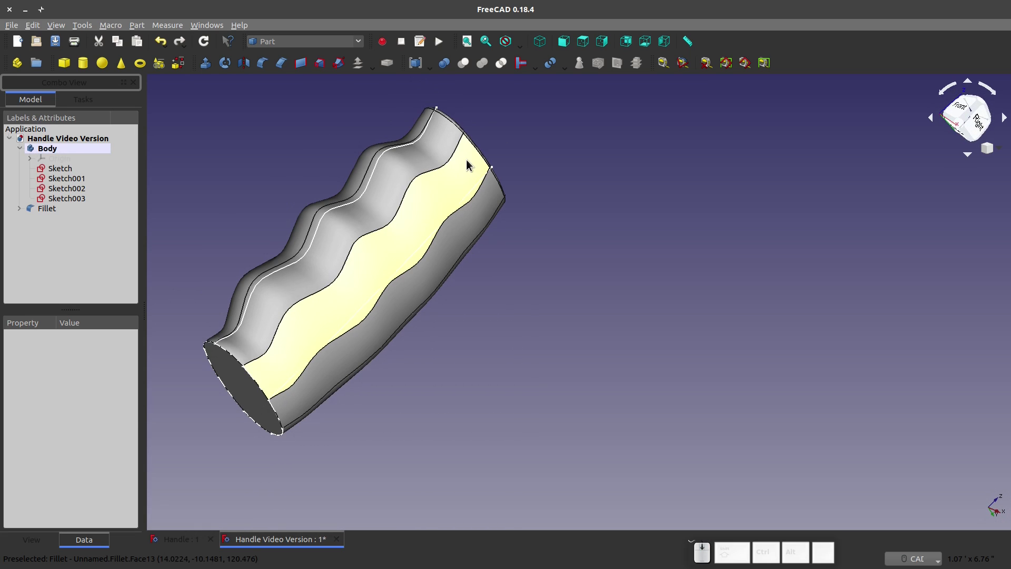
Fillet the bottom rim edge (Edge14) of the grip as Fillet001 and orbit to inspect both rounded ends
scroll(up, 3)
click(271, 328)
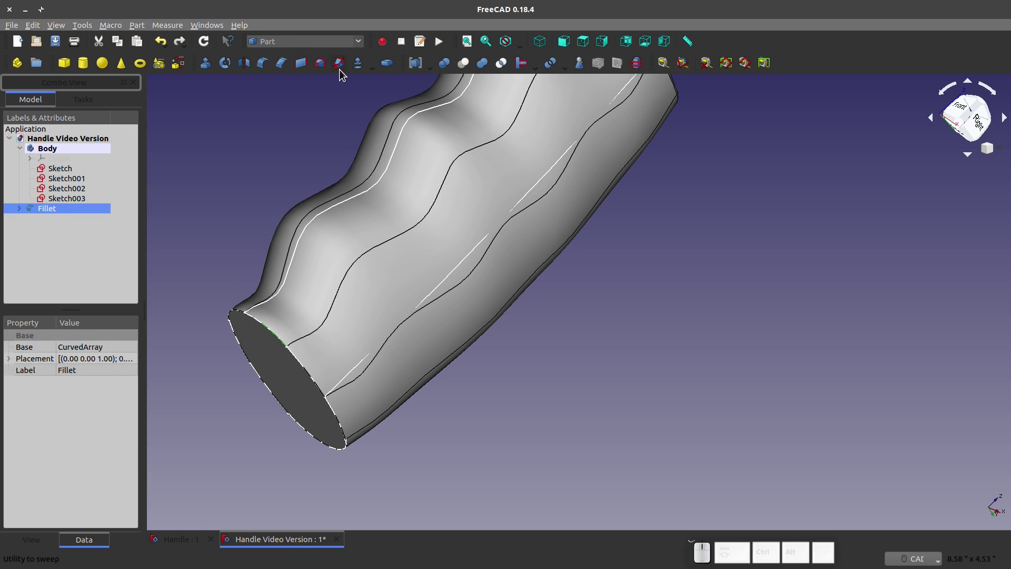
click(264, 67)
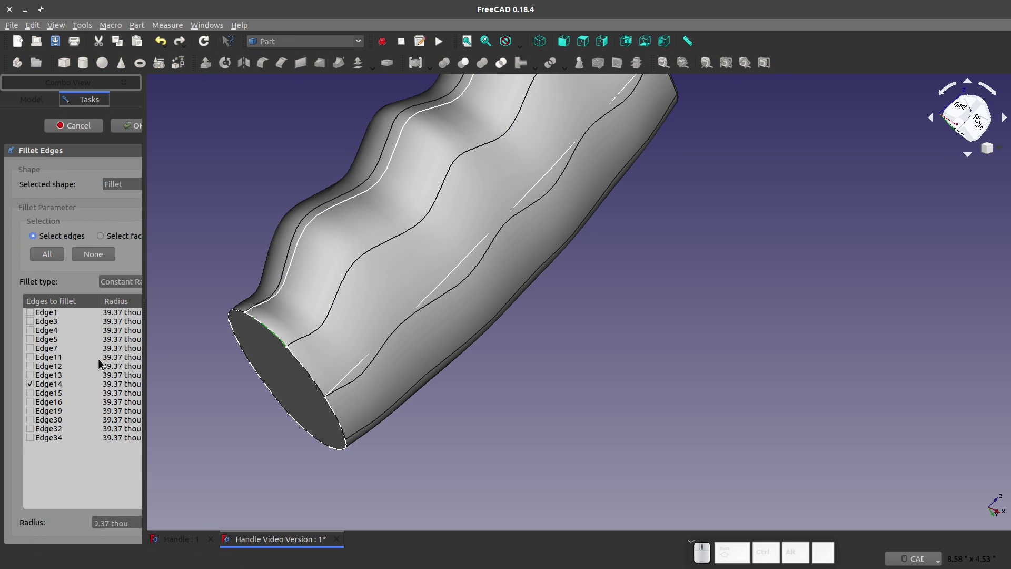
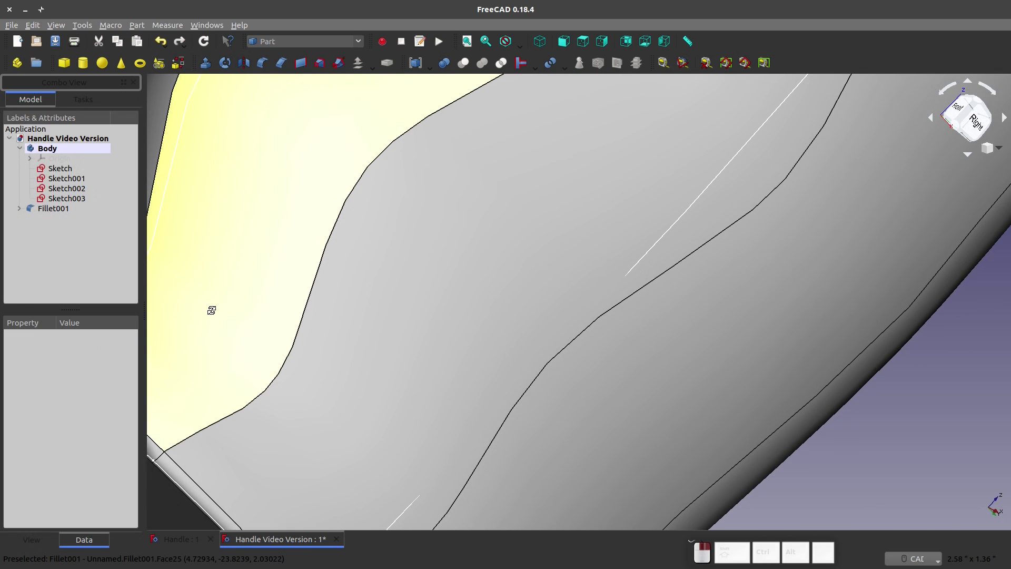
scroll(down, 3)
drag(296, 230, 333, 262)
scroll(down, 3)
scroll(up, 3)
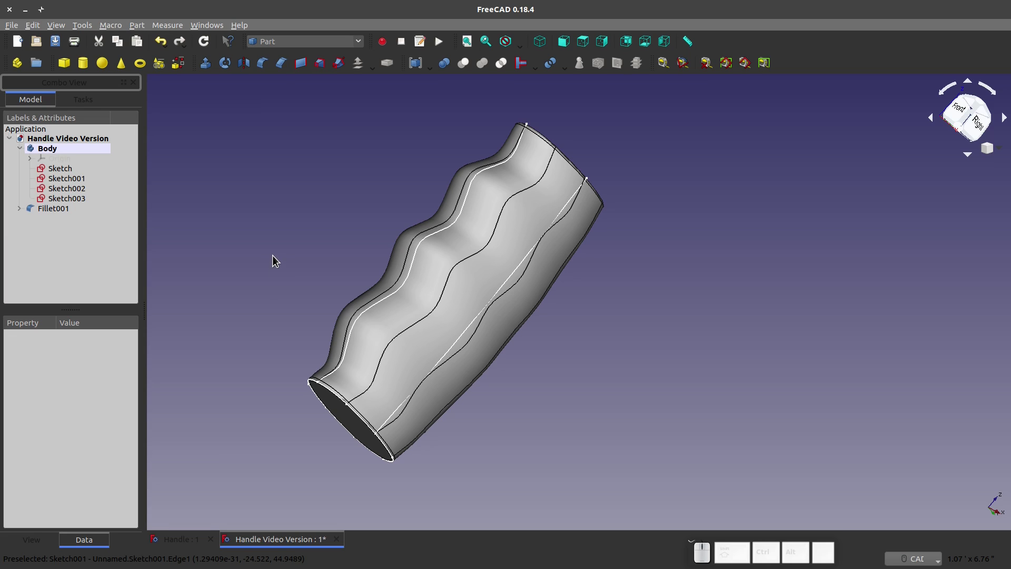